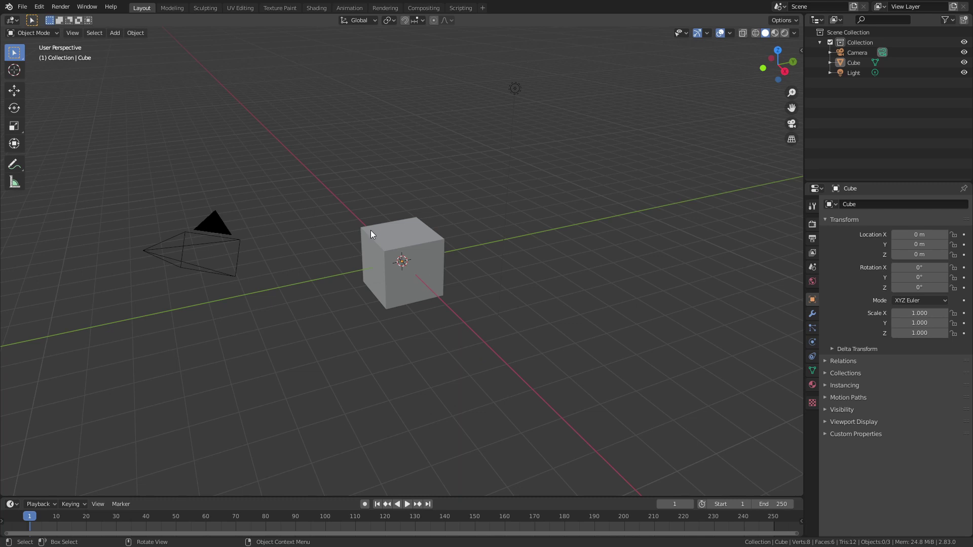
# Delete the default cube and the light, leaving only the camera in the scene.
pyautogui.click(389, 239)
pyautogui.press('x')
pyautogui.click(517, 96)
pyautogui.press('x')
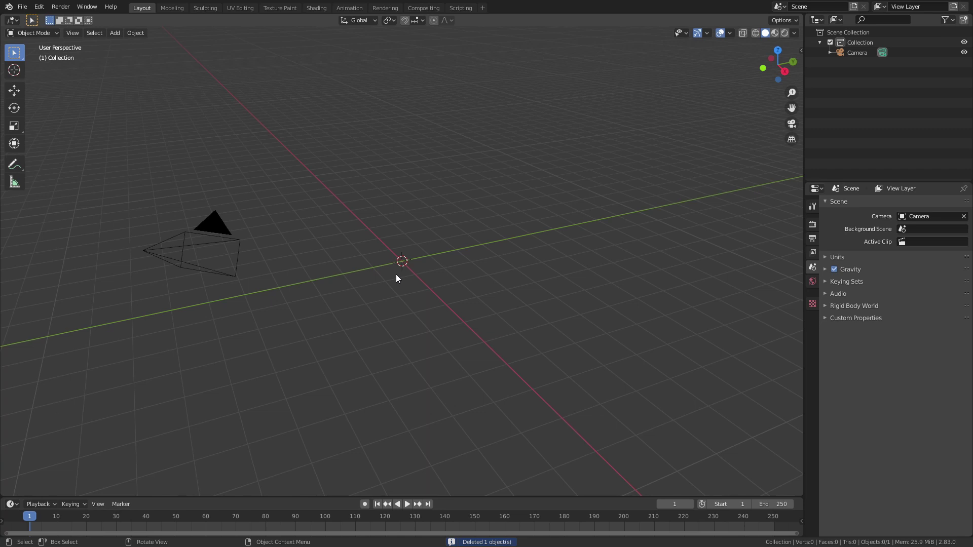
# Add a Bezier curve and view it from directly above.
pyautogui.press('shift+a')
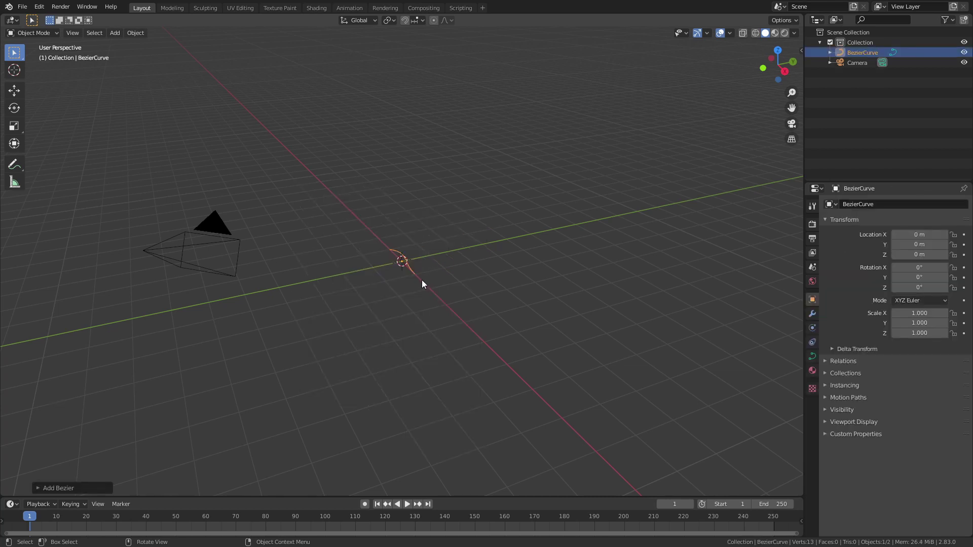
pyautogui.press('KP_7')
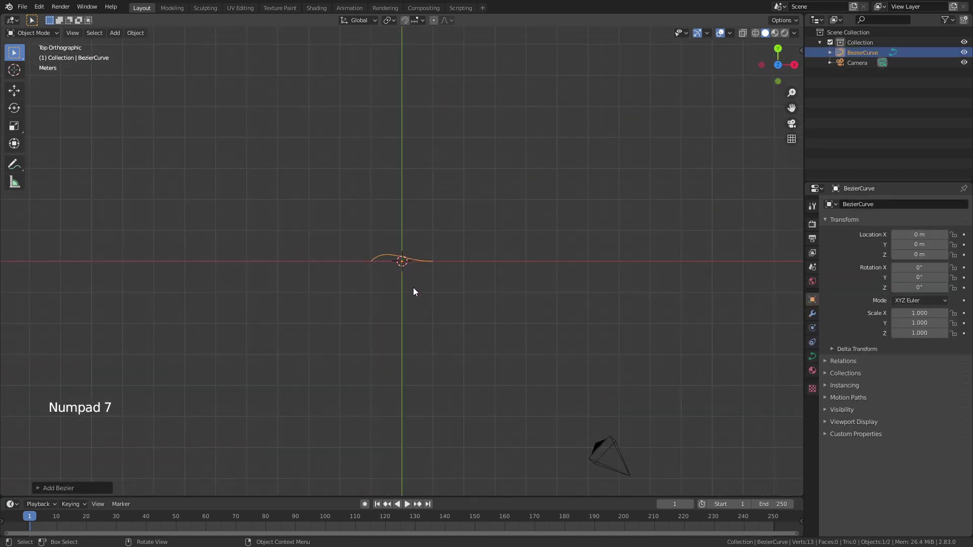
pyautogui.scroll(3)
pyautogui.scroll(3)
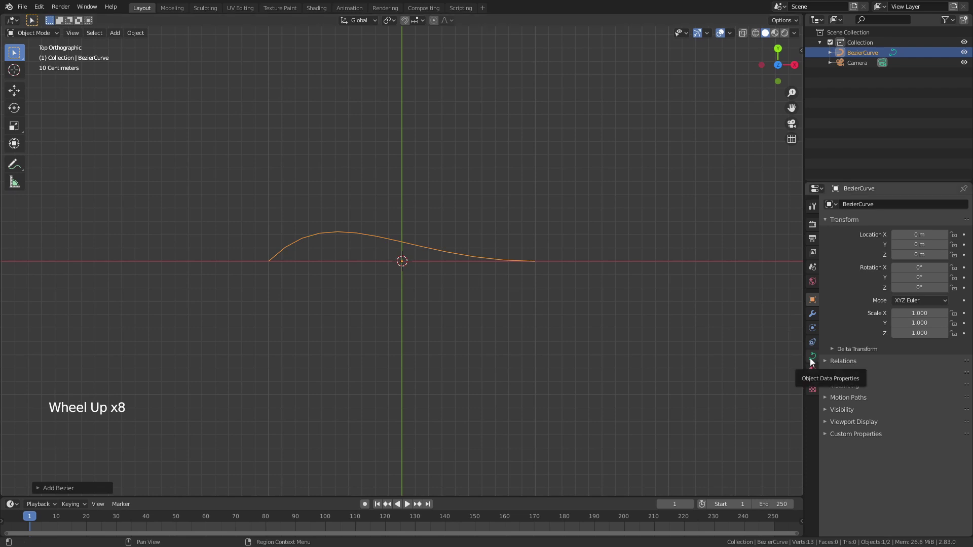
# Give the curve a round tube bevel with depth 0.03 m in its Geometry settings.
pyautogui.click(811, 360)
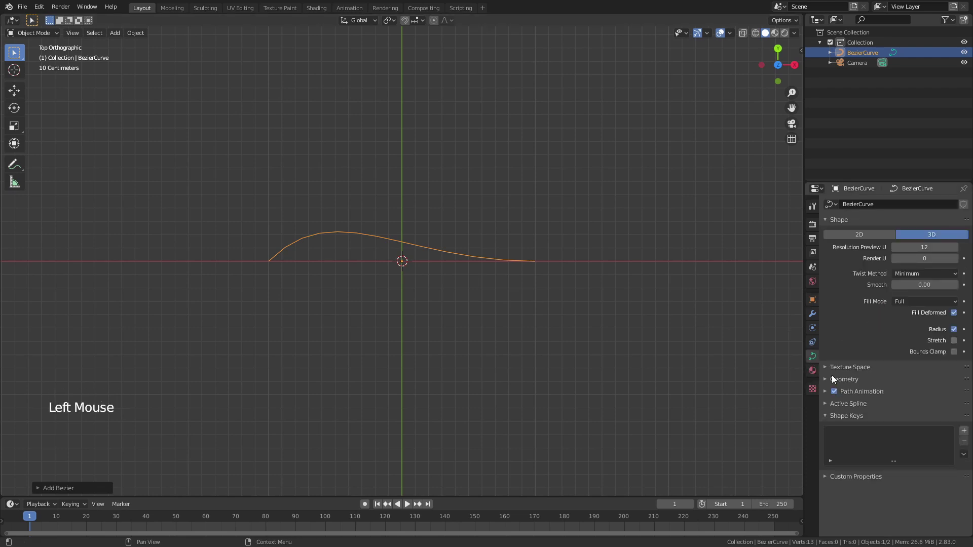
pyautogui.click(826, 382)
pyautogui.scroll(-3)
pyautogui.scroll(-3)
pyautogui.doubleClick(953, 399)
pyautogui.click(954, 399)
pyautogui.middleClick(538, 304)
pyautogui.scroll(3)
pyautogui.middleClick(528, 280)
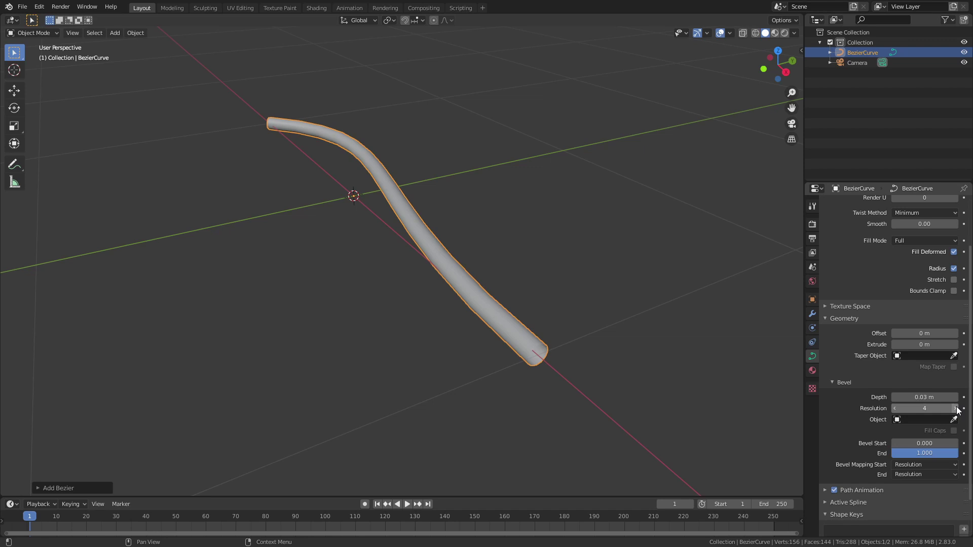
# Raise the bevel resolution to 6 for a rounder tube and inspect it in 3D.
pyautogui.click(959, 410)
pyautogui.click(959, 410)
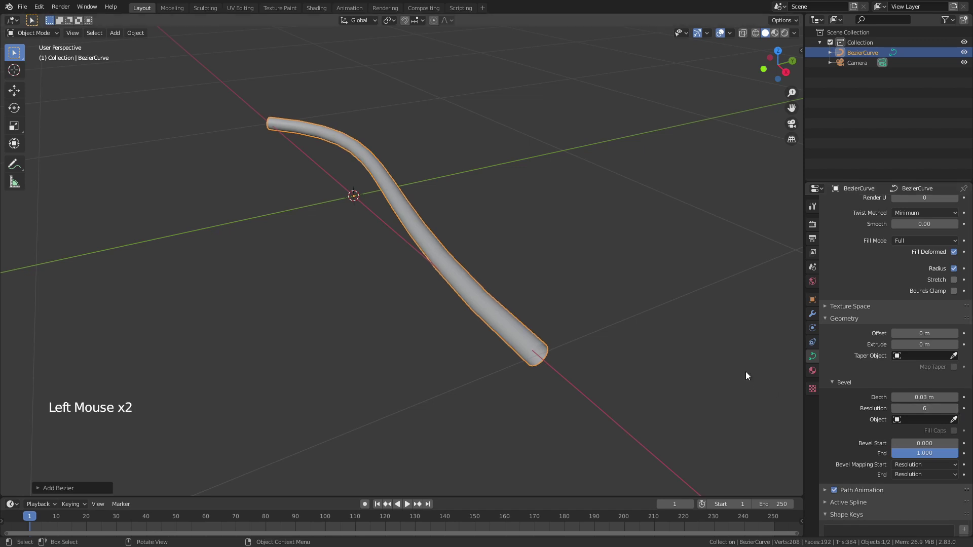
pyautogui.middleClick(512, 272)
pyautogui.scroll(-3)
pyautogui.middleClick(482, 258)
pyautogui.middleClick(454, 300)
# Scale all curve points along X into a long straight fiber, subdivide to 15 points, and return to Object Mode.
pyautogui.press('Tab')
pyautogui.scroll(-3)
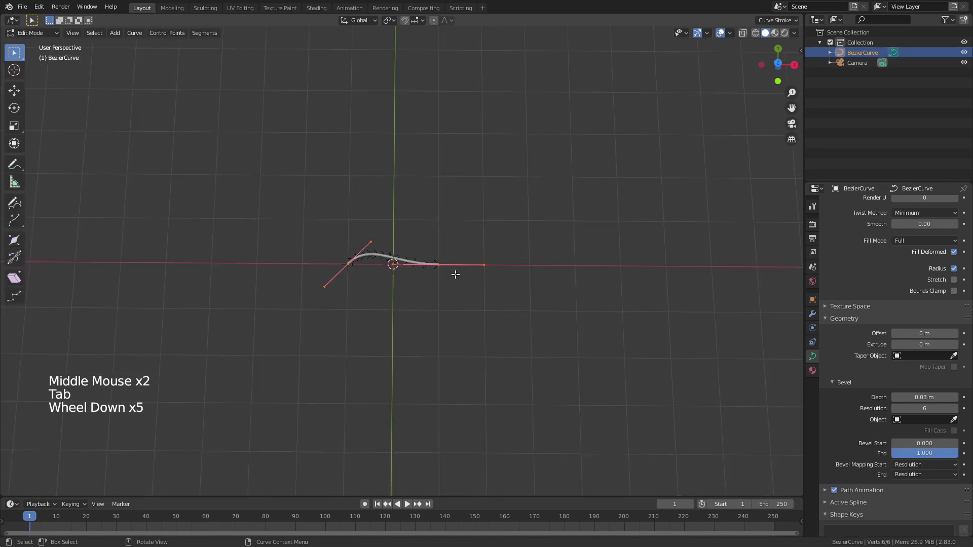
pyautogui.press('s')
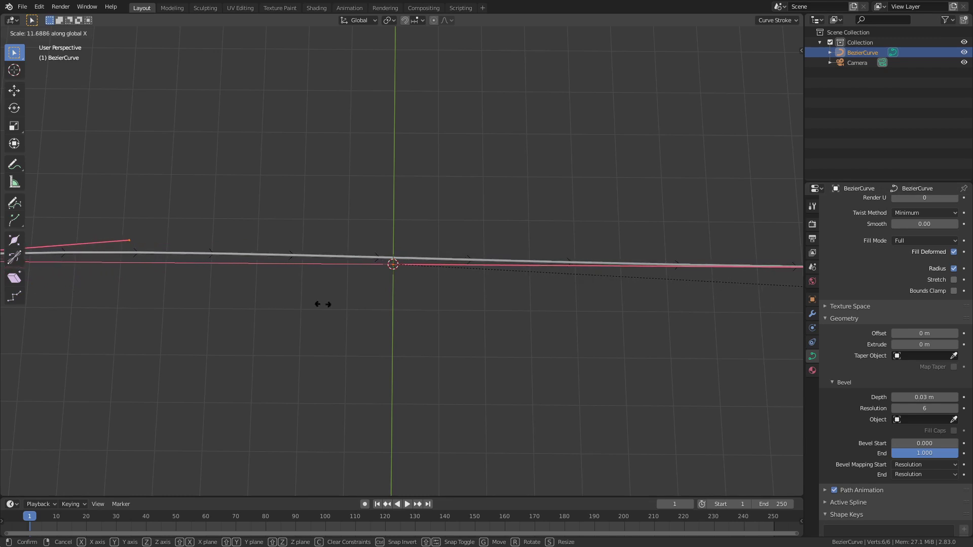
pyautogui.scroll(-3)
pyautogui.rightClick(390, 260)
pyautogui.scroll(-3)
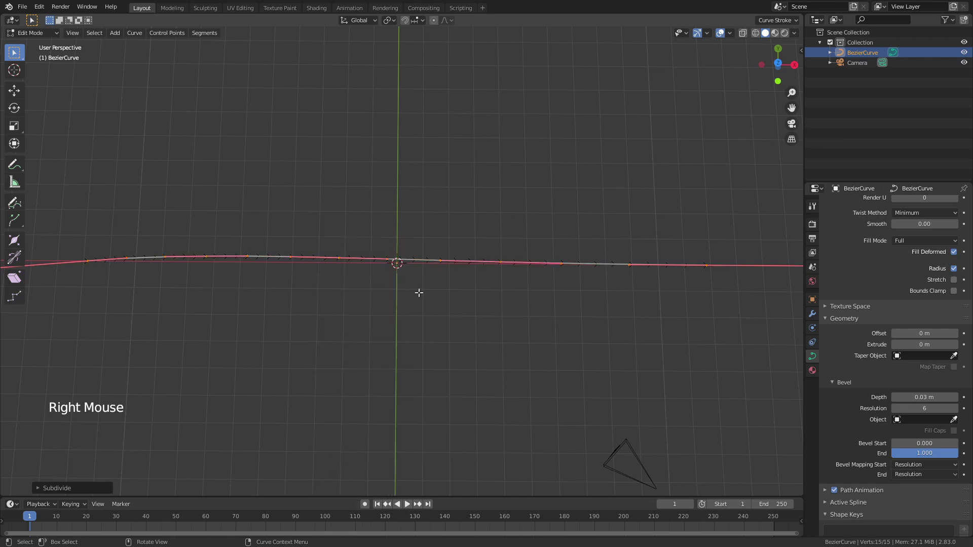
pyautogui.middleClick(424, 285)
pyautogui.press('Tab')
pyautogui.middleClick(451, 292)
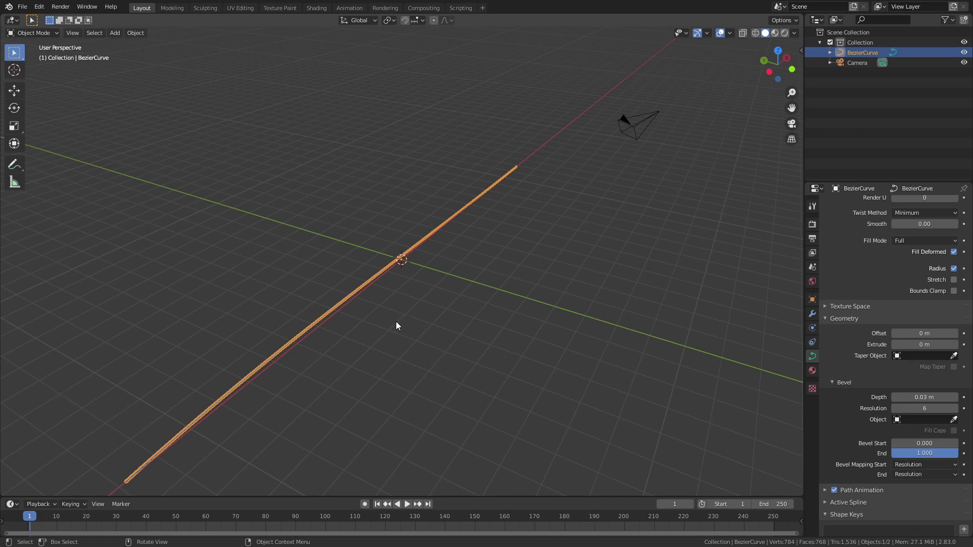
# Duplicate the fiber sideways along Y and move its control points into a gentle wave.
pyautogui.press('shift+d')
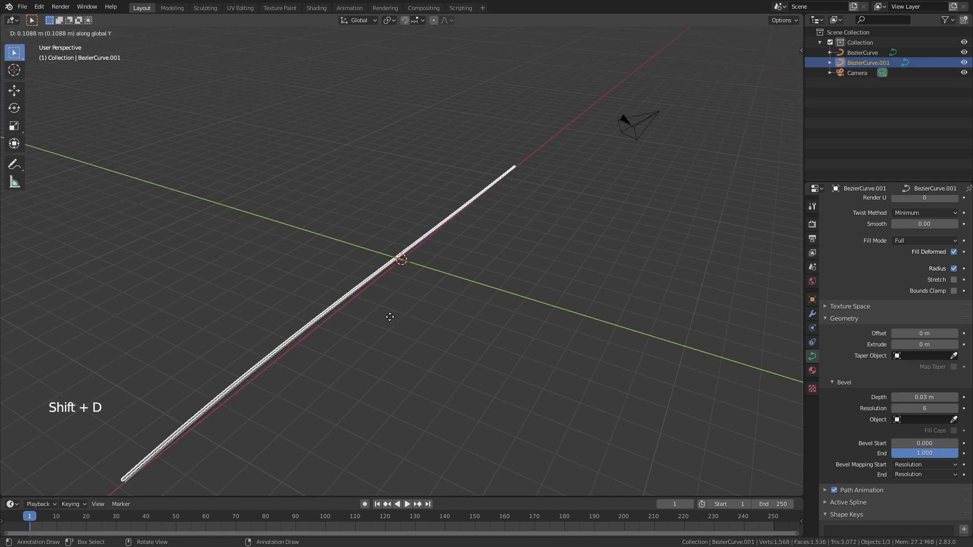
pyautogui.press('Tab')
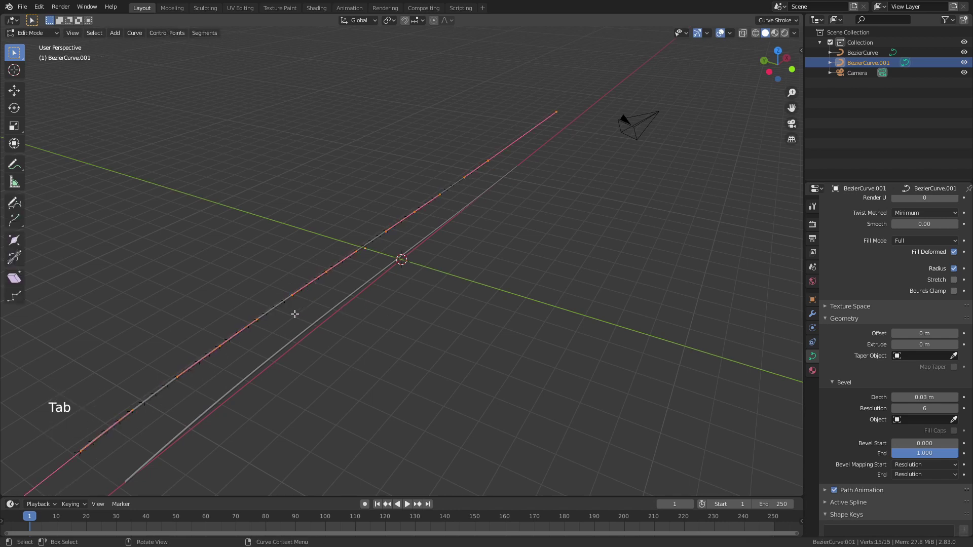
pyautogui.click(218, 342)
pyautogui.press('g')
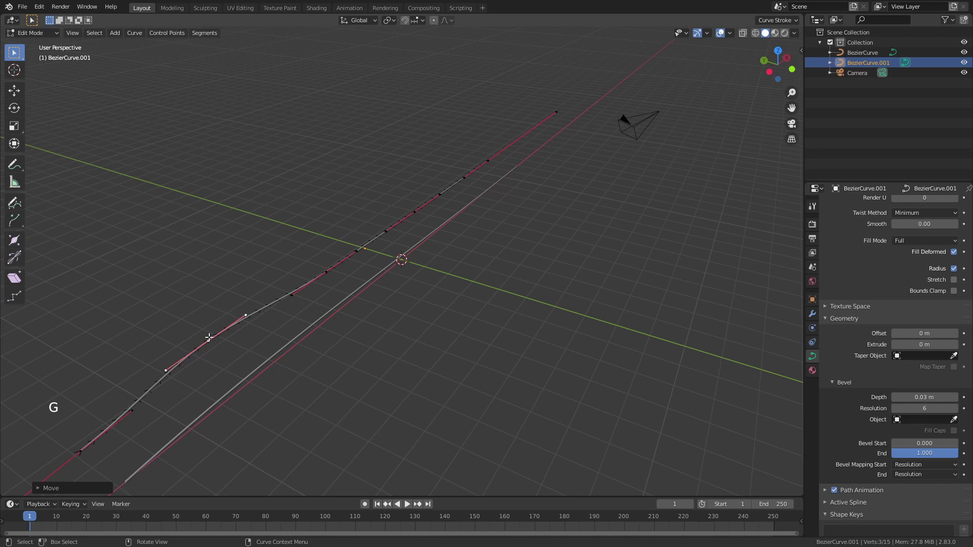
pyautogui.click(411, 210)
pyautogui.press('y')
pyautogui.press('ctrl+z')
pyautogui.scroll(3)
pyautogui.press('g')
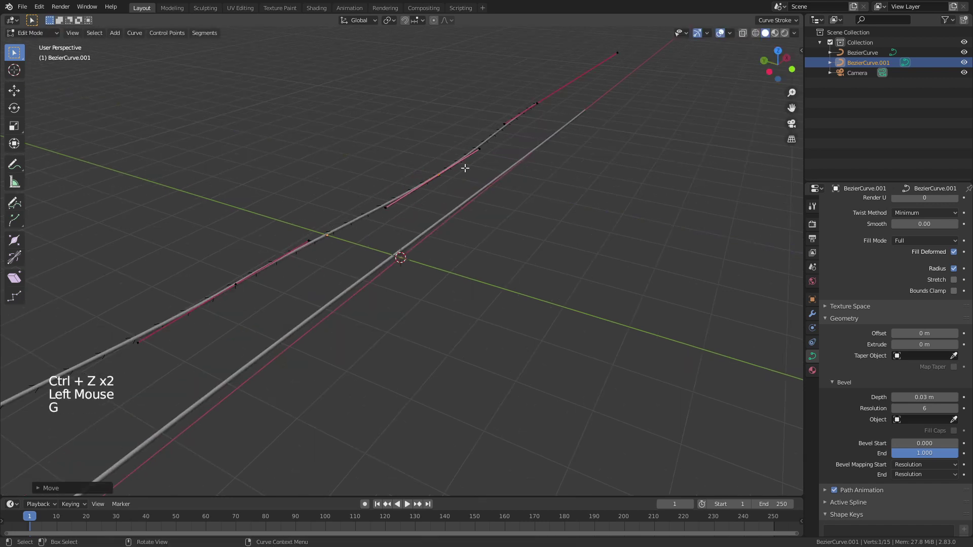
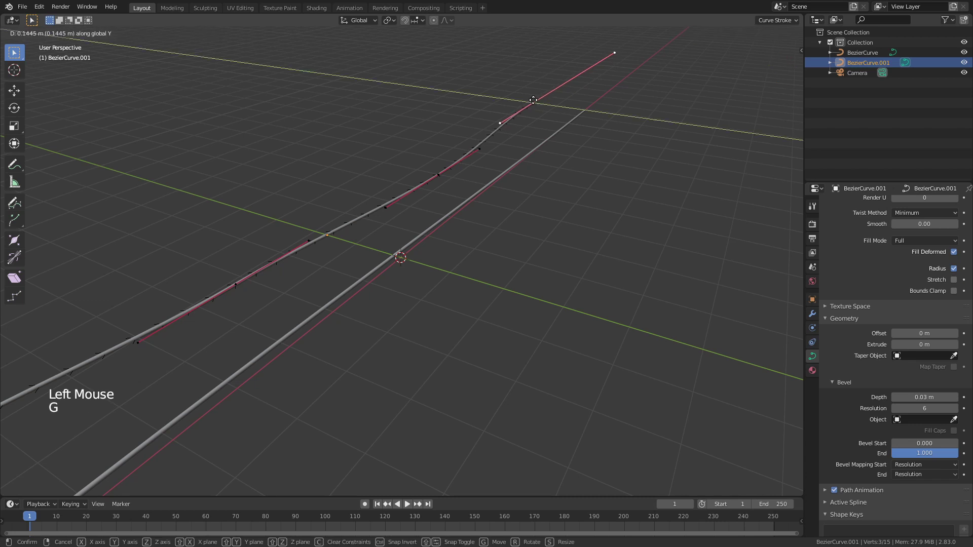
pyautogui.press('Tab')
pyautogui.scroll(-3)
pyautogui.middleClick(413, 275)
pyautogui.click(370, 288)
# Duplicate again for a third fiber, bend its control points into its own wavy path, and return to Object Mode.
pyautogui.press('shift+d')
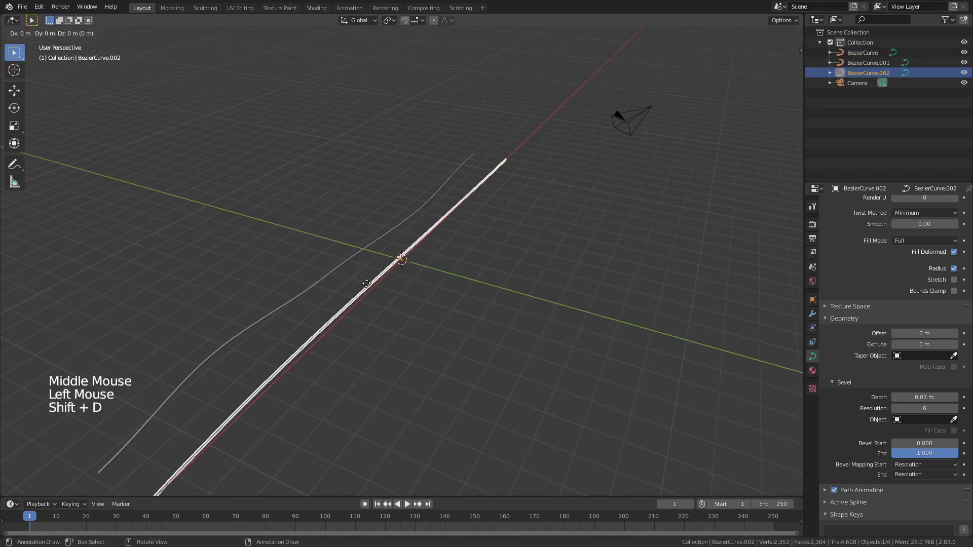
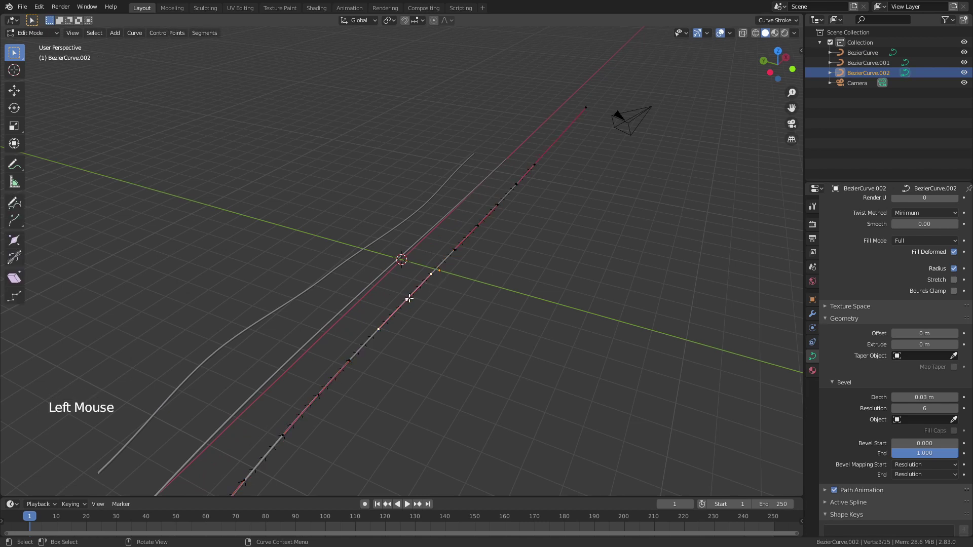
pyautogui.press('g')
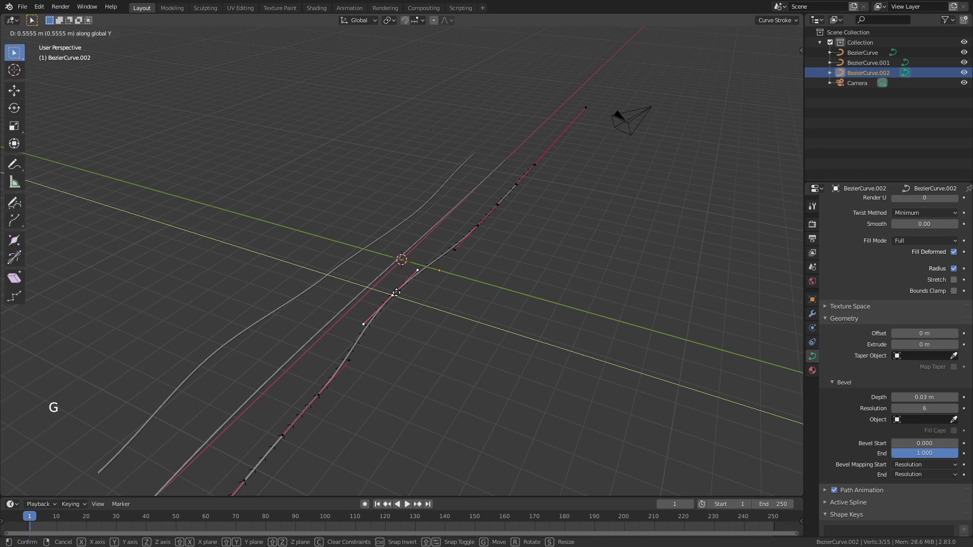
pyautogui.click(528, 163)
pyautogui.press('g')
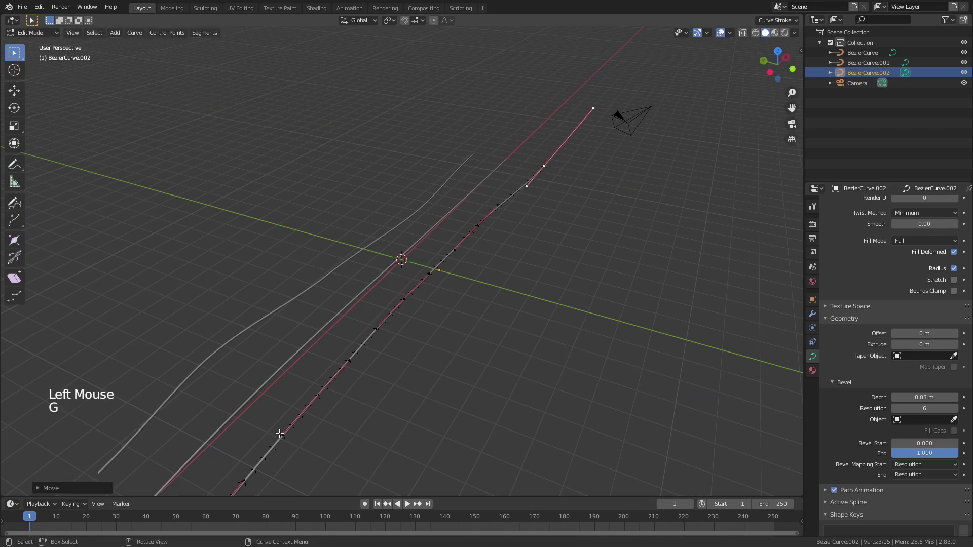
pyautogui.click(283, 428)
pyautogui.press('g')
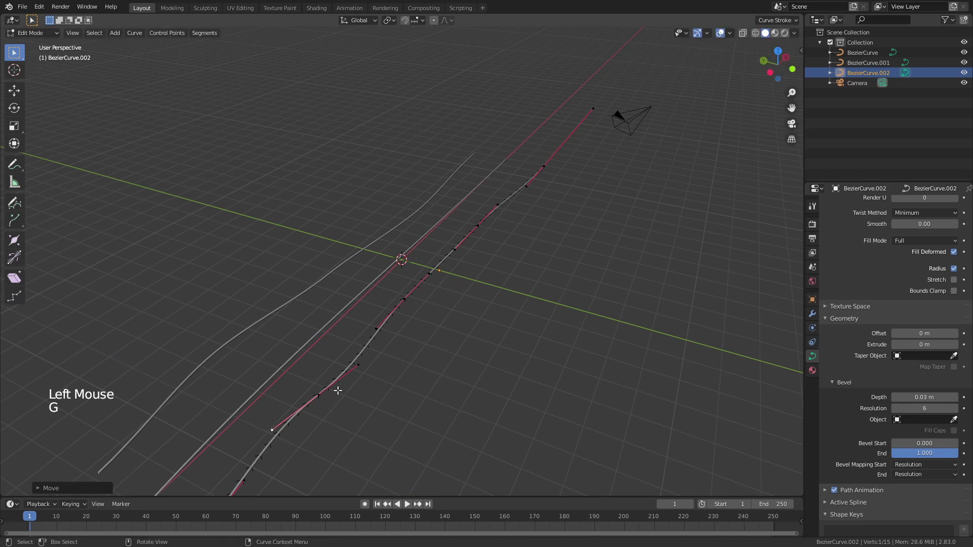
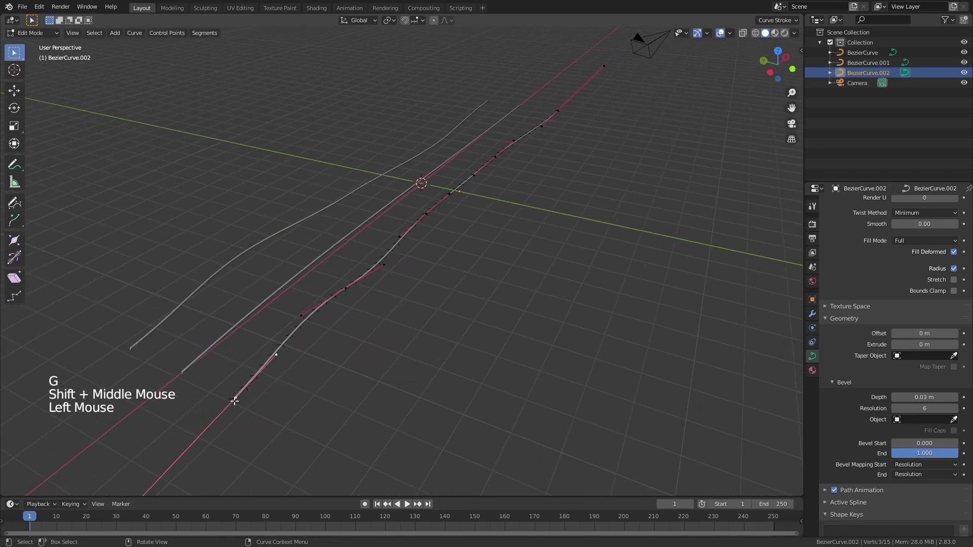
pyautogui.press('g')
pyautogui.press('Tab')
pyautogui.middleClick(481, 267)
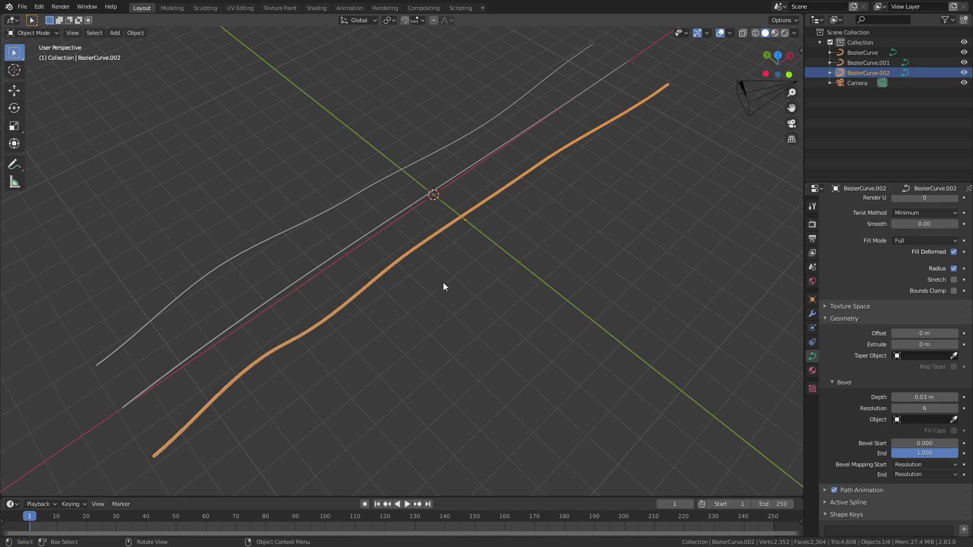
# Select all three fibers and move them into a new collection named 'Polymer Fibers', collapsed in the Outliner.
pyautogui.click(444, 285)
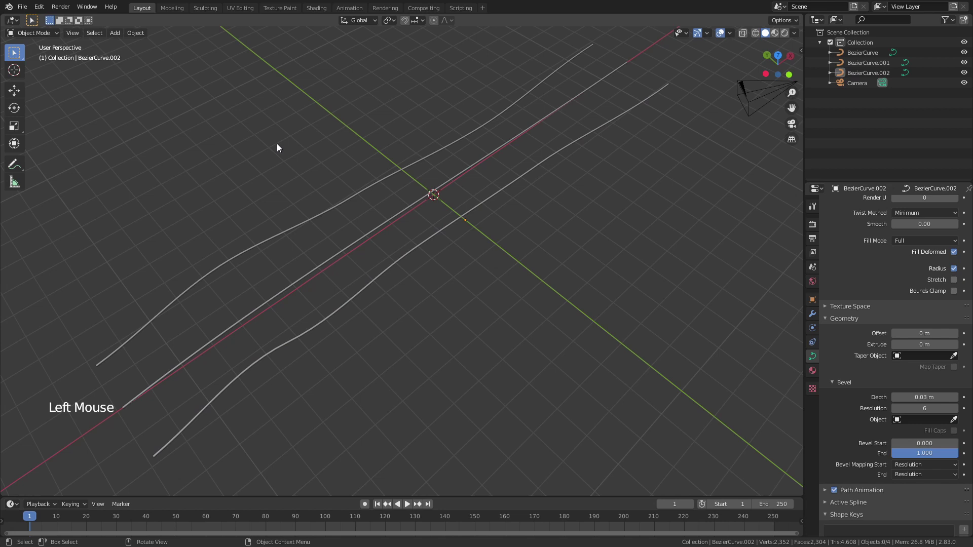
pyautogui.click(256, 137)
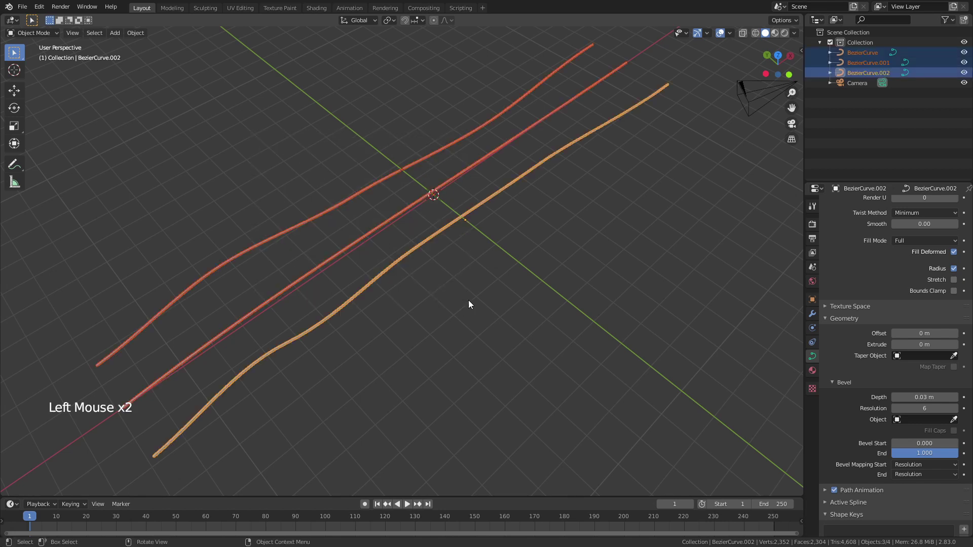
pyautogui.press('m')
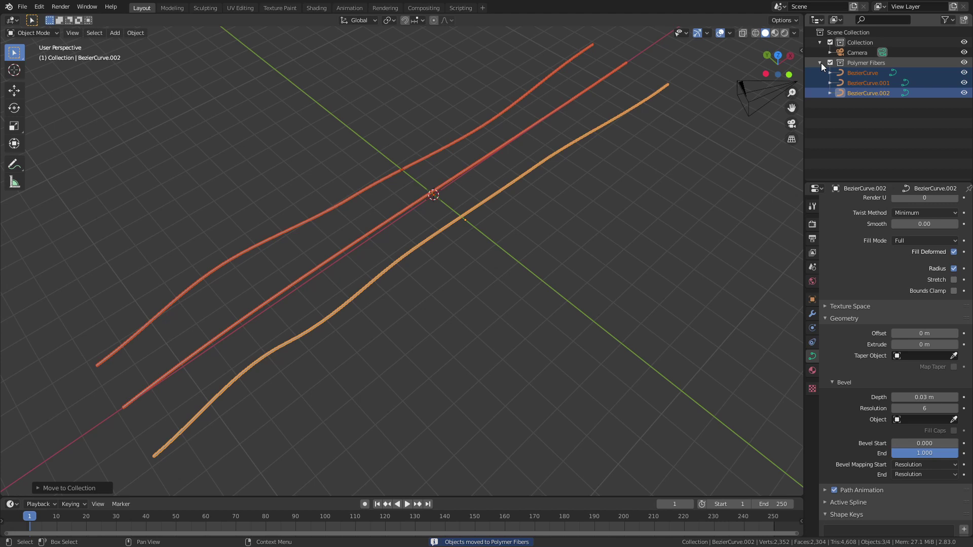
pyautogui.click(823, 66)
# Move the three fibers far along the Y axis away from the scene origin.
pyautogui.click(584, 228)
pyautogui.scroll(3)
pyautogui.scroll(-3)
pyautogui.click(274, 193)
pyautogui.press('g')
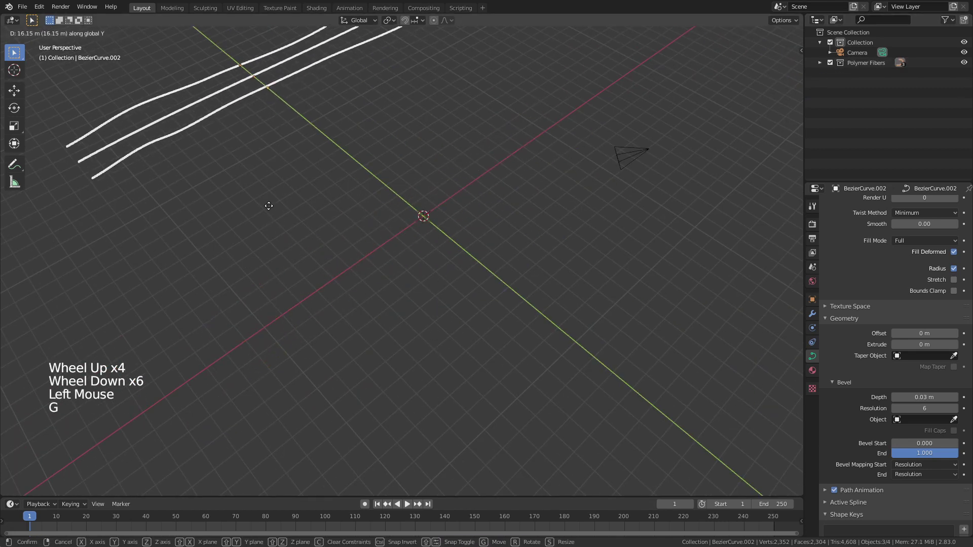
pyautogui.click(490, 270)
pyautogui.scroll(3)
pyautogui.scroll(3)
pyautogui.middleClick(452, 227)
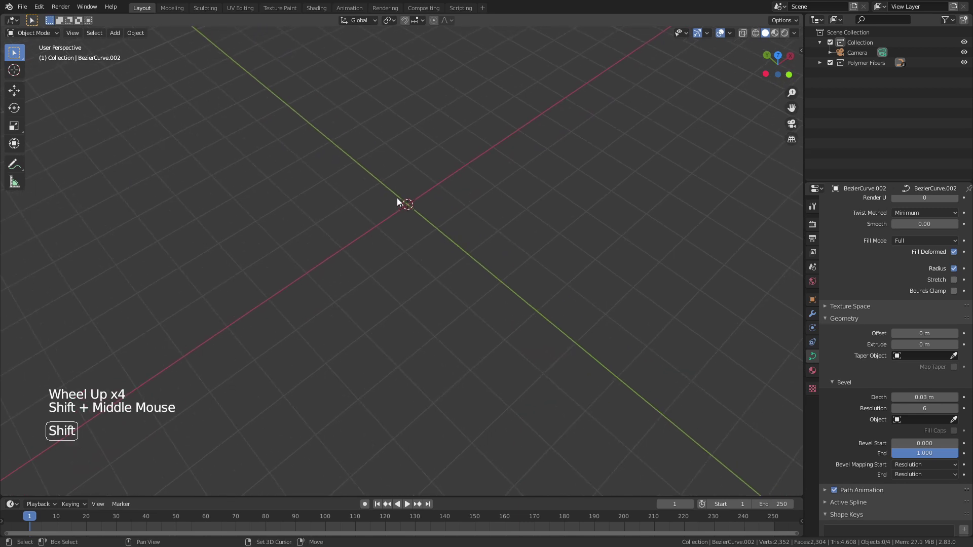
# Add a plane, subdivide it into a dense 441-face grid of vertices, and return to Object Mode.
pyautogui.press('shift+a')
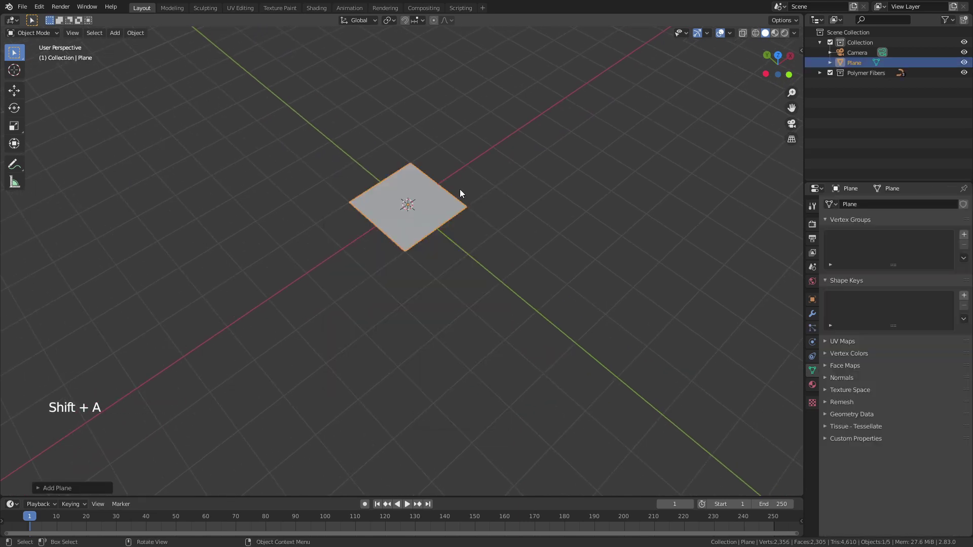
pyautogui.press('Tab')
pyautogui.rightClick(414, 204)
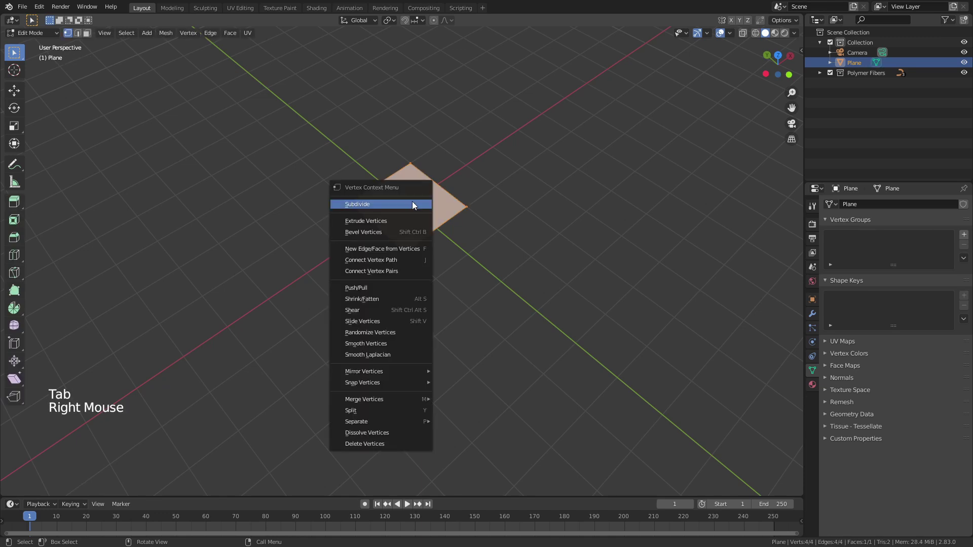
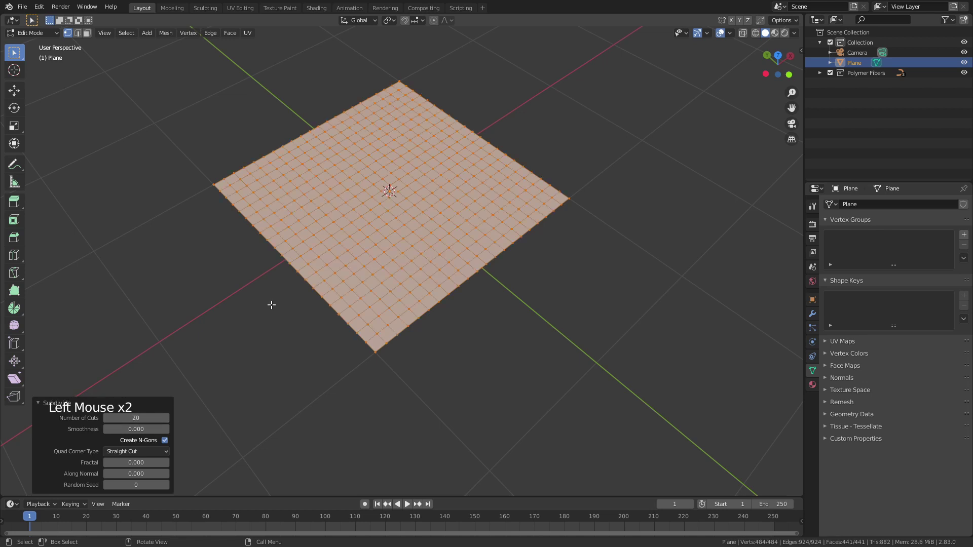
pyautogui.scroll(-3)
pyautogui.press('Tab')
pyautogui.scroll(-3)
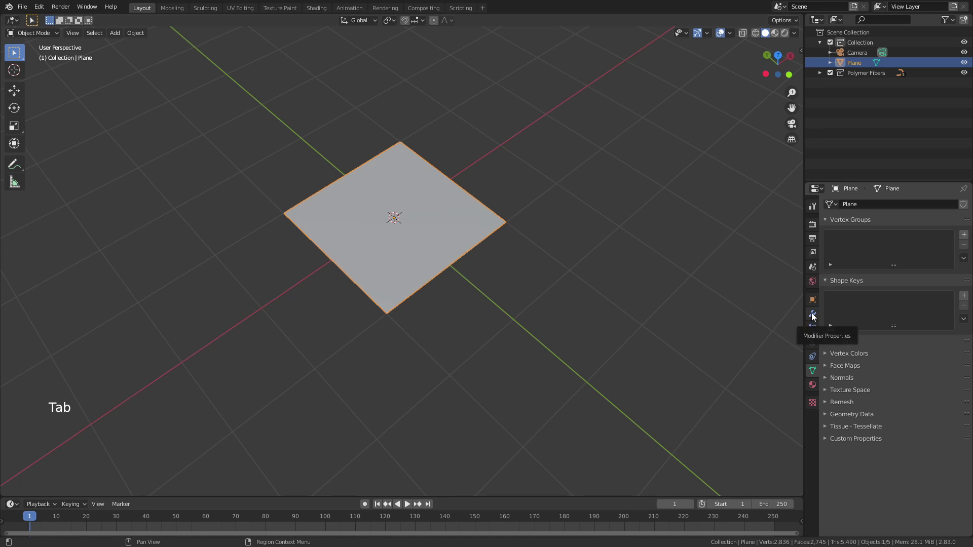
# Add an Array modifier with Constant Offset Z 0.41 m and Count 4, stacking four plane copies.
pyautogui.click(813, 317)
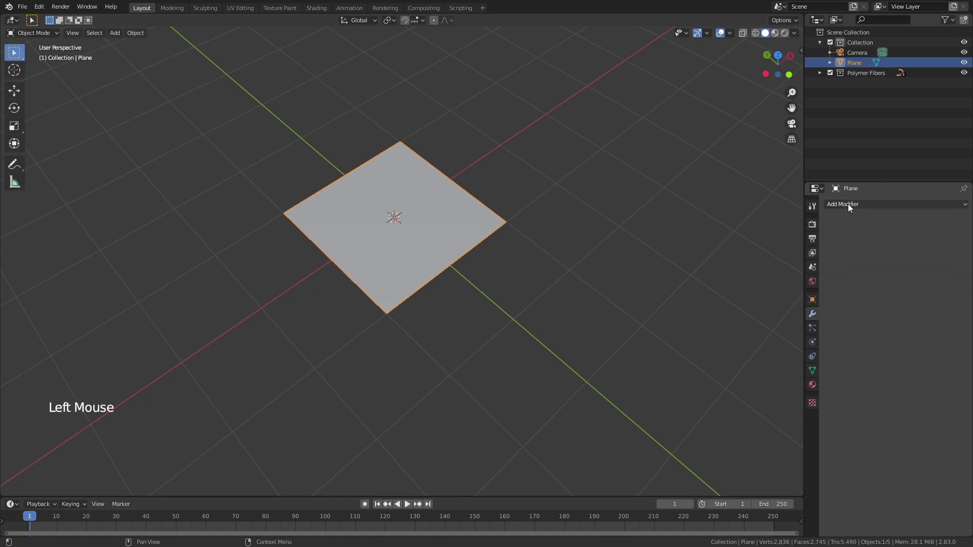
pyautogui.click(851, 207)
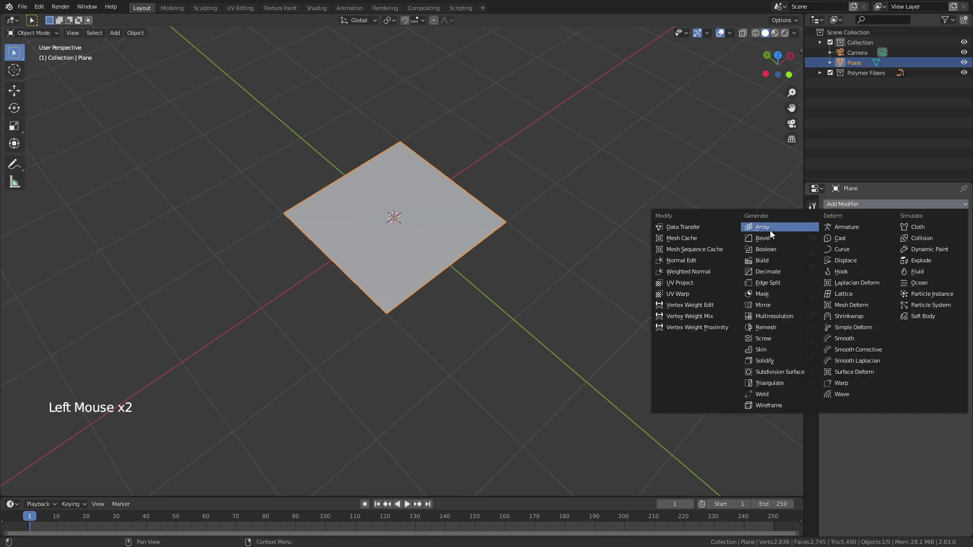
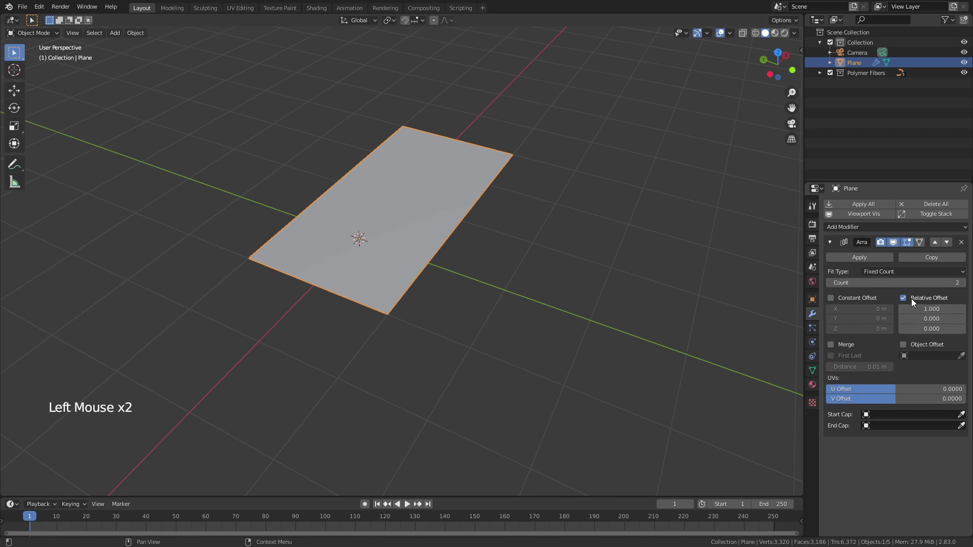
pyautogui.click(904, 297)
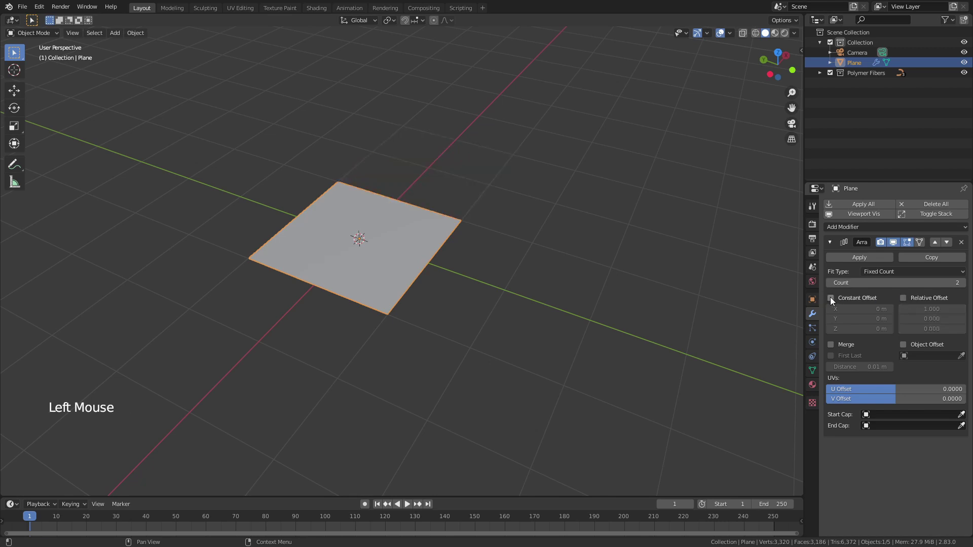
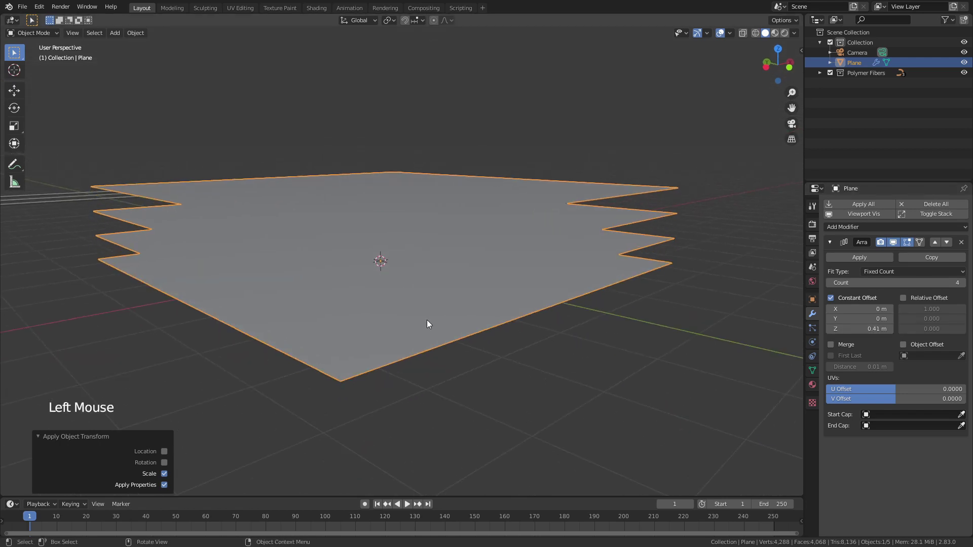
pyautogui.press('Tab')
pyautogui.press('Tab')
pyautogui.middleClick(469, 313)
pyautogui.middleClick(465, 296)
pyautogui.scroll(-3)
pyautogui.click(649, 276)
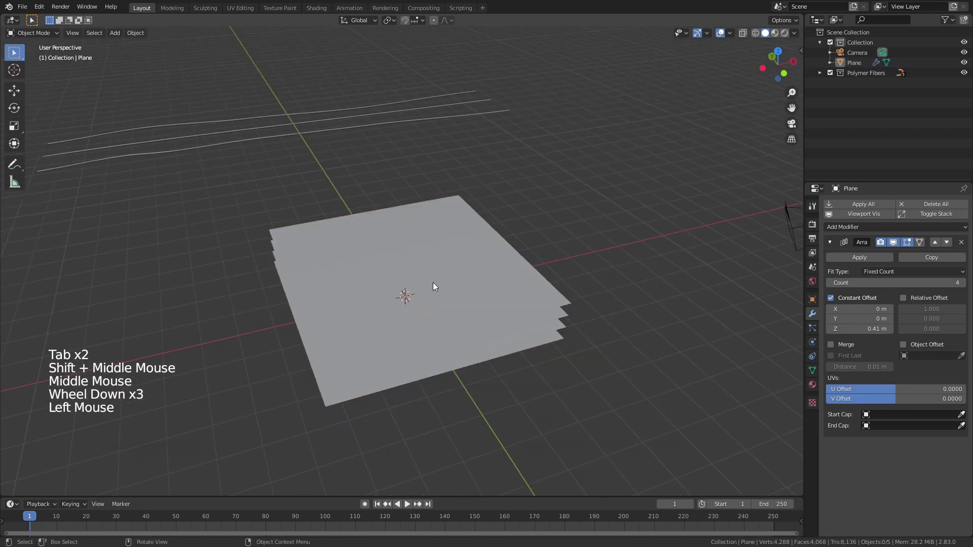
# Add a particle system to the stacked plane and set its type to Hair.
pyautogui.click(435, 284)
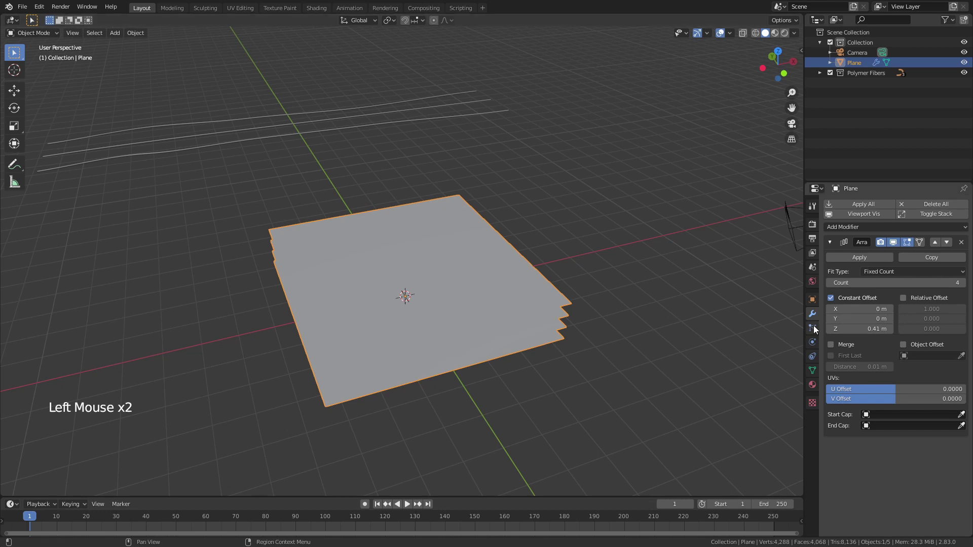
pyautogui.click(815, 328)
pyautogui.click(965, 212)
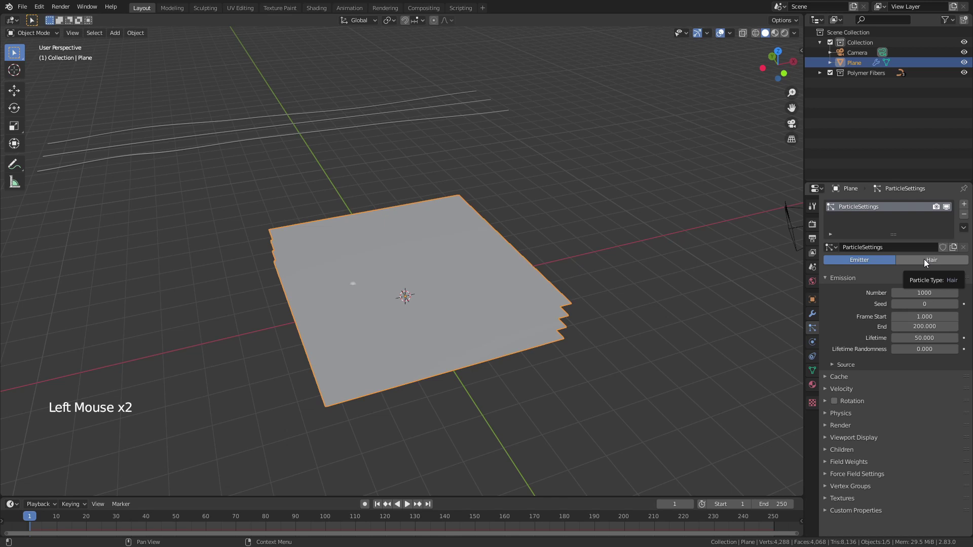
pyautogui.click(926, 264)
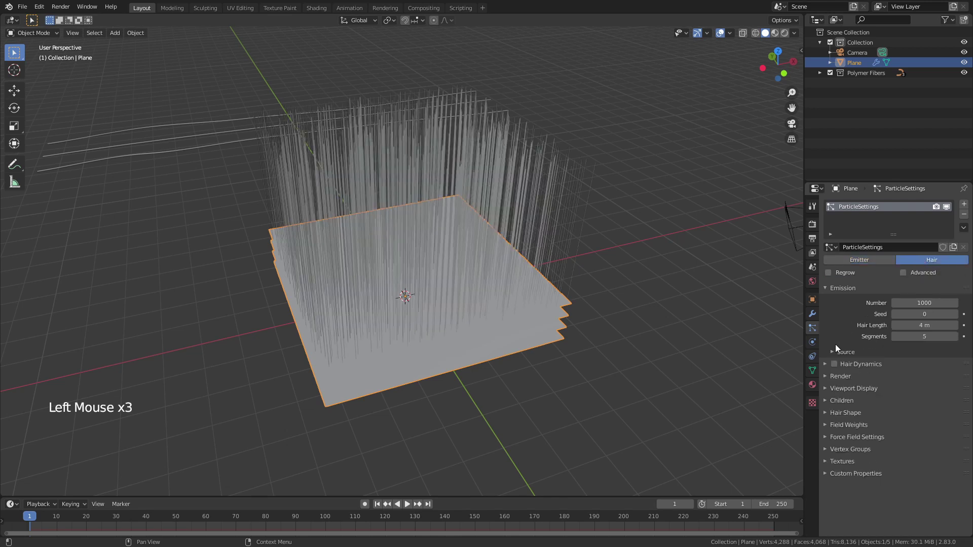
# With Advanced enabled, emit the 515 hairs from vertices using the modifier stack across all copies.
pyautogui.click(903, 277)
pyautogui.click(835, 356)
pyautogui.click(934, 370)
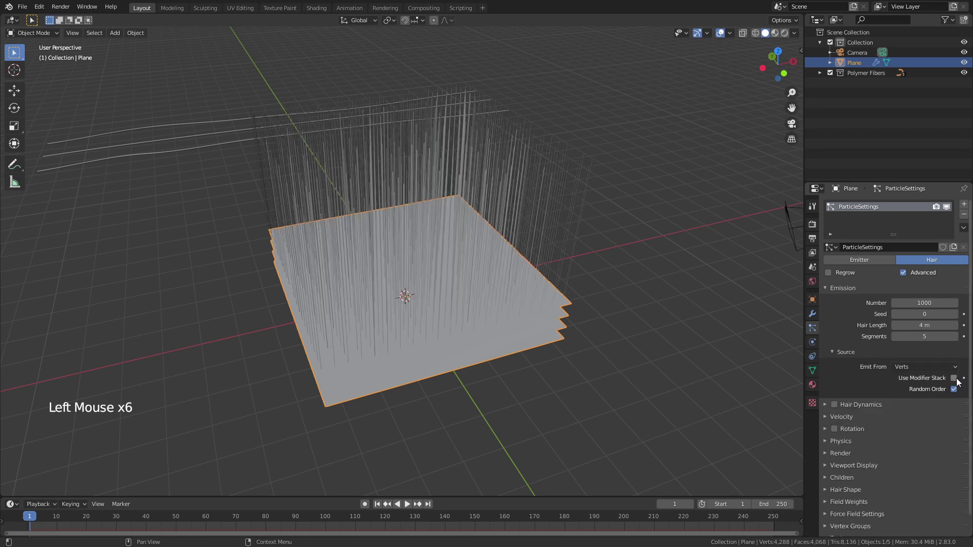
pyautogui.click(955, 382)
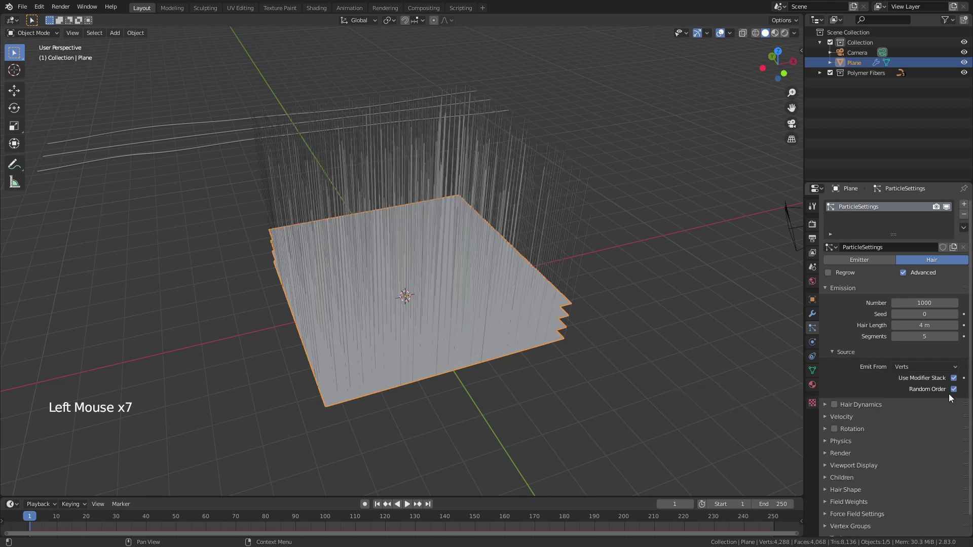
pyautogui.middleClick(383, 387)
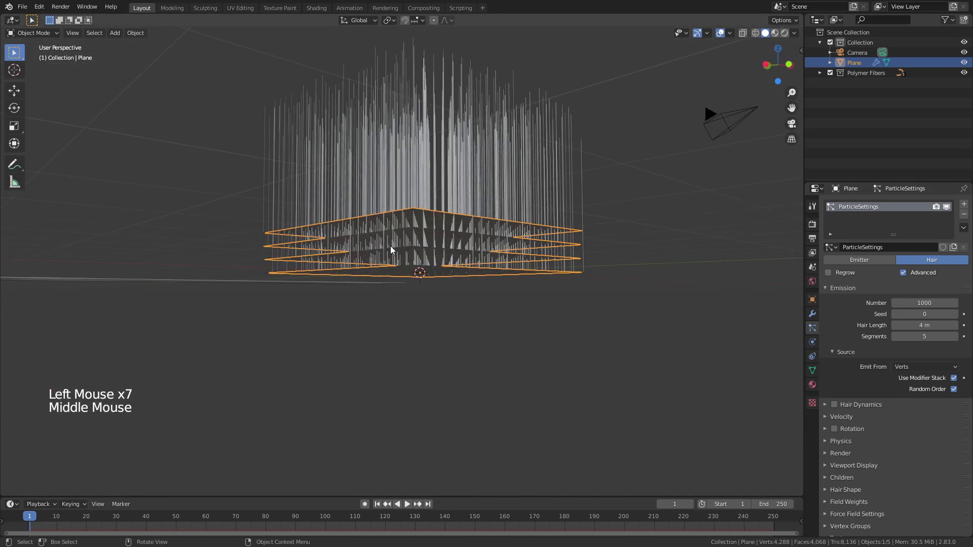
pyautogui.middleClick(533, 293)
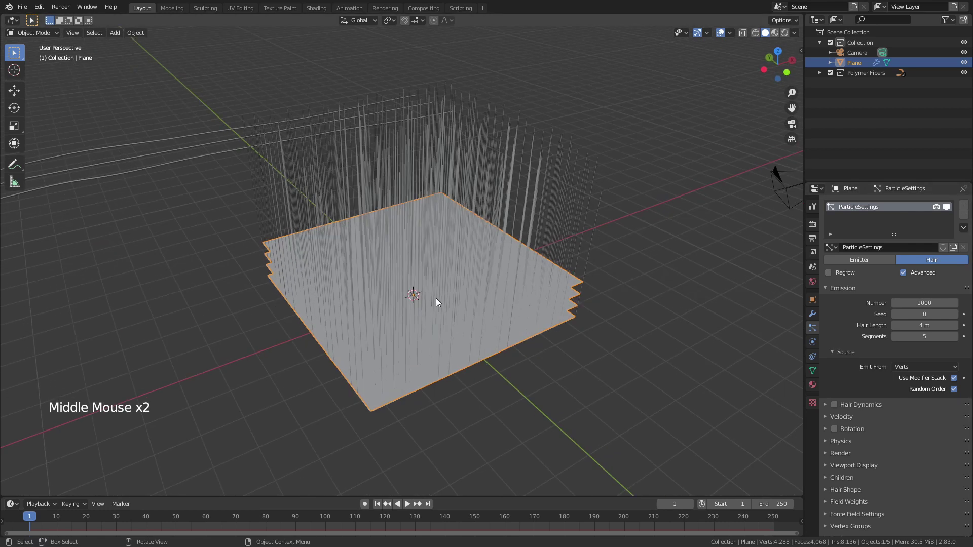
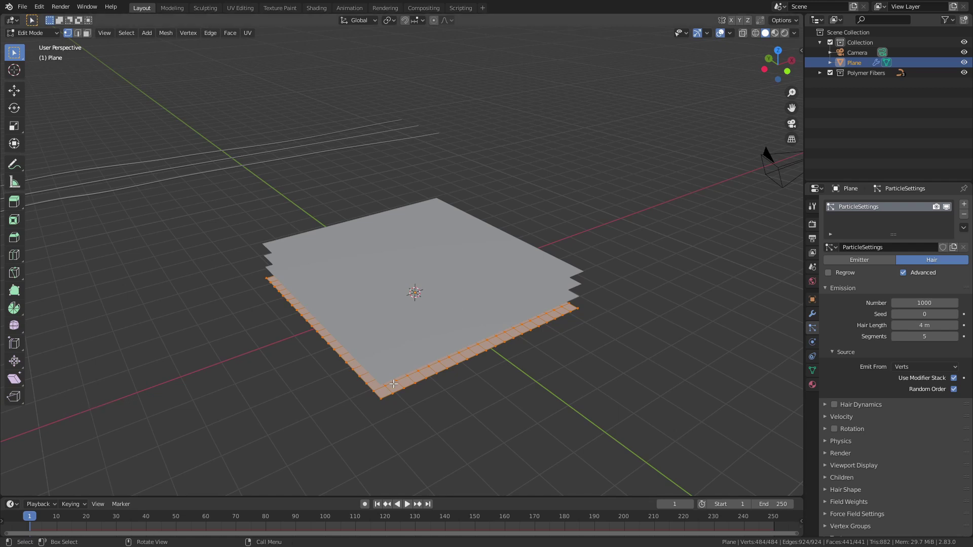
pyautogui.press('Tab')
pyautogui.middleClick(407, 323)
pyautogui.scroll(3)
pyautogui.scroll(-3)
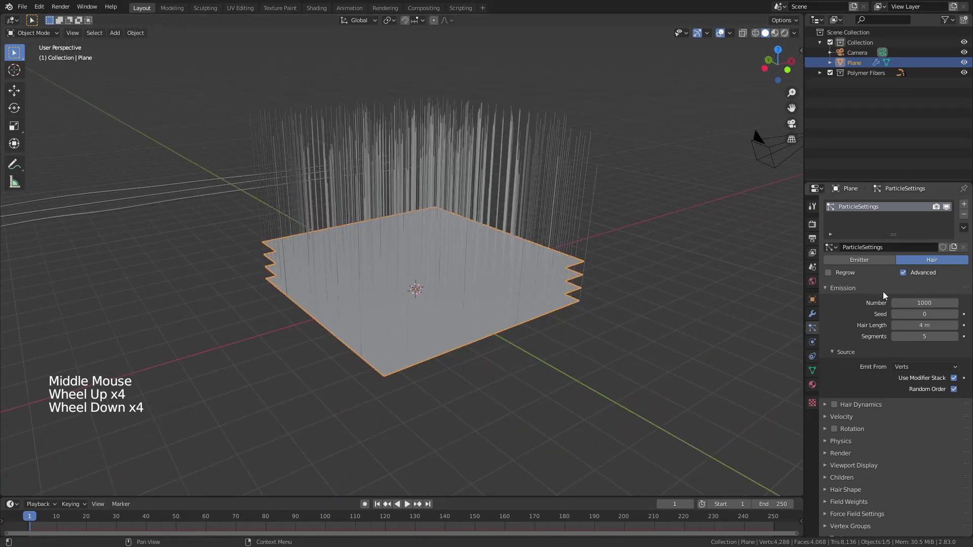
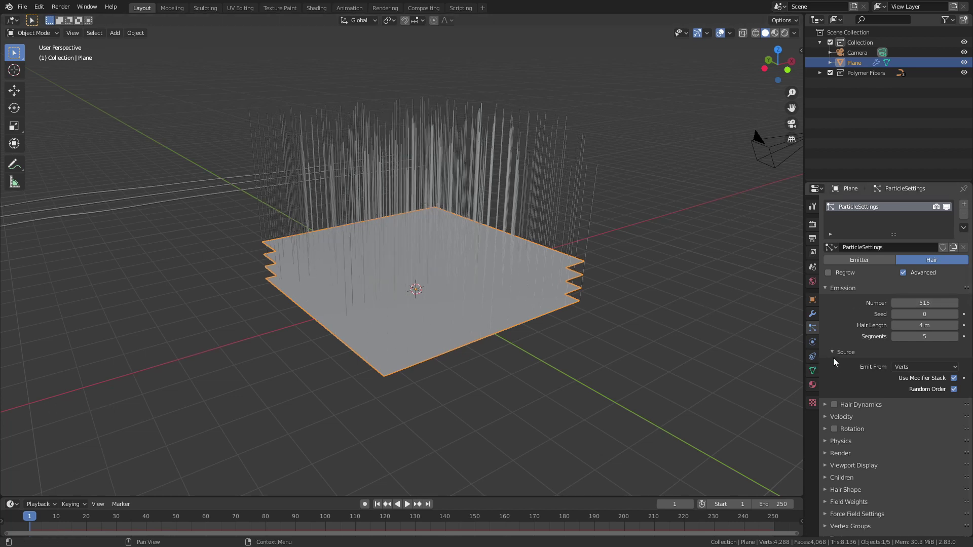
# Render each hair as an instance from the Polymer Fibers collection.
pyautogui.scroll(-3)
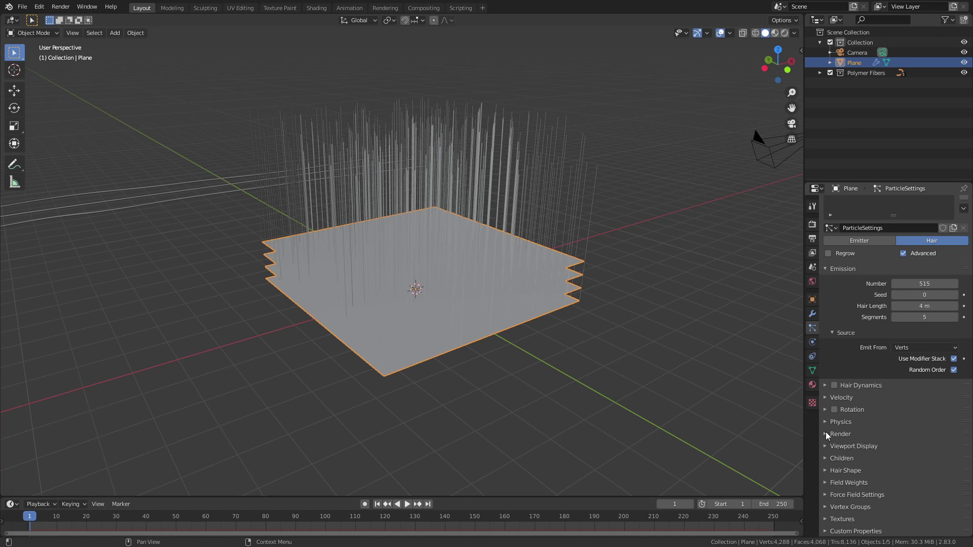
pyautogui.click(829, 435)
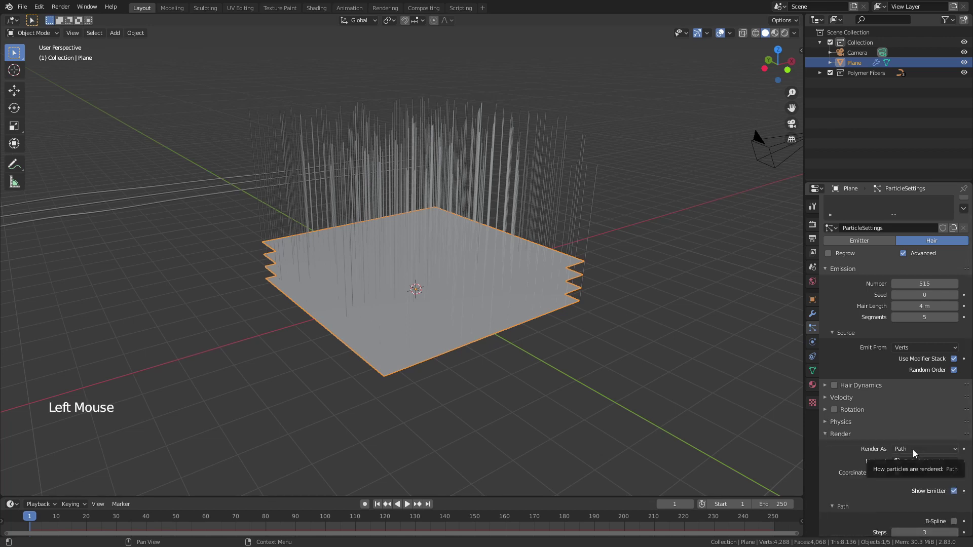
pyautogui.click(923, 446)
pyautogui.click(923, 453)
pyautogui.scroll(-3)
pyautogui.scroll(-3)
pyautogui.click(915, 427)
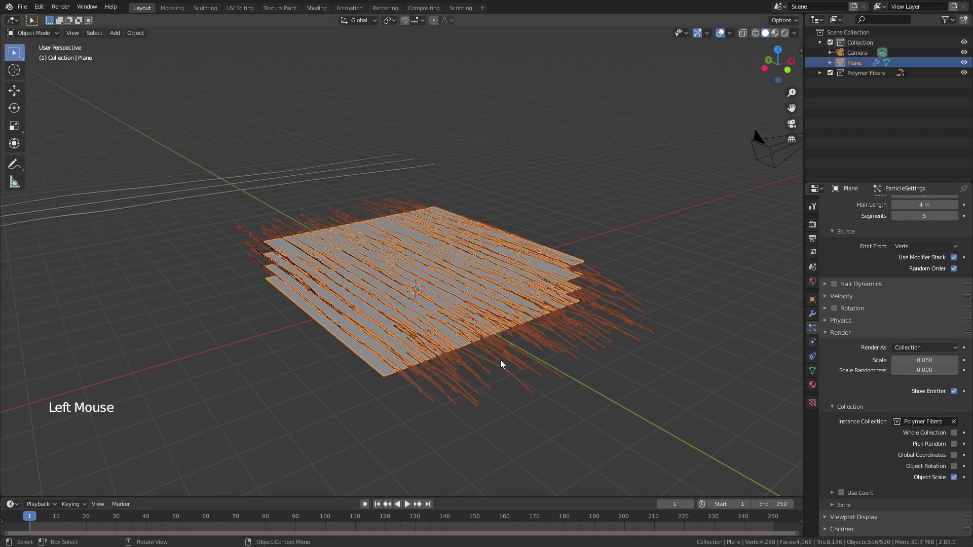
pyautogui.scroll(3)
pyautogui.middleClick(548, 336)
pyautogui.scroll(3)
pyautogui.middleClick(506, 310)
pyautogui.scroll(-3)
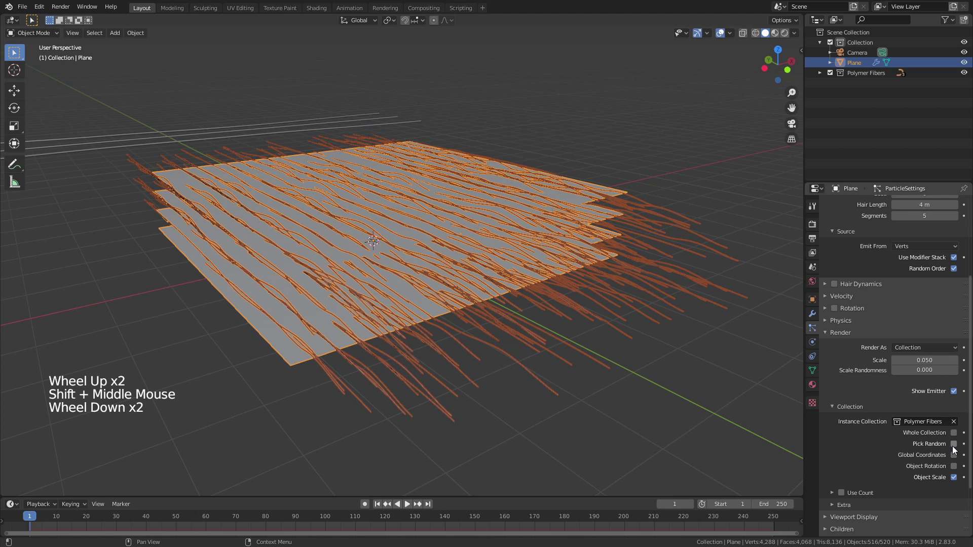
# Pick fiber objects randomly from the collection and adjust the emission random seed.
pyautogui.click(955, 448)
pyautogui.scroll(3)
pyautogui.click(959, 280)
pyautogui.click(958, 280)
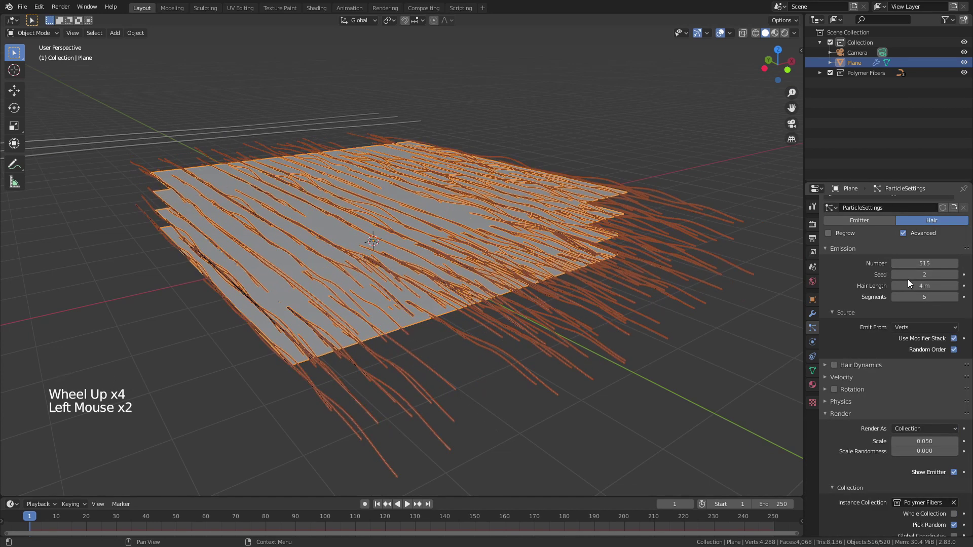
pyautogui.click(899, 280)
pyautogui.click(899, 280)
pyautogui.scroll(-3)
pyautogui.scroll(-3)
# Use the fiber objects' own rotation and randomize instance size (scale 0.05, random 0.403).
pyautogui.click(957, 450)
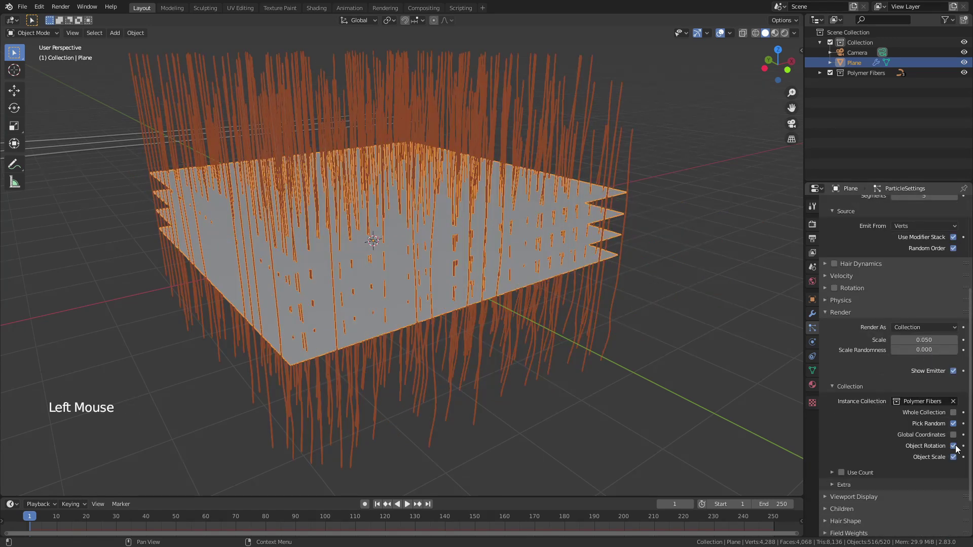
pyautogui.click(956, 450)
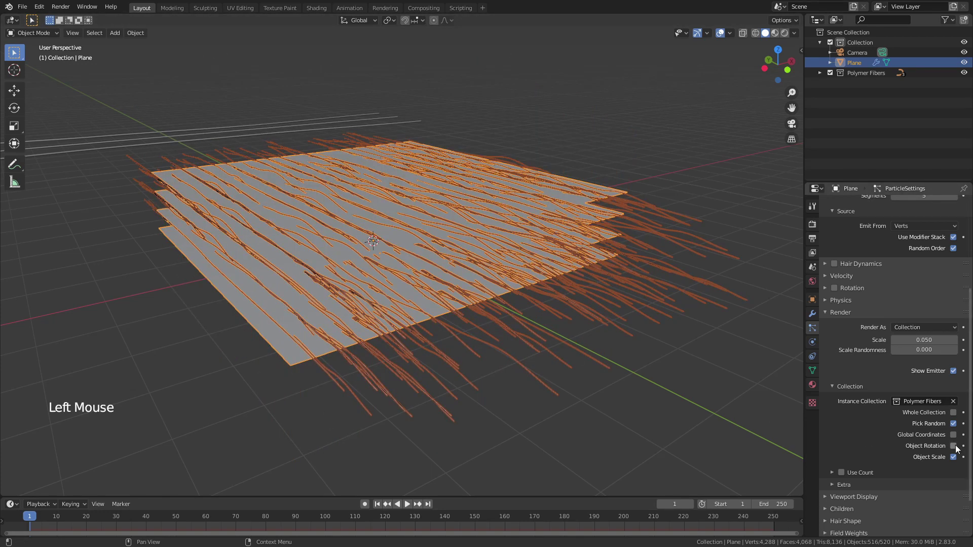
pyautogui.click(955, 450)
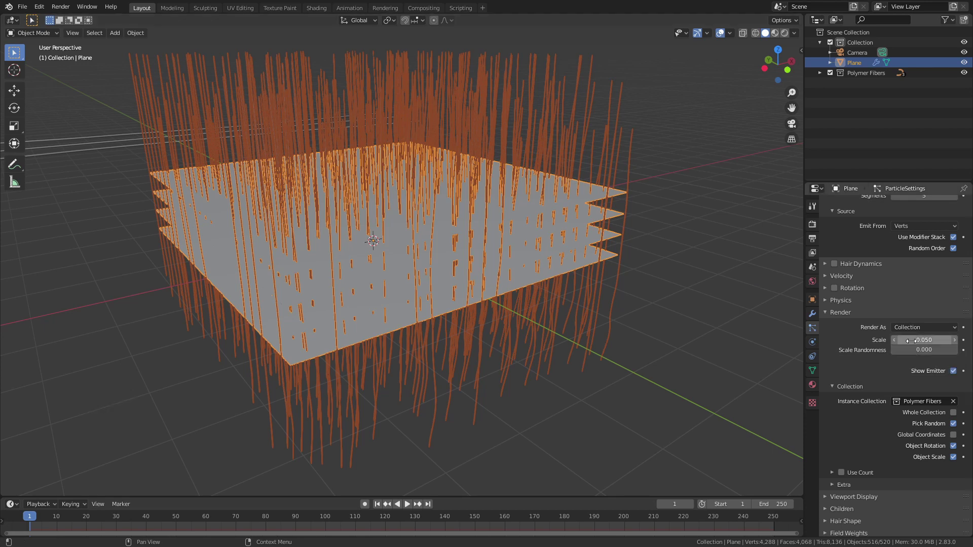
pyautogui.click(911, 353)
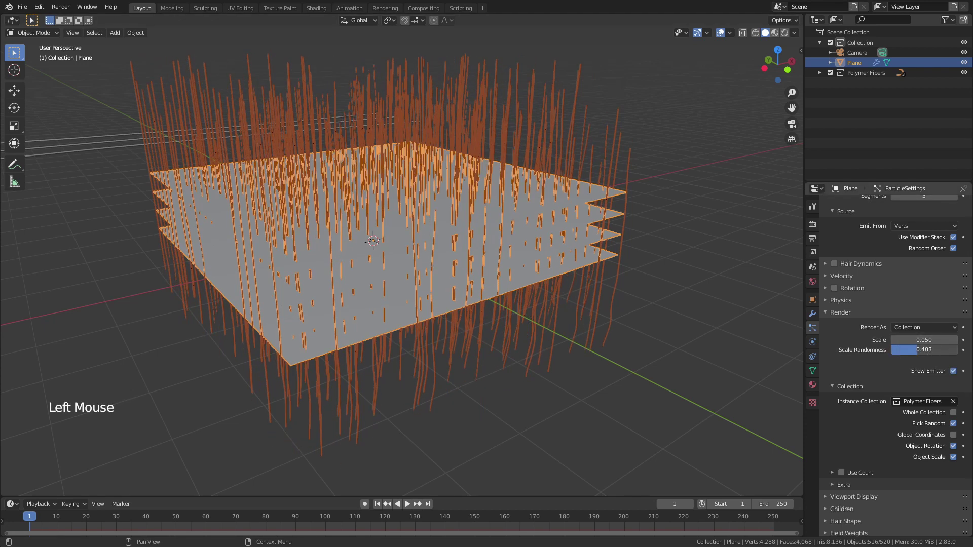
# Enable particle Rotation with Phase 0.463 and Randomize Phase 1.537.
pyautogui.click(835, 292)
pyautogui.click(827, 292)
pyautogui.click(915, 333)
pyautogui.click(919, 343)
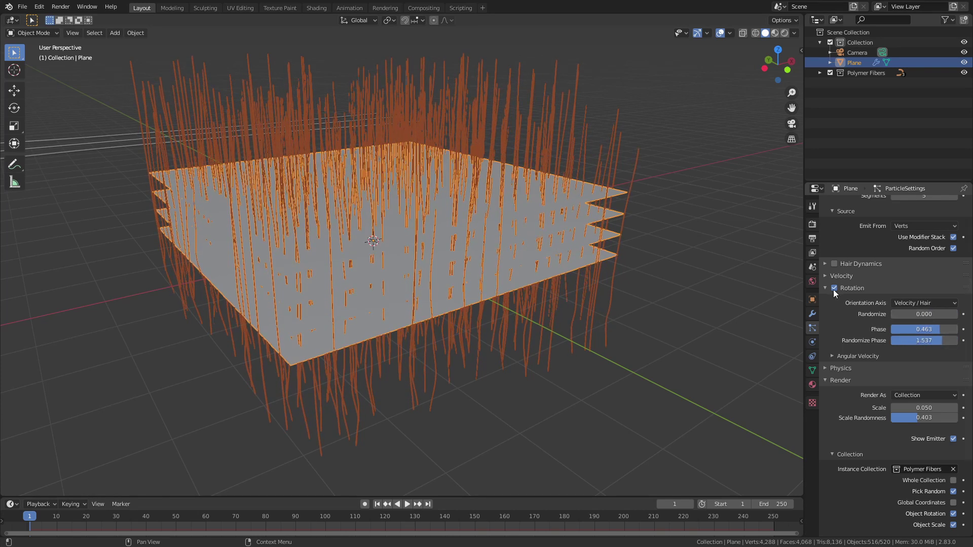
# Turn off Show Emitter in the Render settings so the plane is not rendered.
pyautogui.click(827, 291)
pyautogui.scroll(3)
pyautogui.scroll(3)
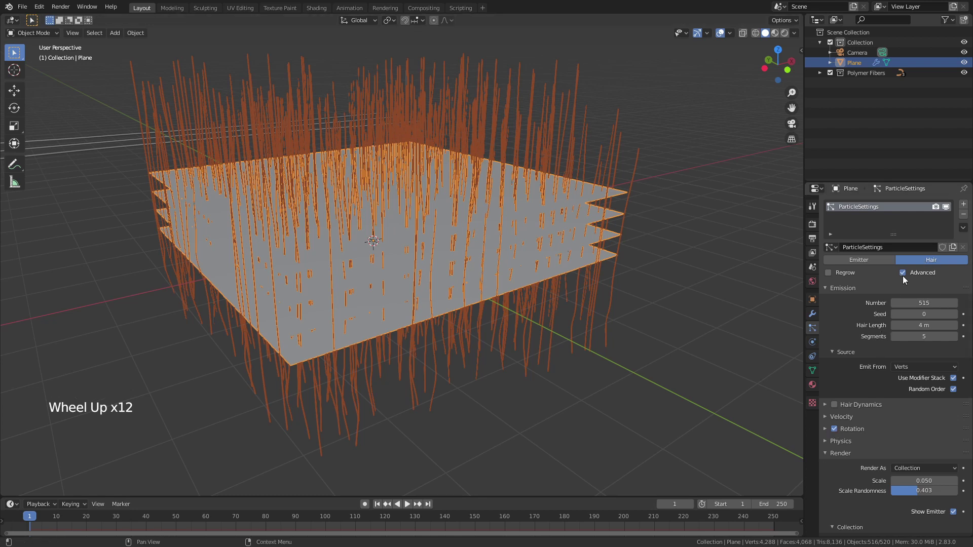
pyautogui.click(906, 275)
pyautogui.click(907, 275)
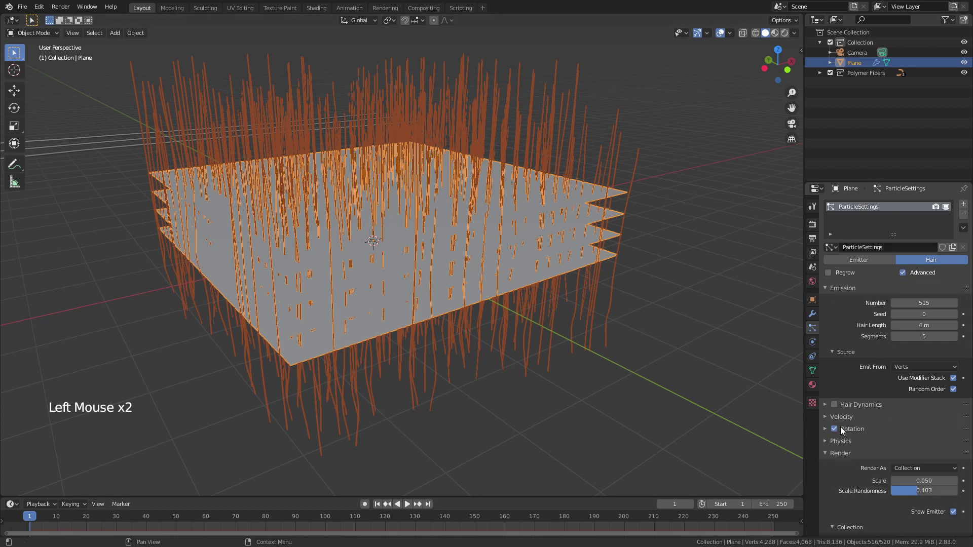
pyautogui.scroll(-3)
pyautogui.click(955, 393)
pyautogui.click(829, 340)
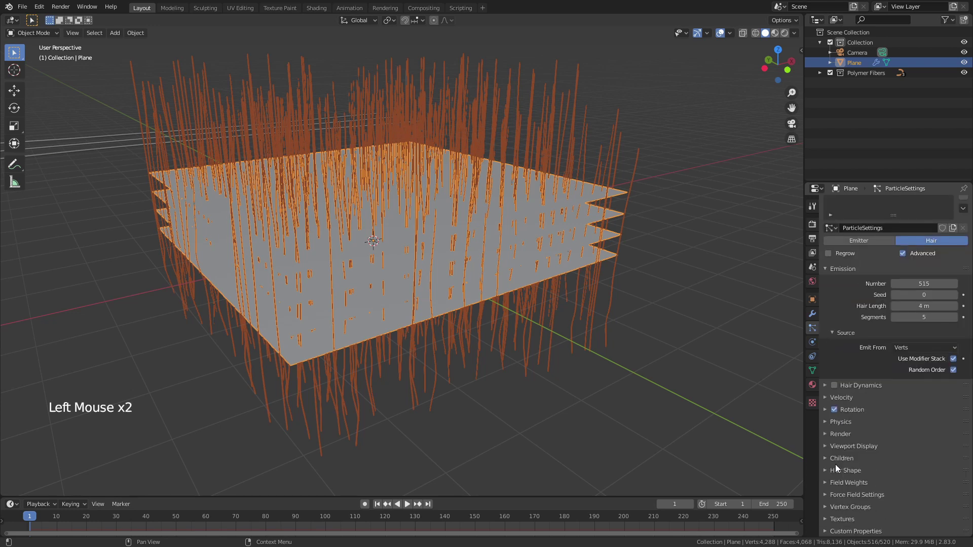
# Hide the emitter in Viewport Display, leaving only the instanced fibers visible in the scene.
pyautogui.click(827, 450)
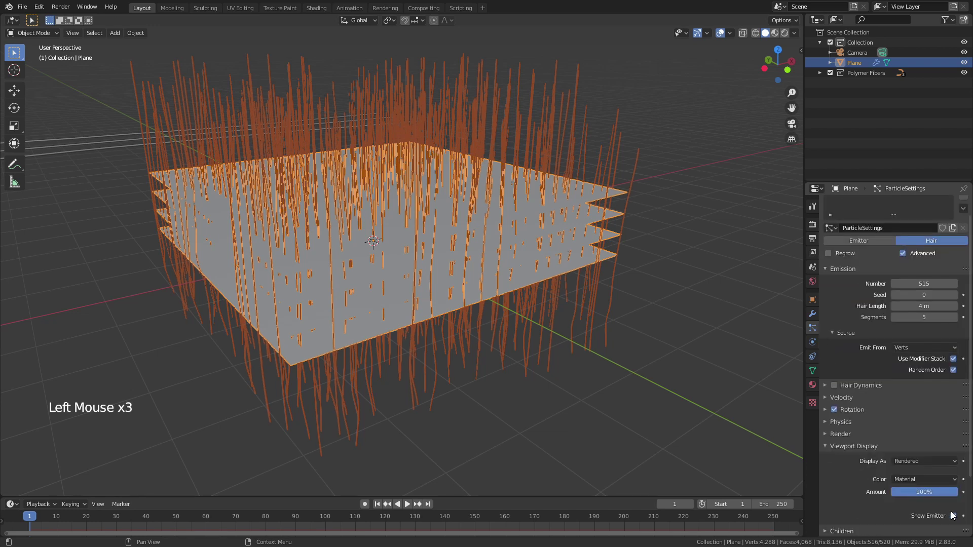
pyautogui.click(956, 519)
pyautogui.click(733, 331)
pyautogui.middleClick(557, 261)
pyautogui.scroll(-3)
pyautogui.middleClick(420, 186)
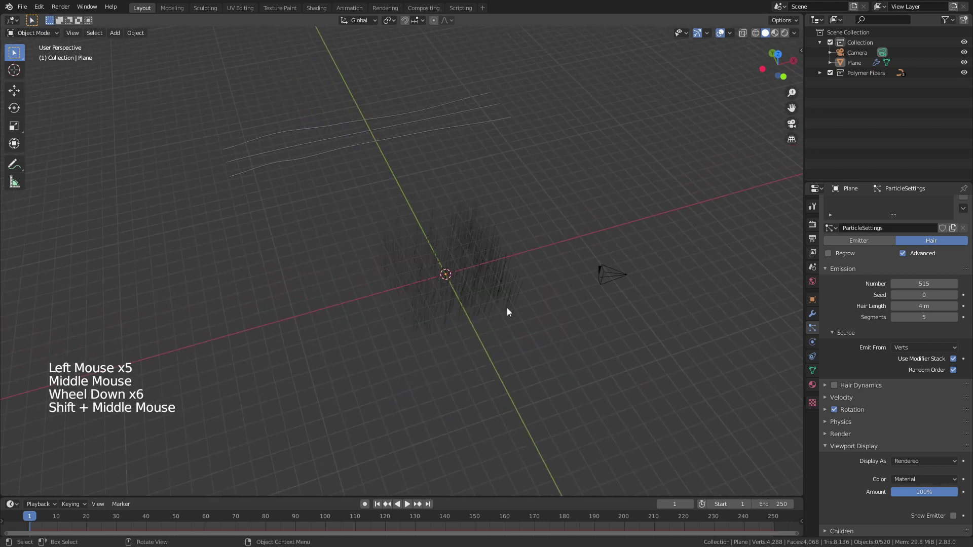
# Rotate the three source fiber curves upright so the instanced hairs tangle into a dense criss-crossing network.
pyautogui.click(236, 102)
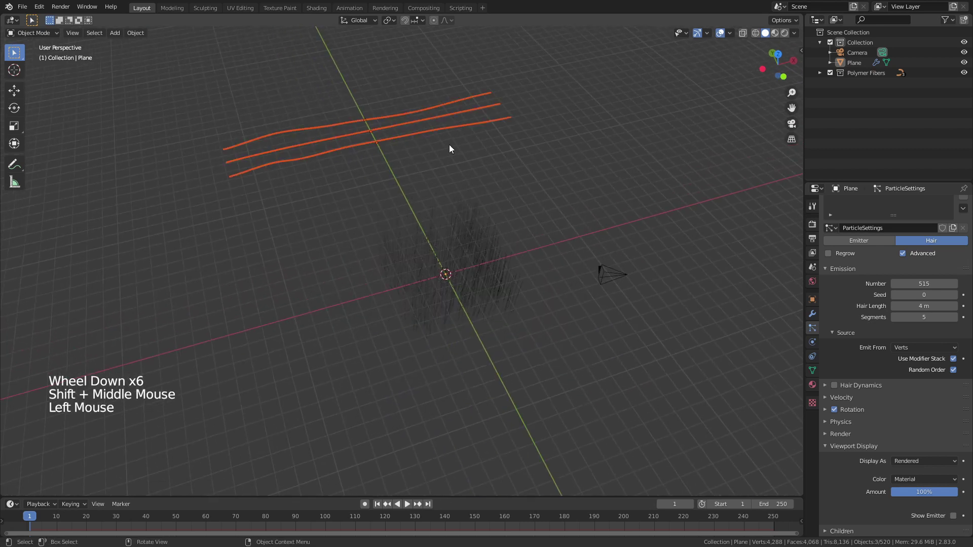
pyautogui.press('r')
pyautogui.press('r')
pyautogui.click(549, 177)
pyautogui.scroll(3)
pyautogui.middleClick(615, 274)
pyautogui.scroll(-3)
pyautogui.scroll(-3)
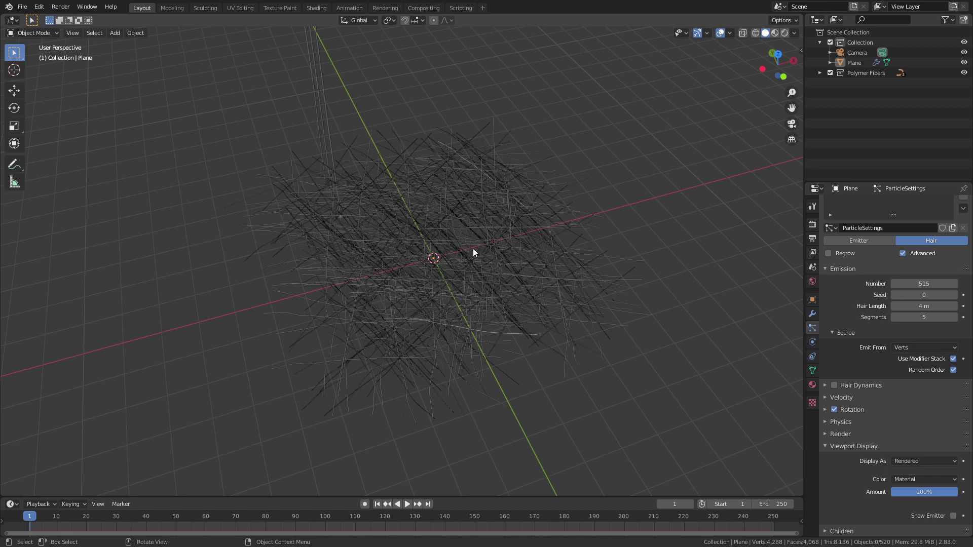
# Add a new plane named Background Plane and rename the emitter plane to Fiber Plane.
pyautogui.press('shift+a')
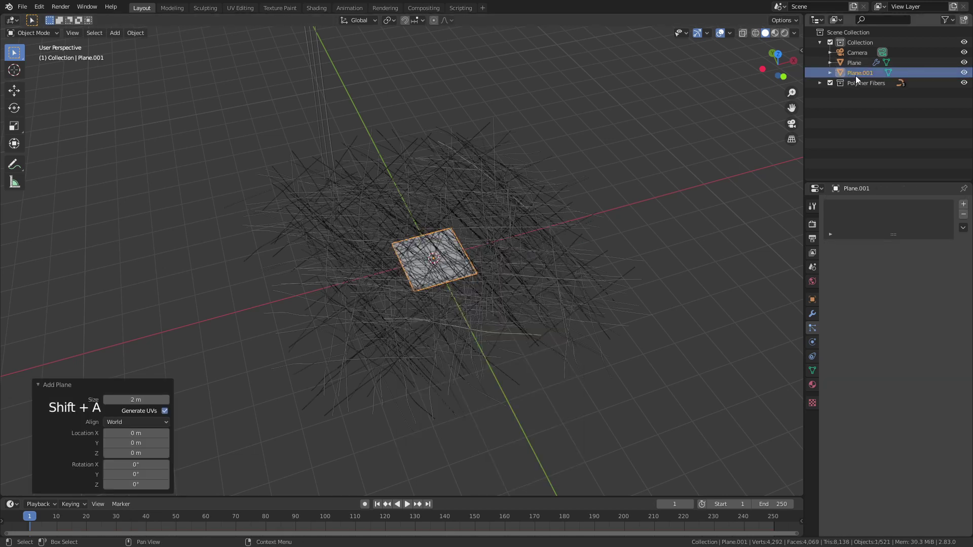
pyautogui.doubleClick(861, 77)
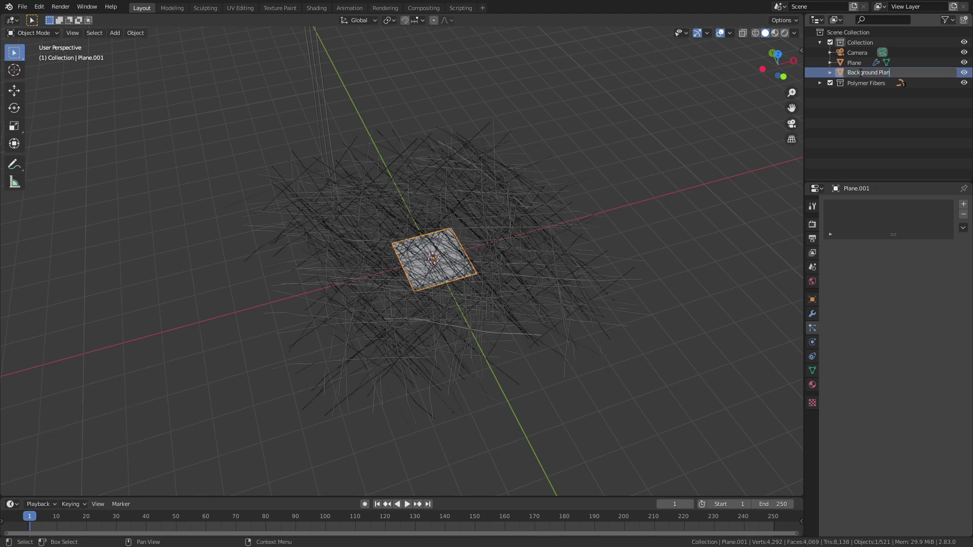
pyautogui.click(860, 75)
pyautogui.doubleClick(861, 75)
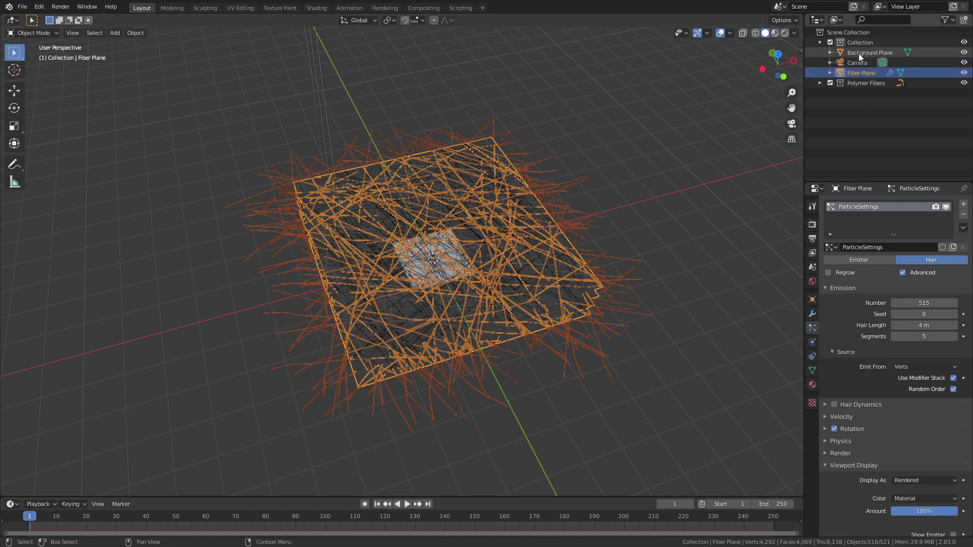
pyautogui.click(859, 54)
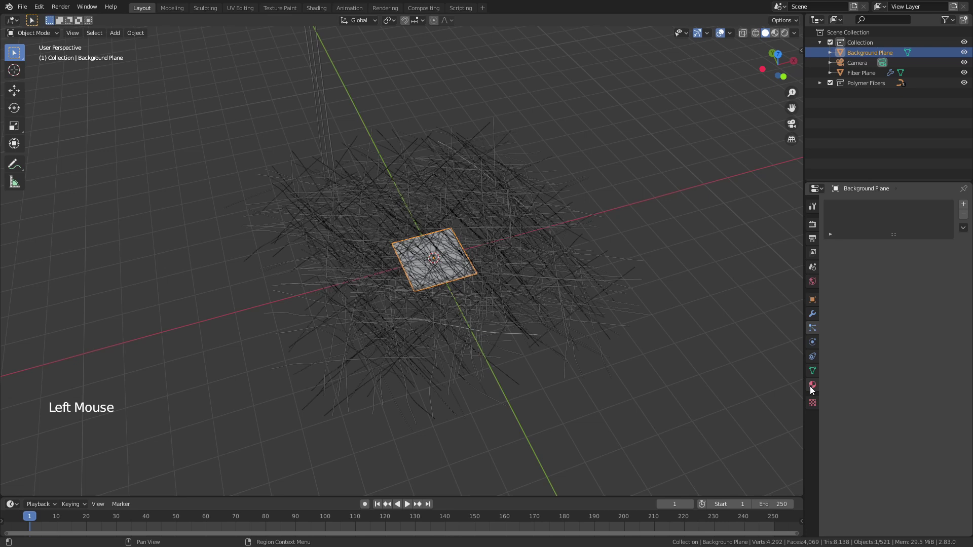
# Scale the Background Plane up under the fibers and give it a new black material with roughness 1.0.
pyautogui.click(812, 390)
pyautogui.press('z')
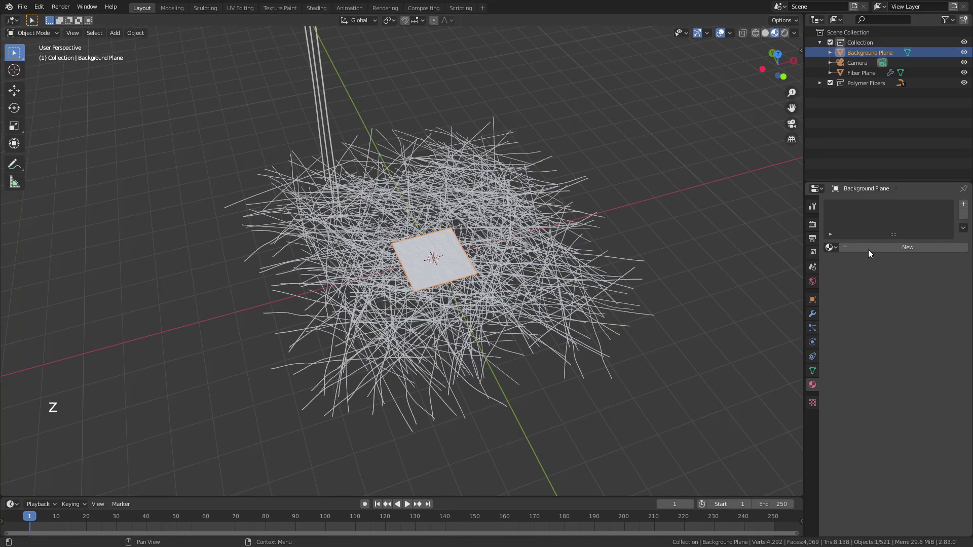
pyautogui.press('s')
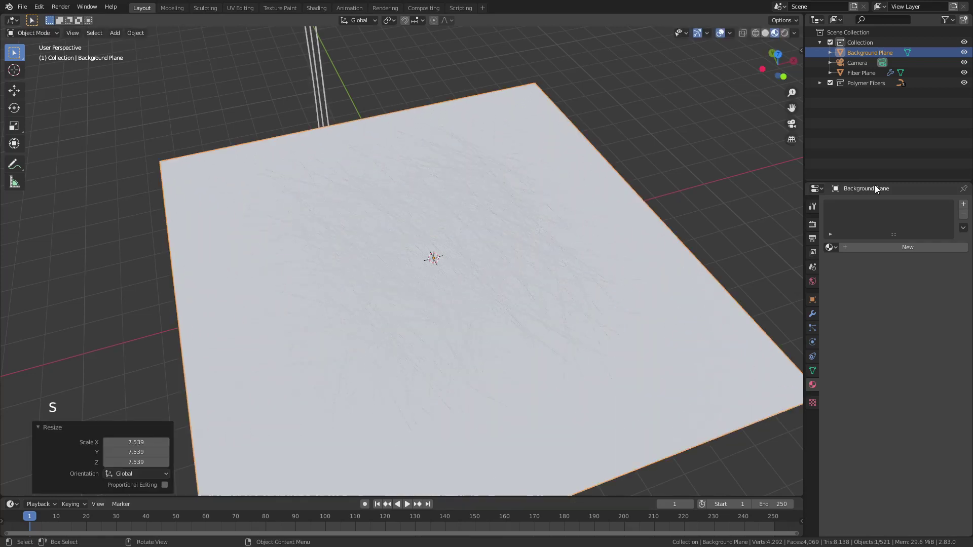
pyautogui.click(875, 247)
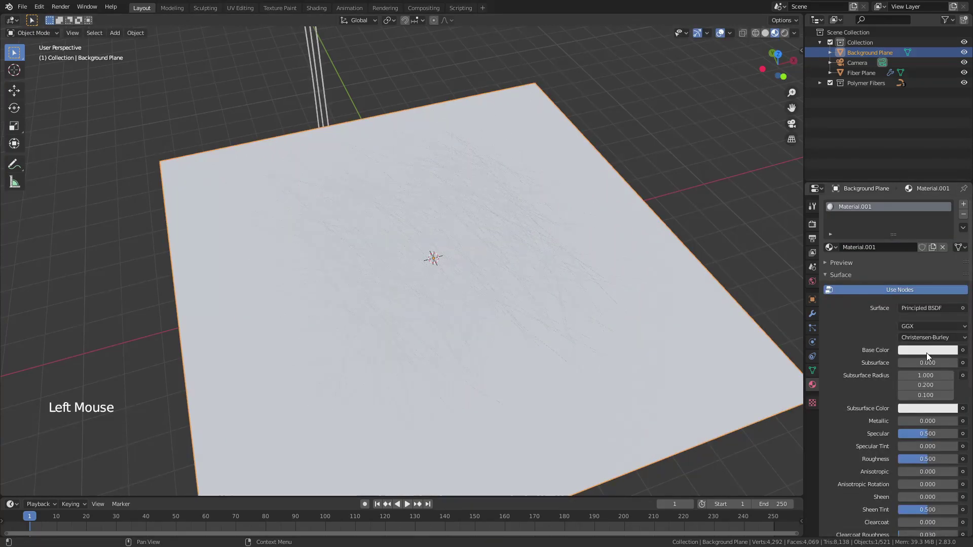
pyautogui.click(927, 353)
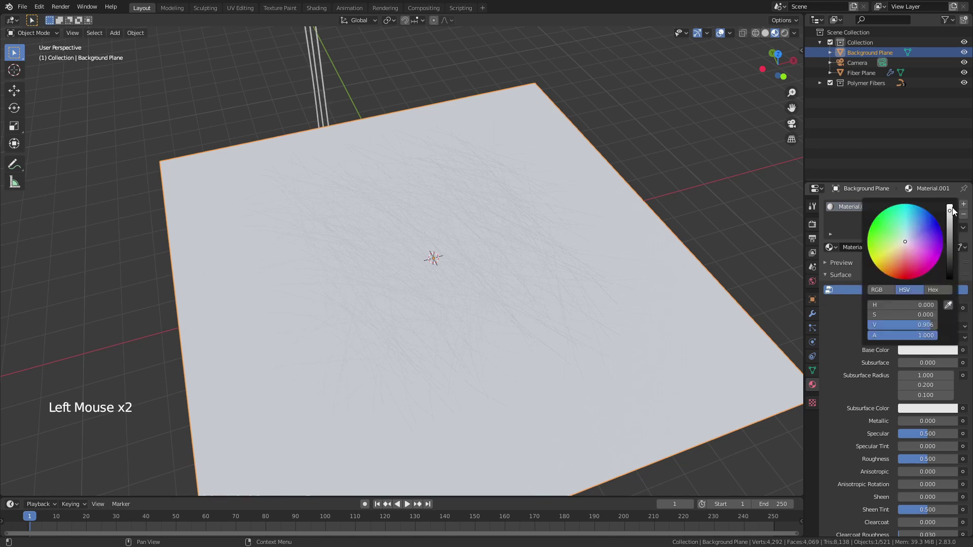
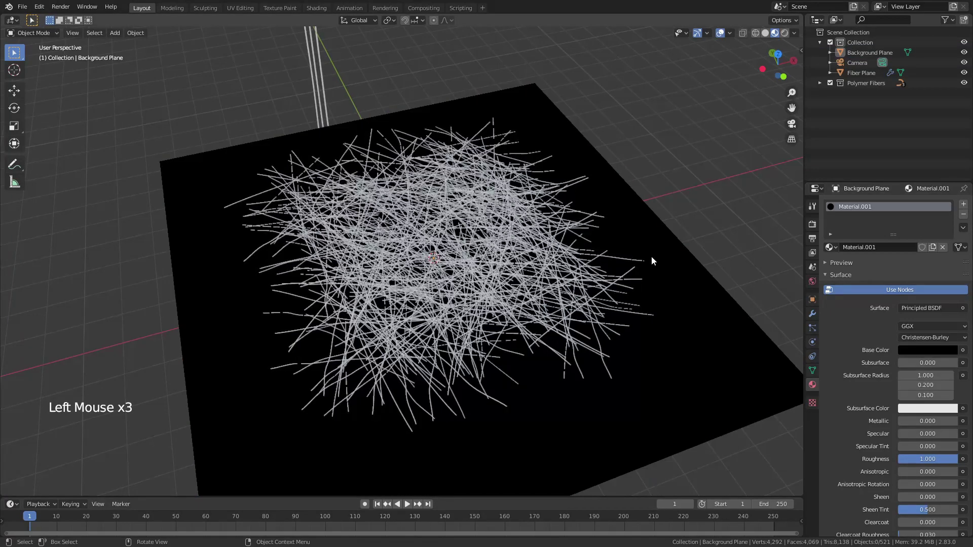
# Align the camera to a top-down view looking straight at the fiber mesh.
pyautogui.press('KP_0')
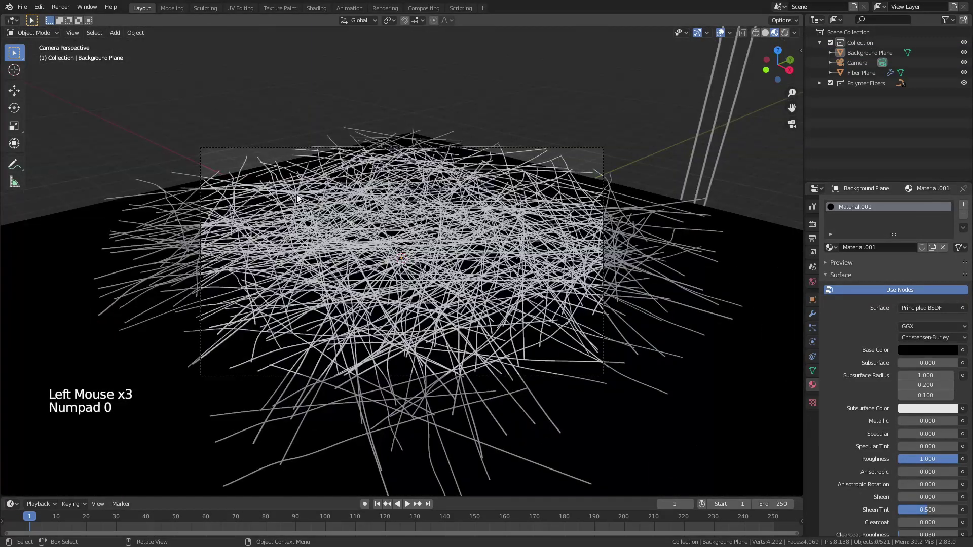
pyautogui.scroll(3)
pyautogui.scroll(-3)
pyautogui.press('KP_7')
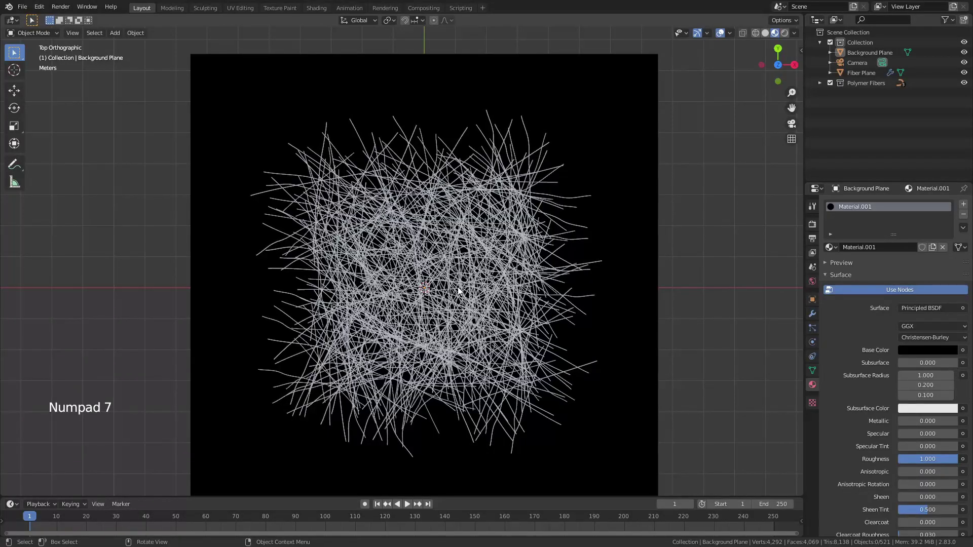
pyautogui.press('ctrl+alt+KP_0')
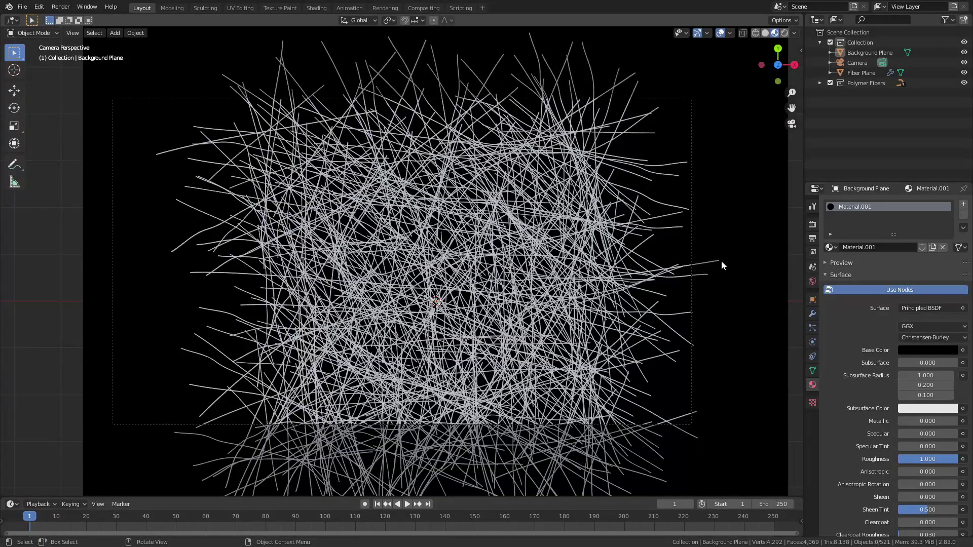
# Set the camera Lens Type to Orthographic so the fiber tangle is framed without perspective.
pyautogui.click(854, 63)
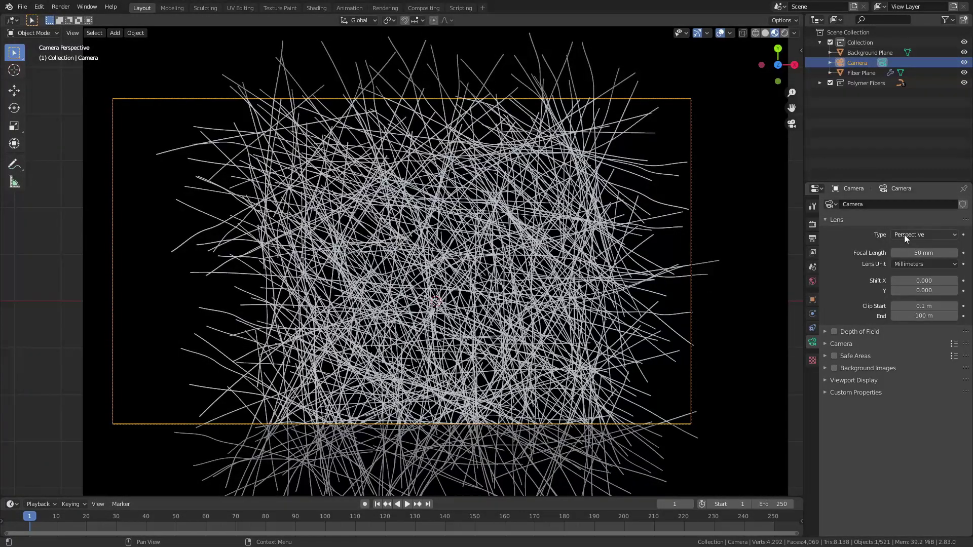
pyautogui.click(906, 239)
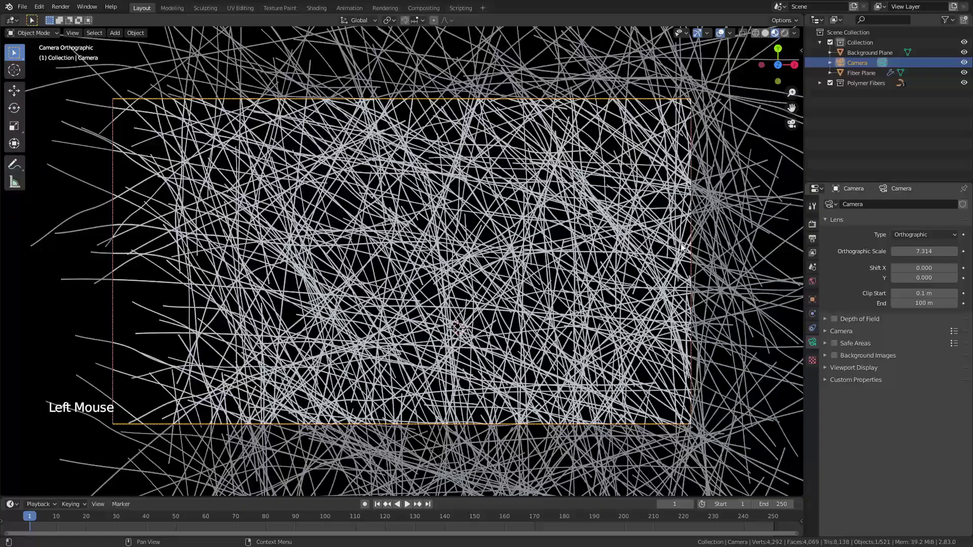
pyautogui.scroll(-3)
pyautogui.click(812, 224)
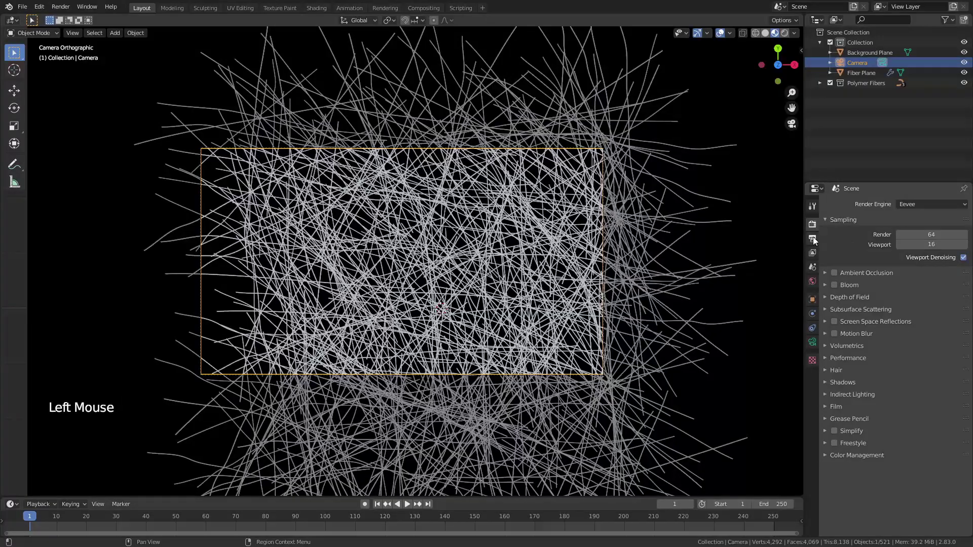
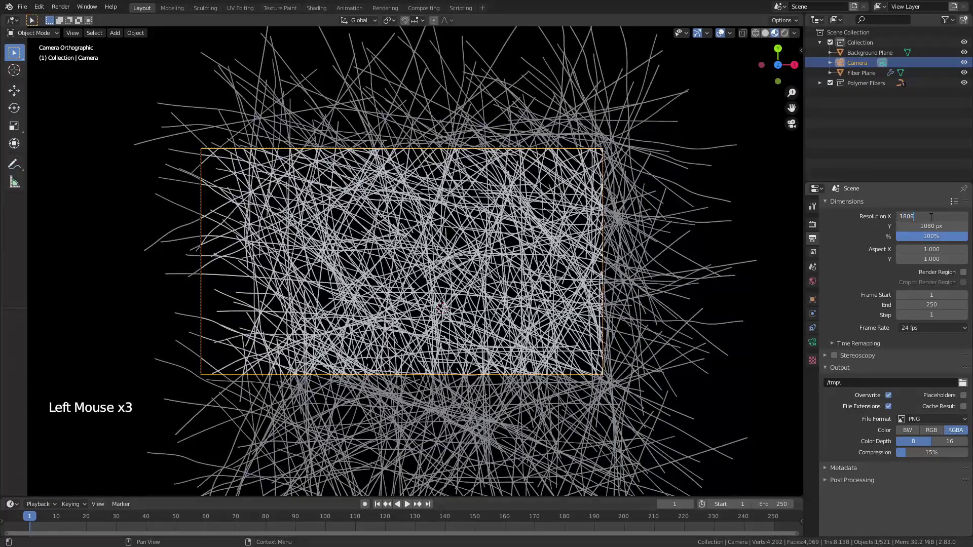
pyautogui.press('BackSpace')
pyautogui.press('BackSpace')
pyautogui.scroll(-3)
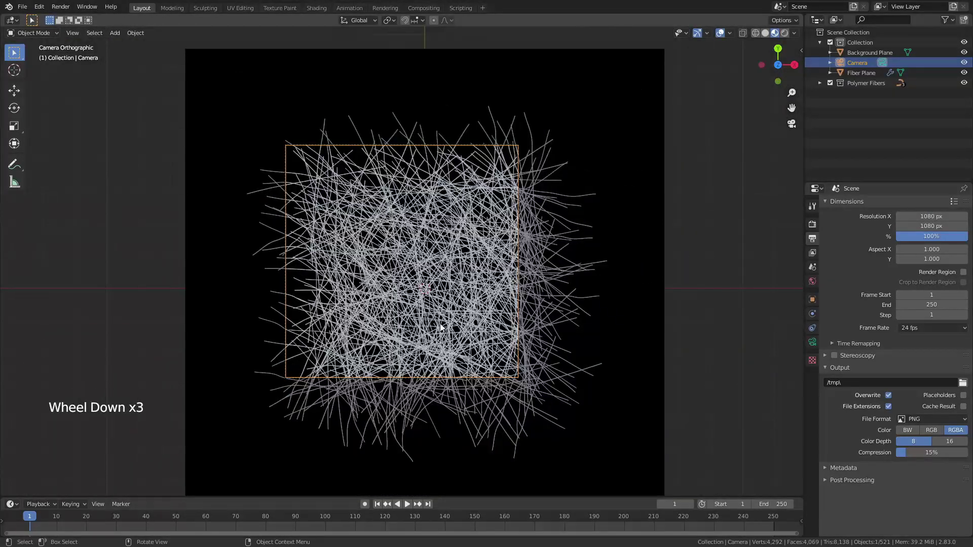
pyautogui.press('g')
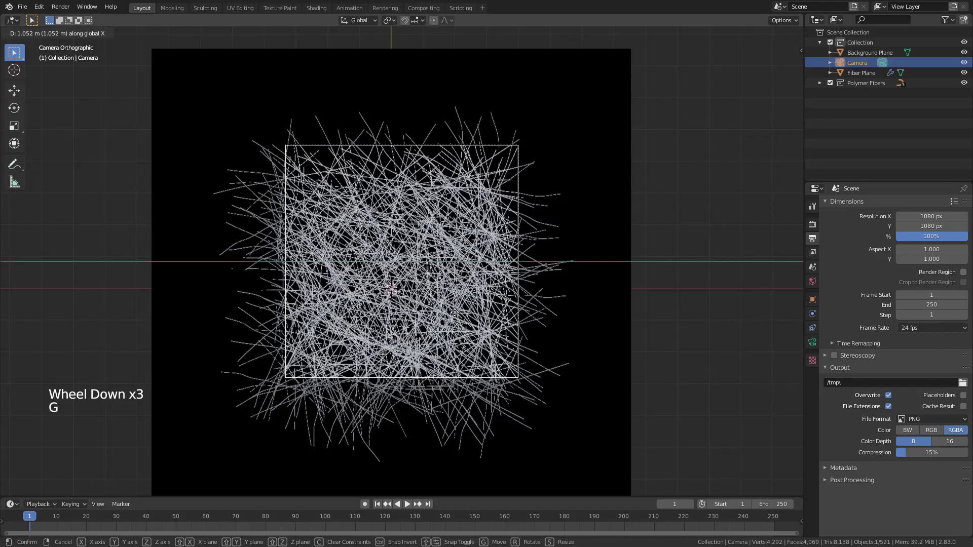
pyautogui.press('g')
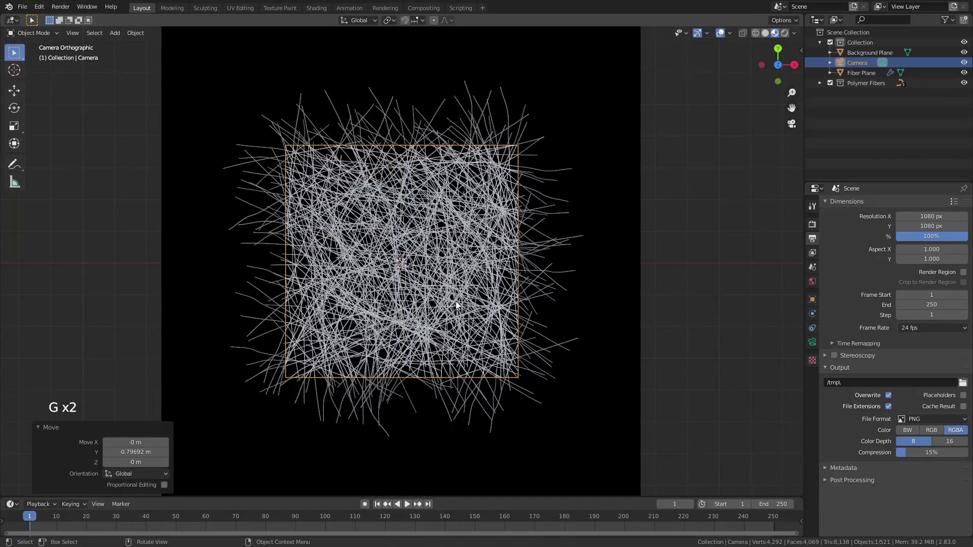
pyautogui.press('g')
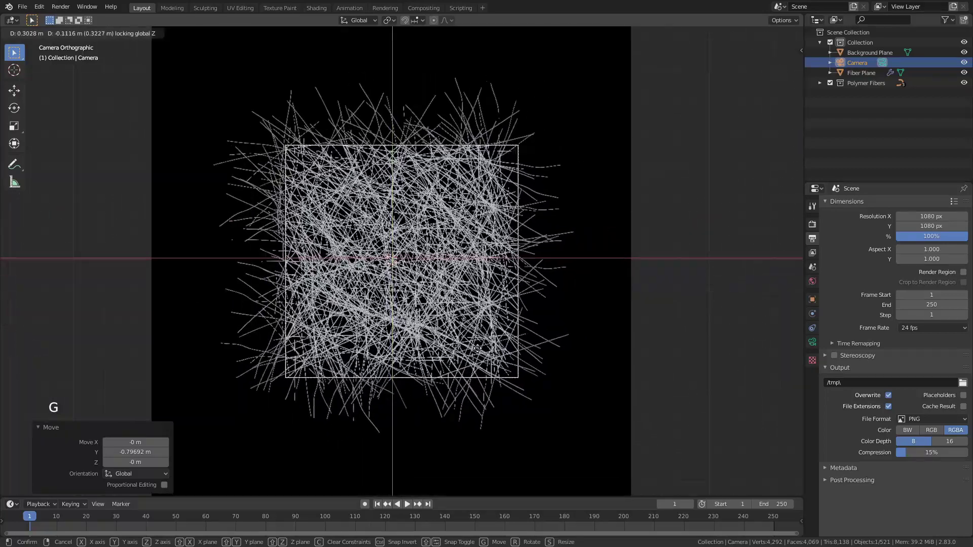
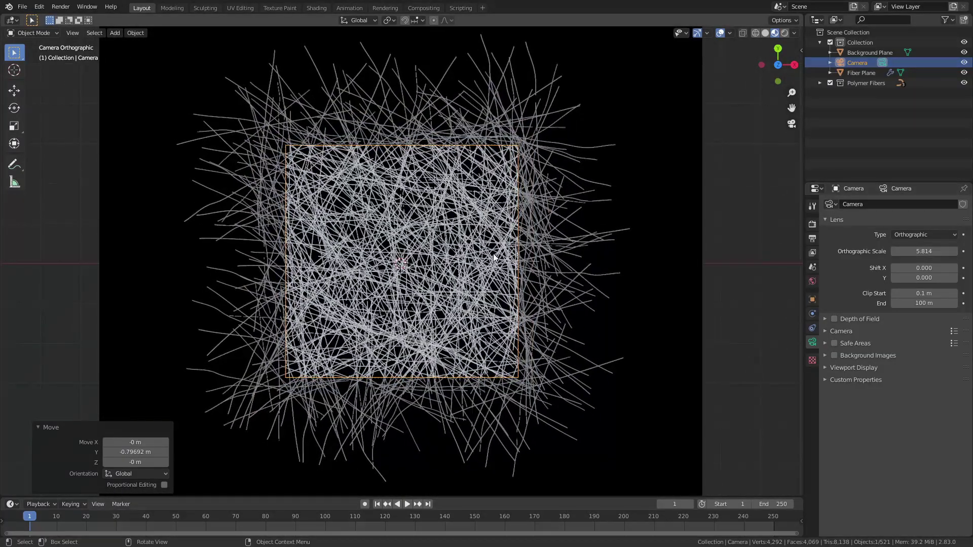
pyautogui.scroll(3)
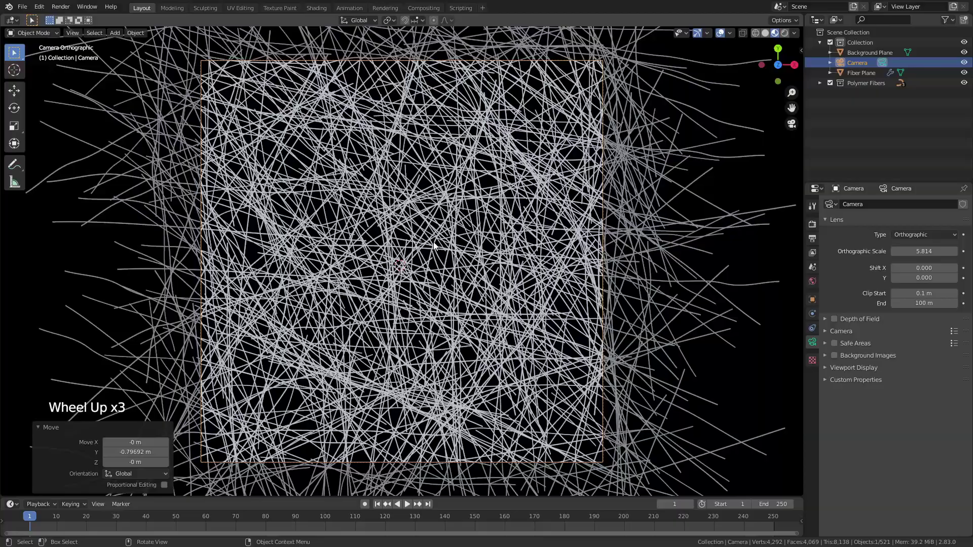
pyautogui.scroll(-3)
pyautogui.scroll(3)
pyautogui.scroll(-3)
pyautogui.middleClick(499, 227)
pyautogui.scroll(-3)
pyautogui.scroll(-3)
# Scale each loose Bezier fiber curve taller along Z.
pyautogui.click(459, 78)
pyautogui.middleClick(471, 97)
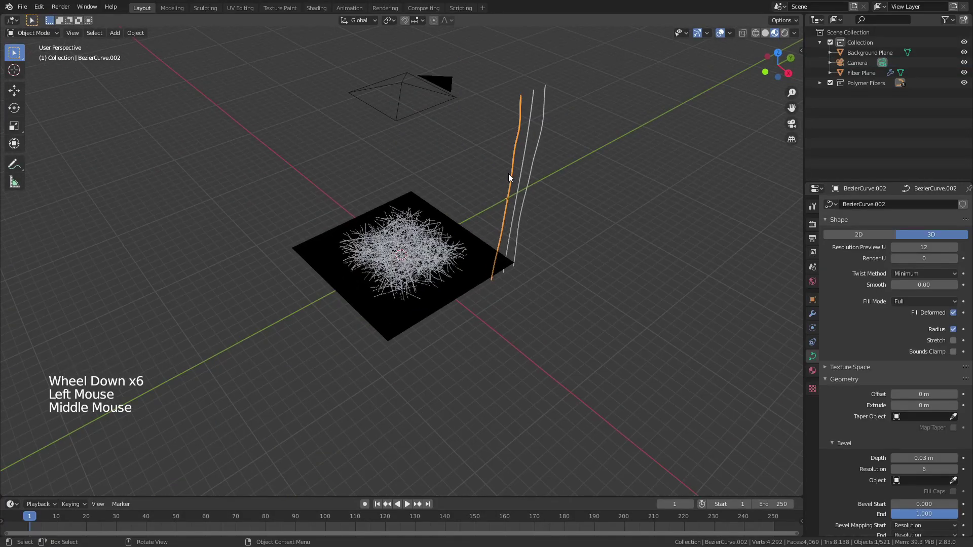
pyautogui.press('s')
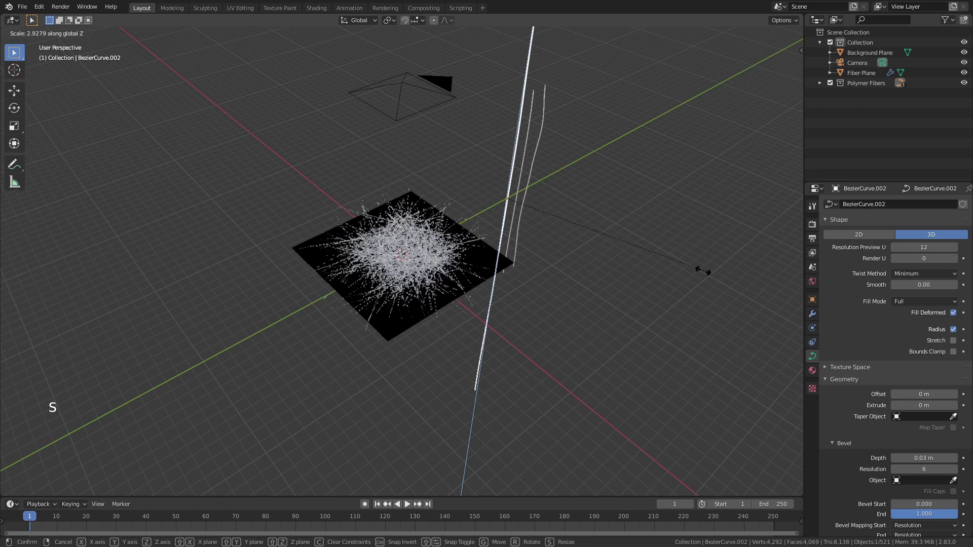
pyautogui.click(545, 137)
pyautogui.press('s')
pyautogui.click(531, 139)
pyautogui.click(542, 142)
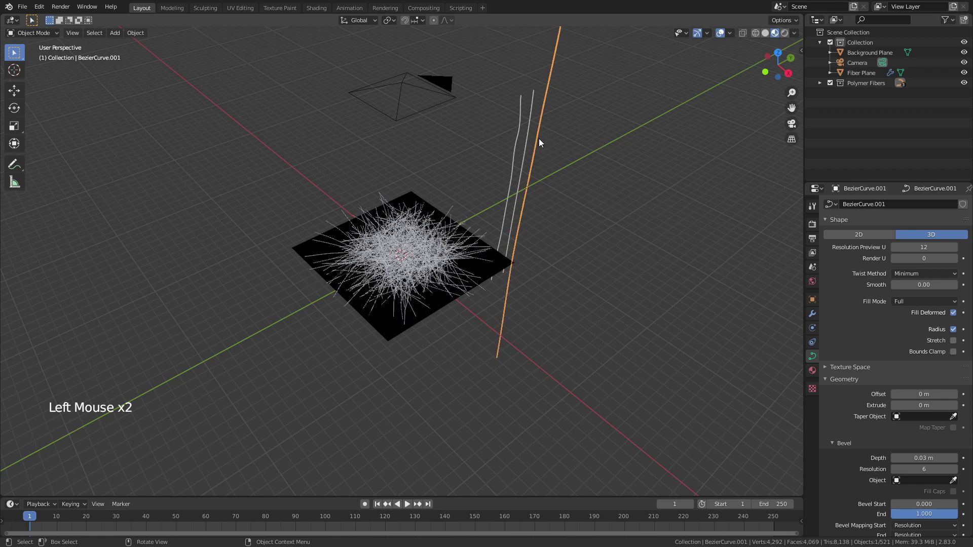
pyautogui.click(527, 145)
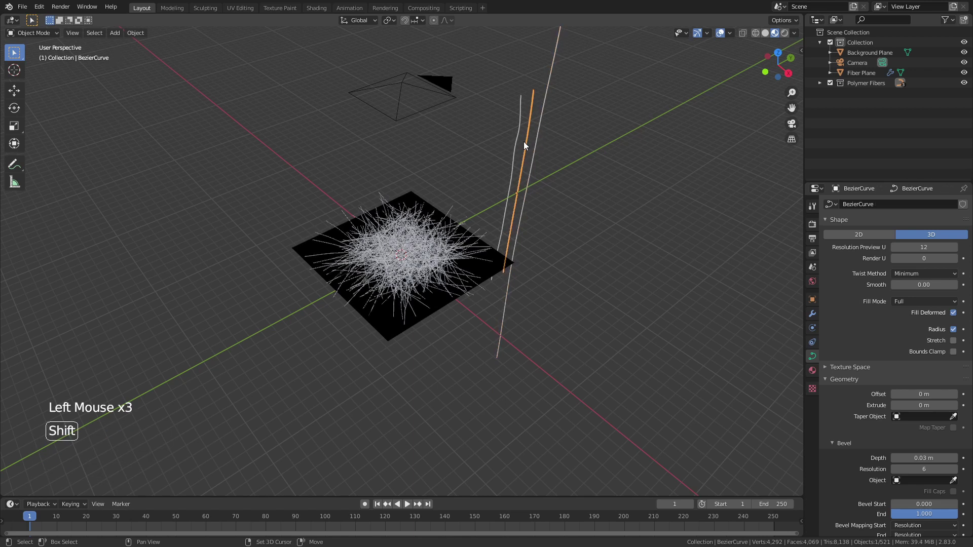
# Duplicate a fiber curve as BezierCurve.003 and place it beside the others in Polymer Fibers.
pyautogui.press('shift+d')
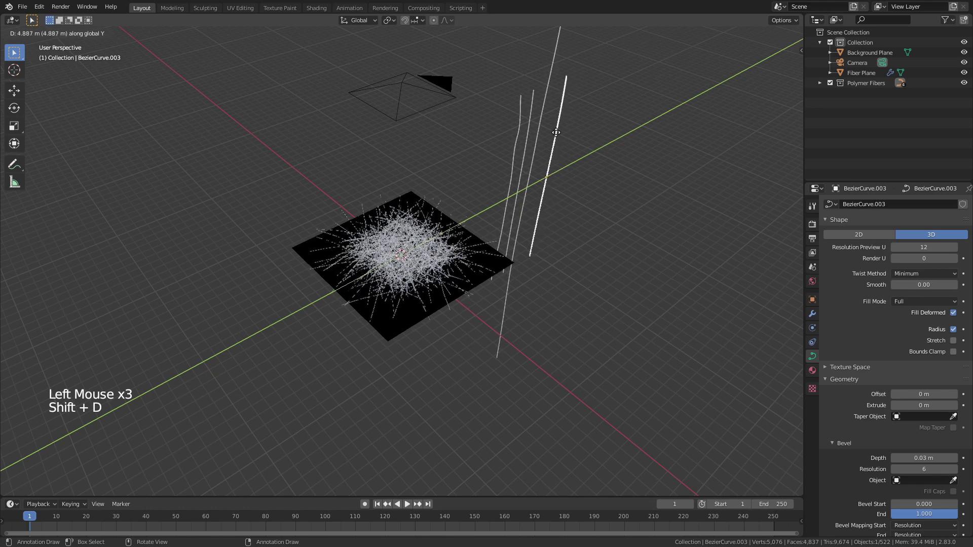
pyautogui.click(823, 82)
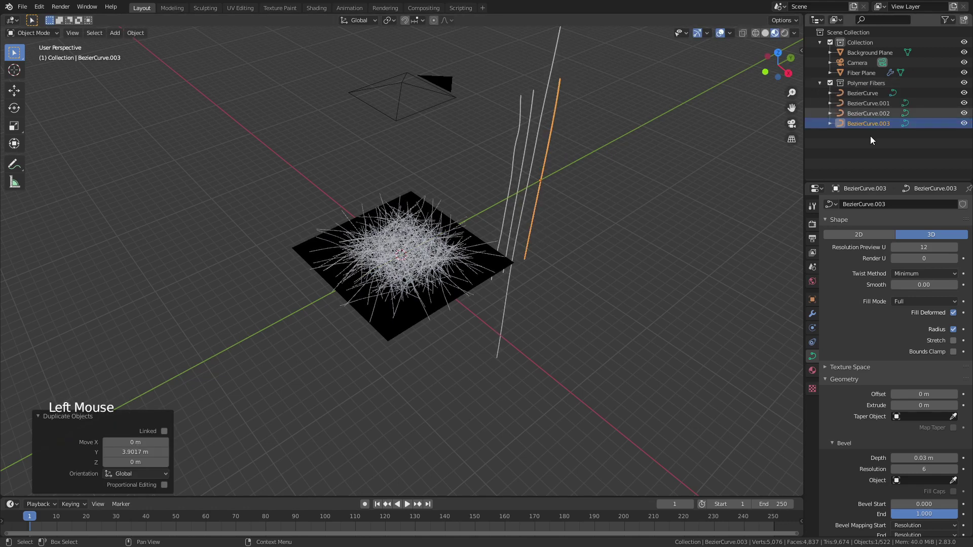
pyautogui.click(673, 241)
pyautogui.scroll(3)
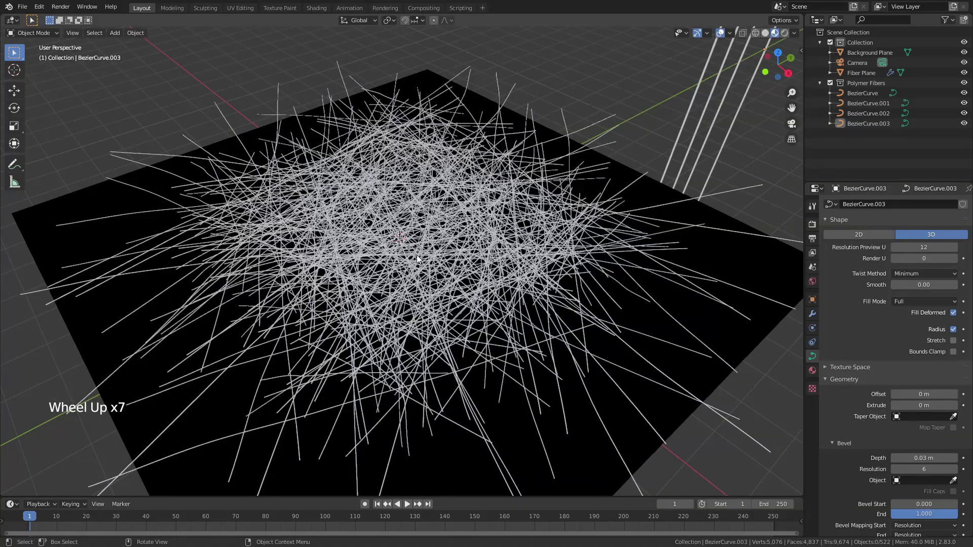
# Look through the camera and zoom to check the framing of the denser fiber tangle.
pyautogui.press('KP_0')
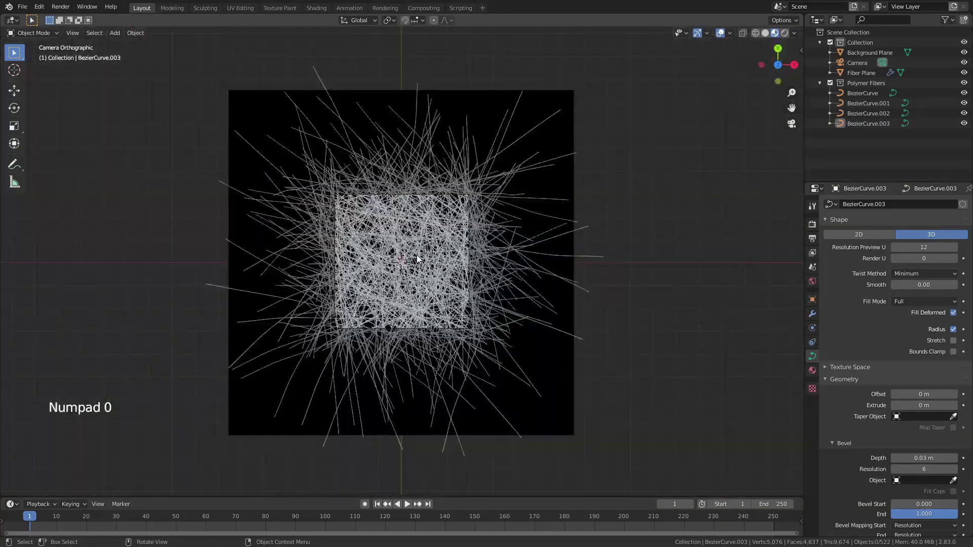
pyautogui.scroll(3)
pyautogui.scroll(3)
pyautogui.scroll(3)
pyautogui.scroll(-3)
pyautogui.scroll(-3)
pyautogui.scroll(3)
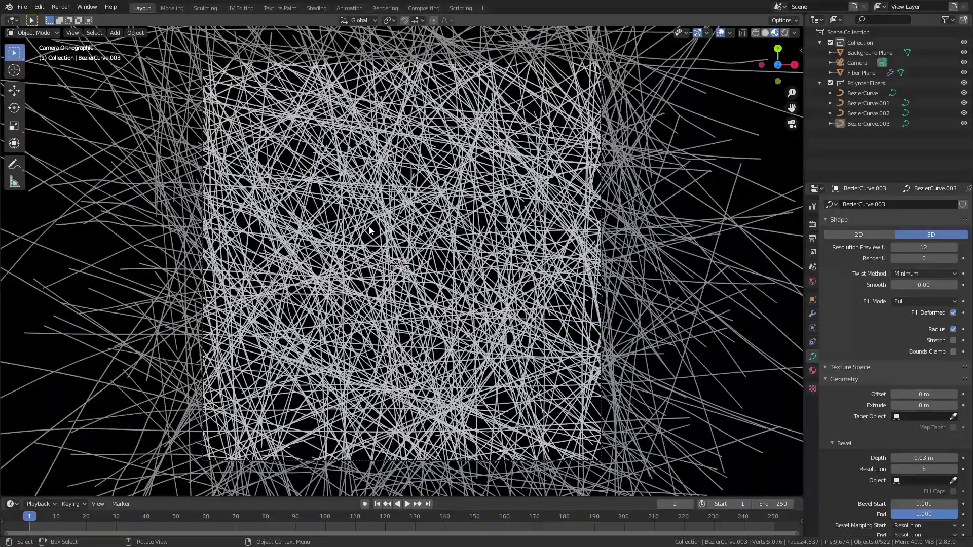
pyautogui.scroll(3)
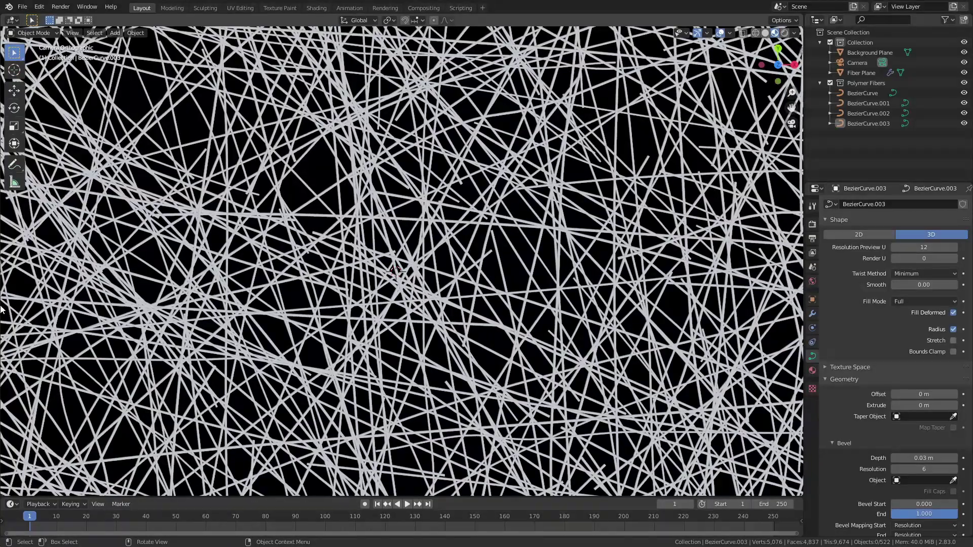
pyautogui.scroll(-3)
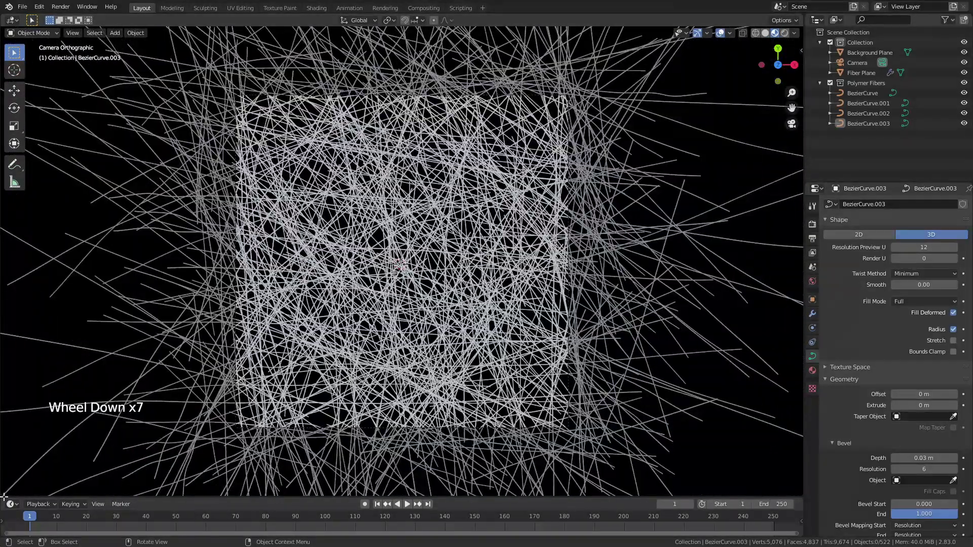
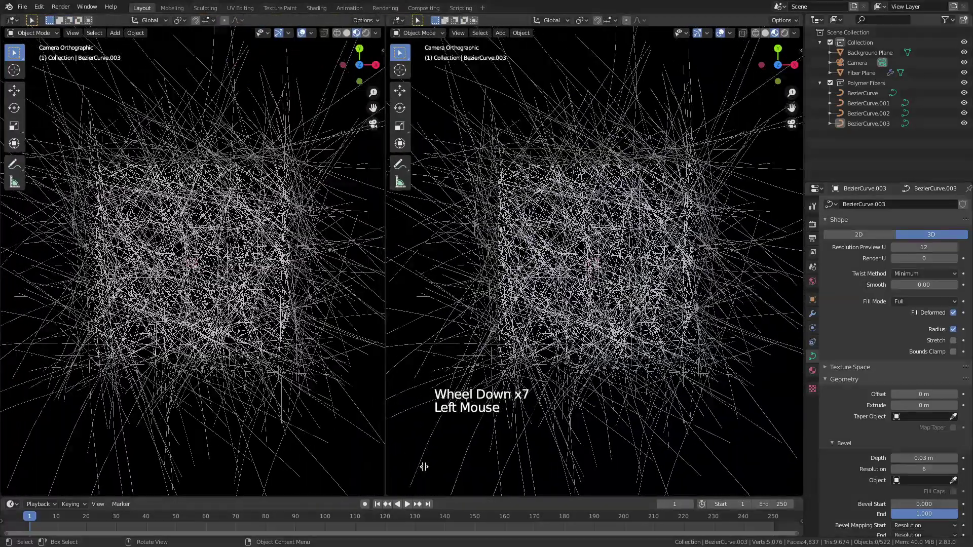
# Give the first fiber curve a new Material.002 in the Shader Editor and remove its Principled BSDF node.
pyautogui.click(13, 24)
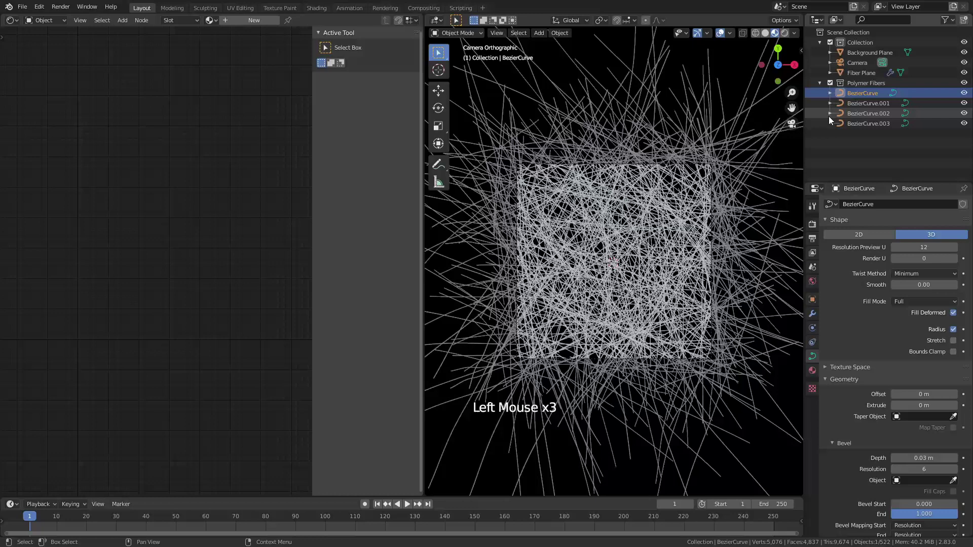
pyautogui.click(781, 174)
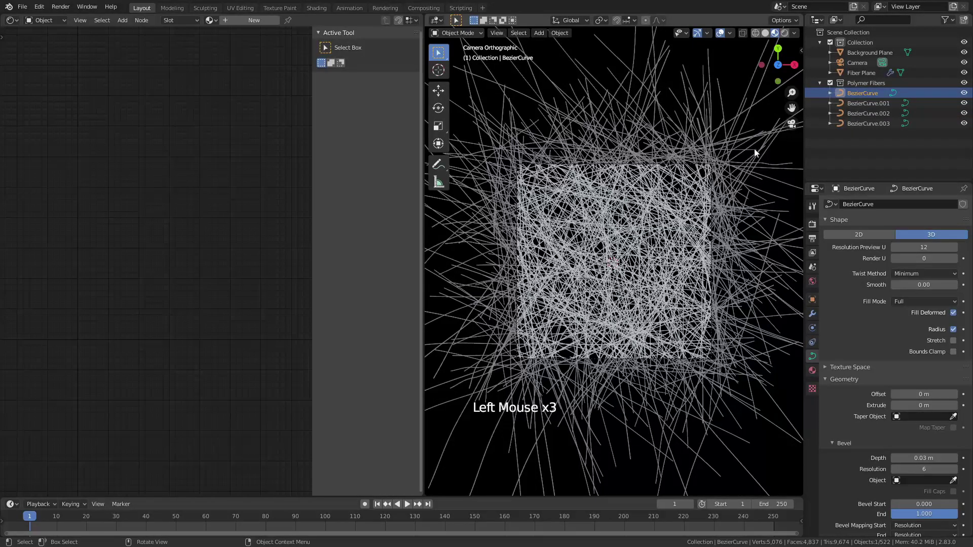
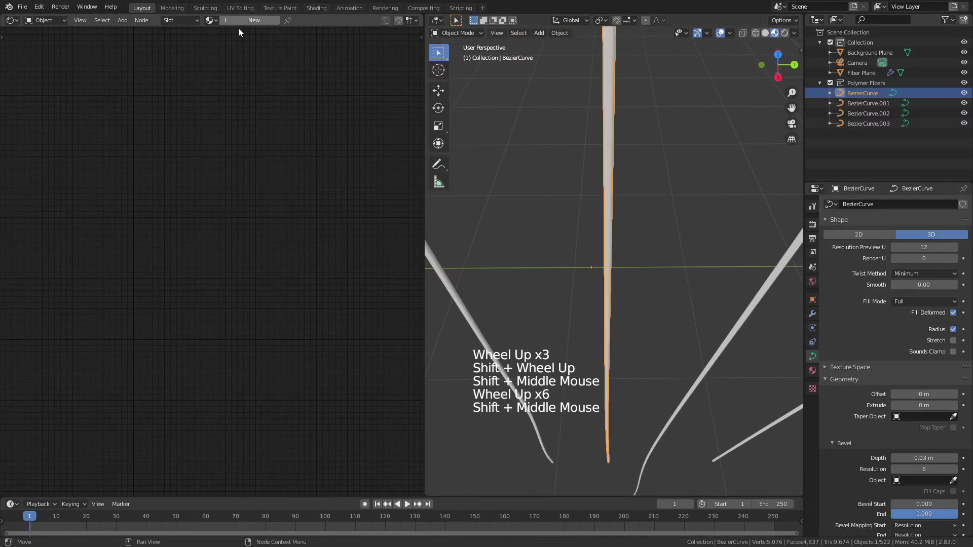
pyautogui.click(234, 23)
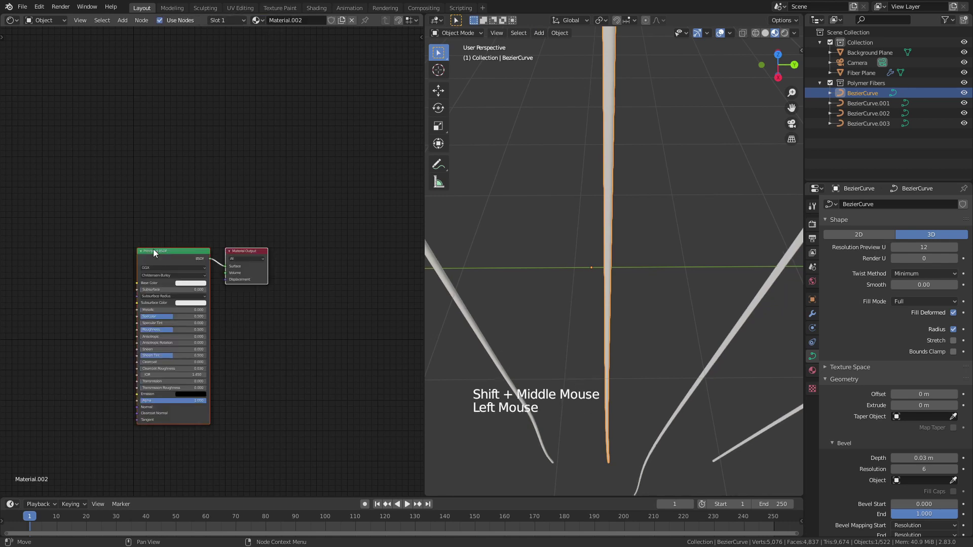
pyautogui.click(161, 256)
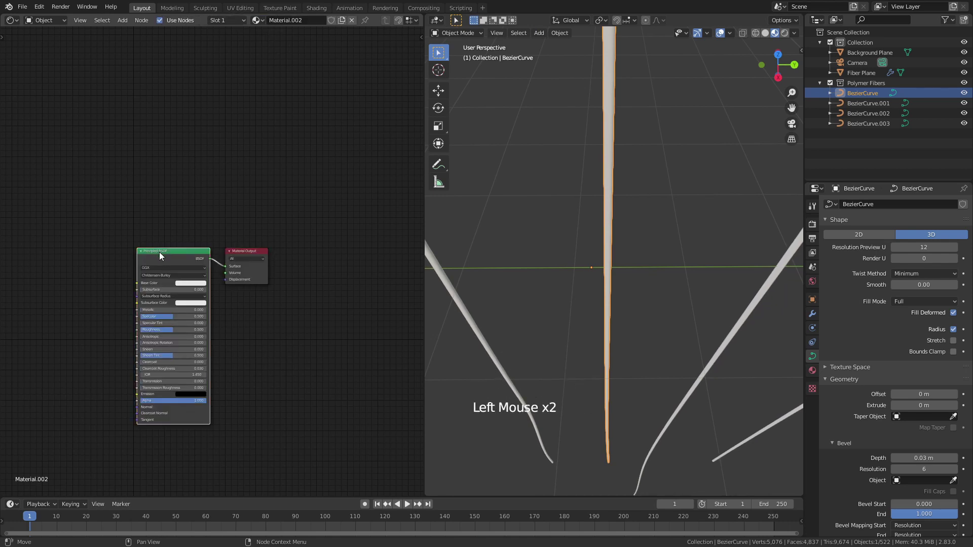
pyautogui.press('x')
pyautogui.press('shift+a')
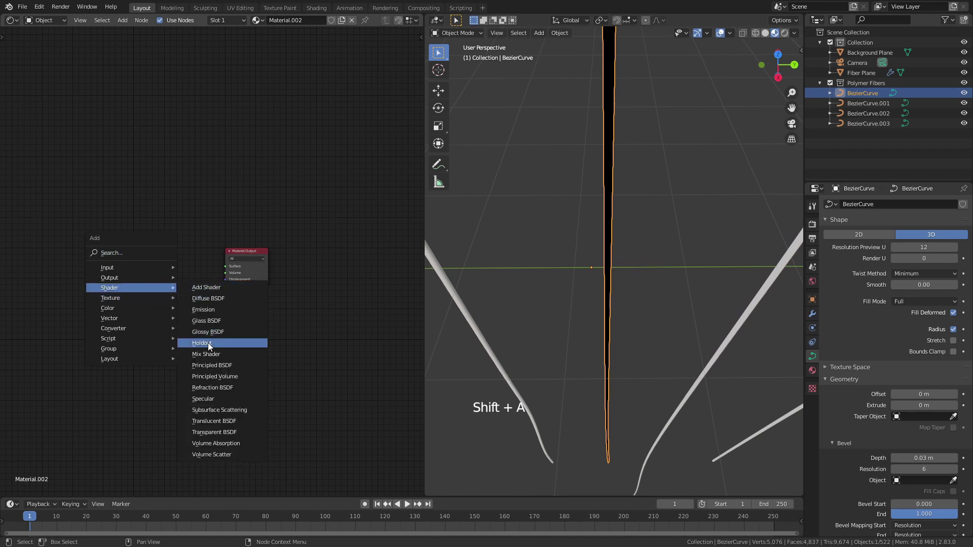
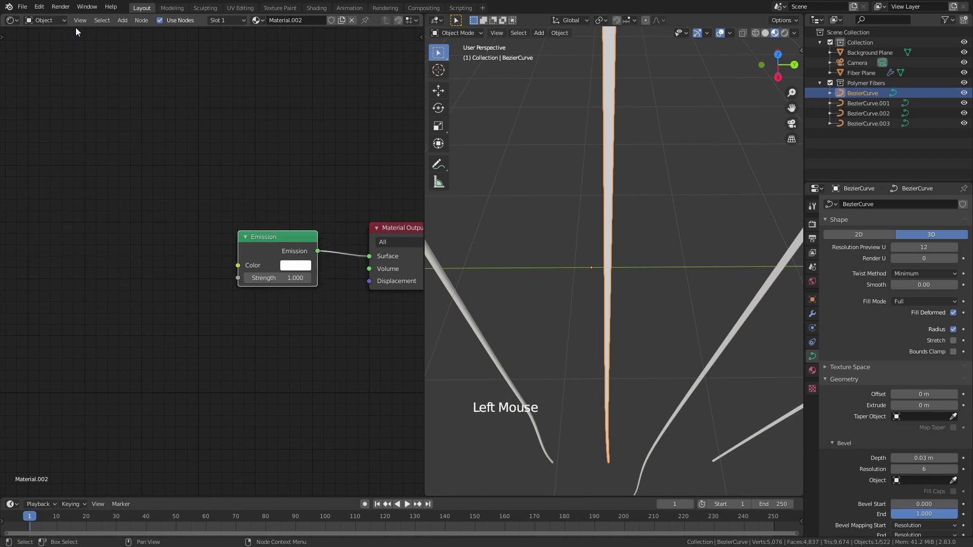
# Check in Preferences that the Node Wrangler add-on is enabled.
pyautogui.click(43, 10)
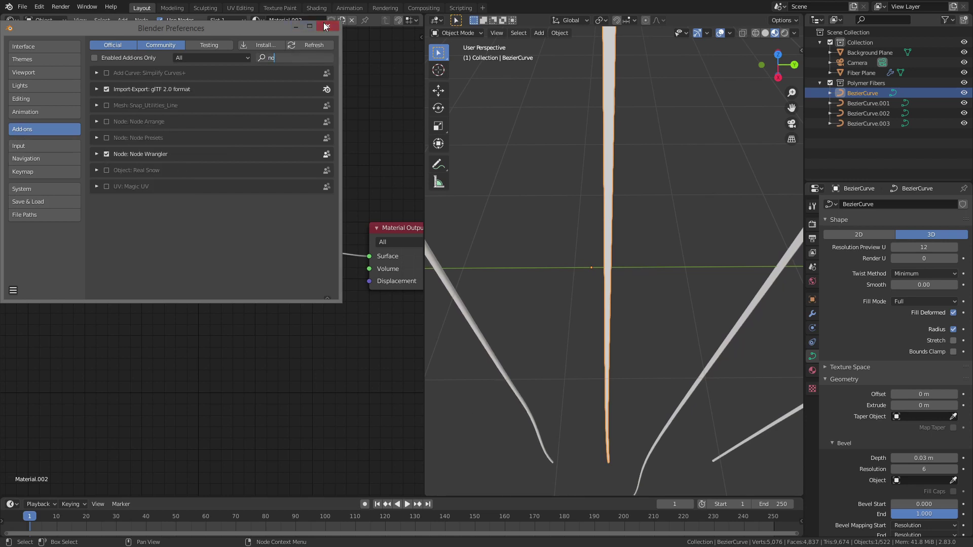
pyautogui.click(258, 237)
# Add a texture setup with Ctrl+T and swap the Image Texture for a Gradient Texture feeding the Emission colour.
pyautogui.press('ctrl+t')
pyautogui.scroll(-3)
pyautogui.middleClick(261, 160)
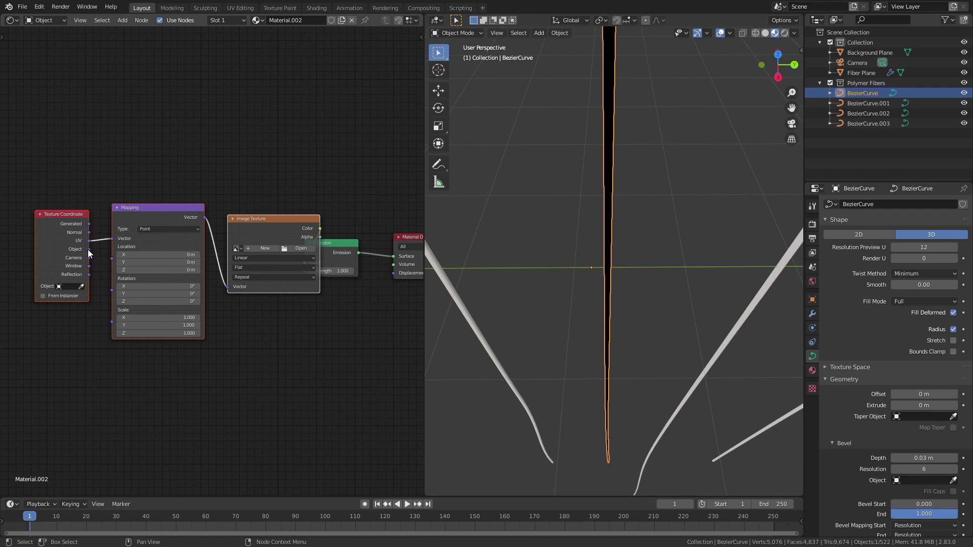
pyautogui.click(90, 254)
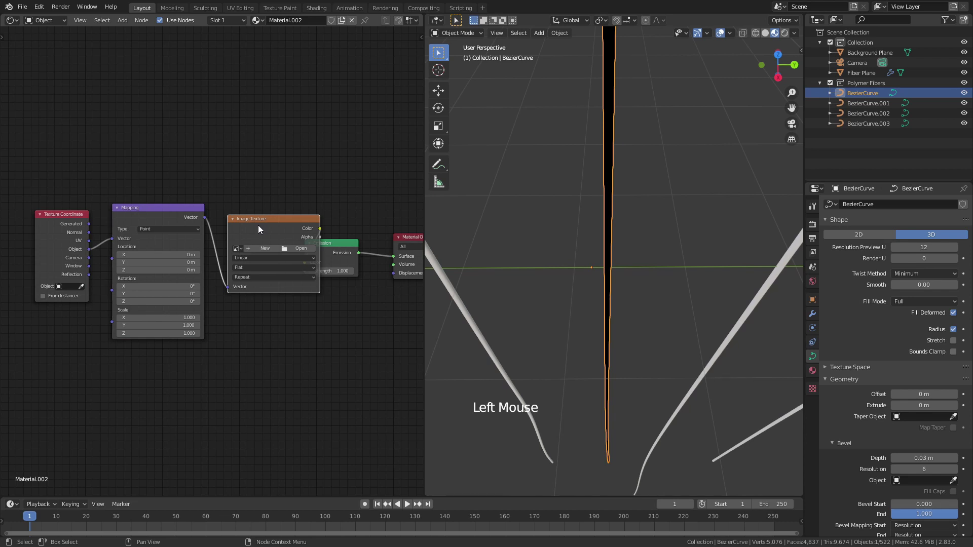
pyautogui.click(270, 223)
pyautogui.press('shift+s')
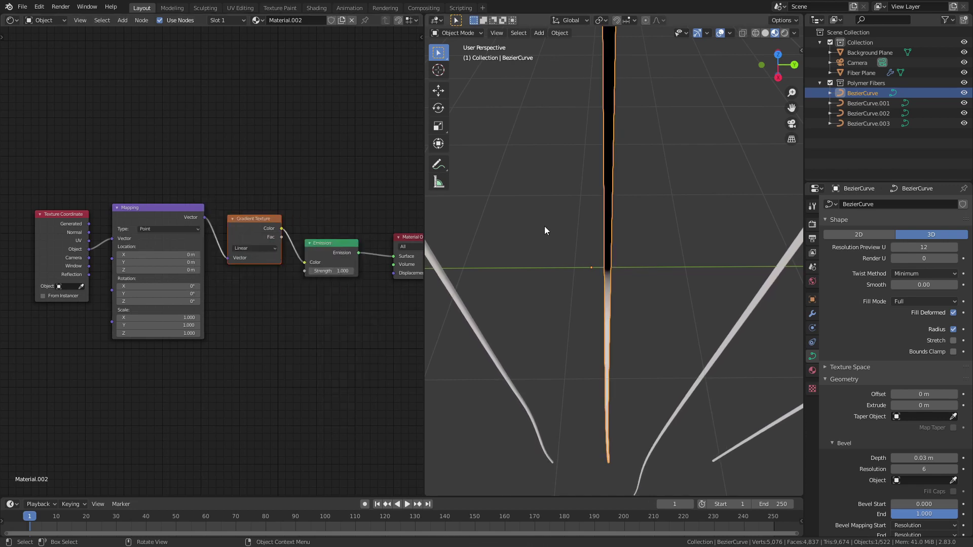
pyautogui.middleClick(585, 247)
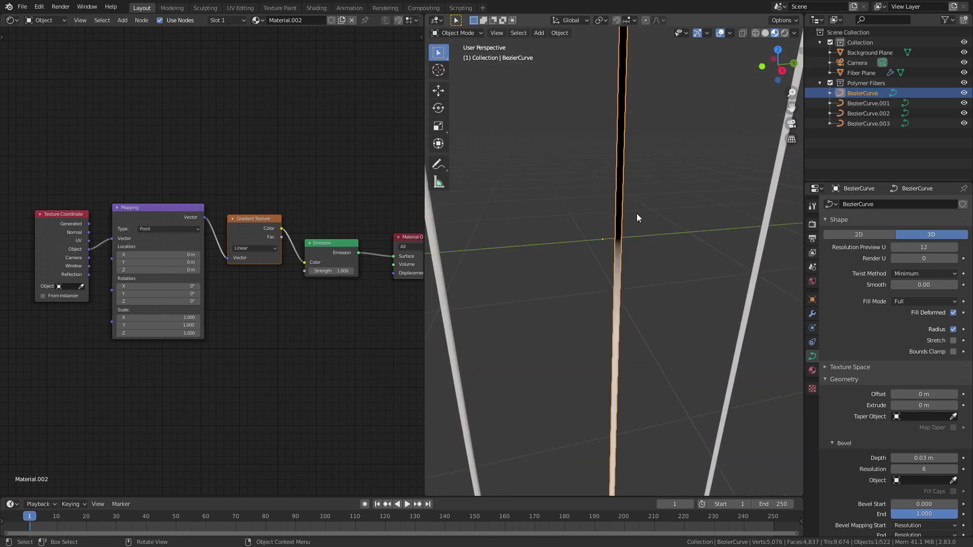
pyautogui.middleClick(611, 230)
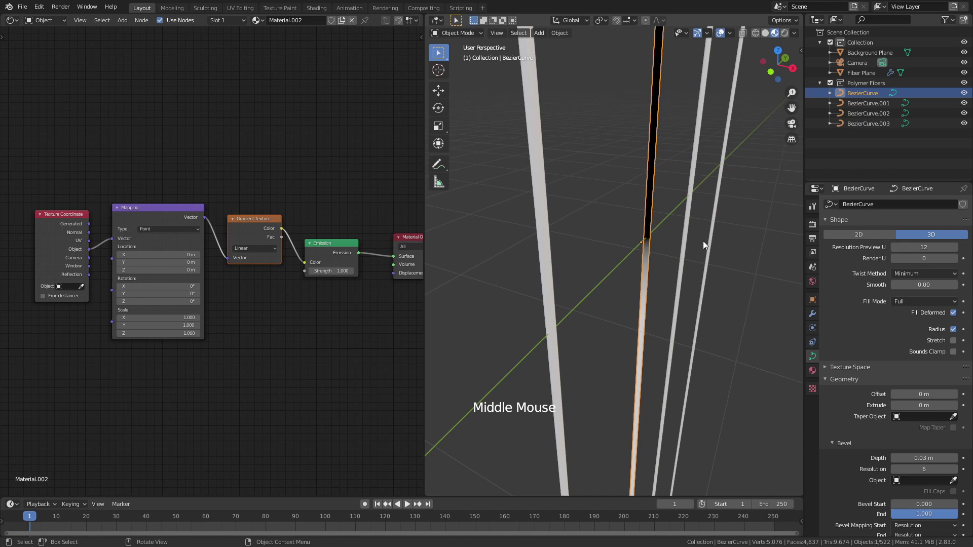
# Apply the first fibre curve's rotation so its 23.7 m length lies along Z with zero rotation.
pyautogui.press('n')
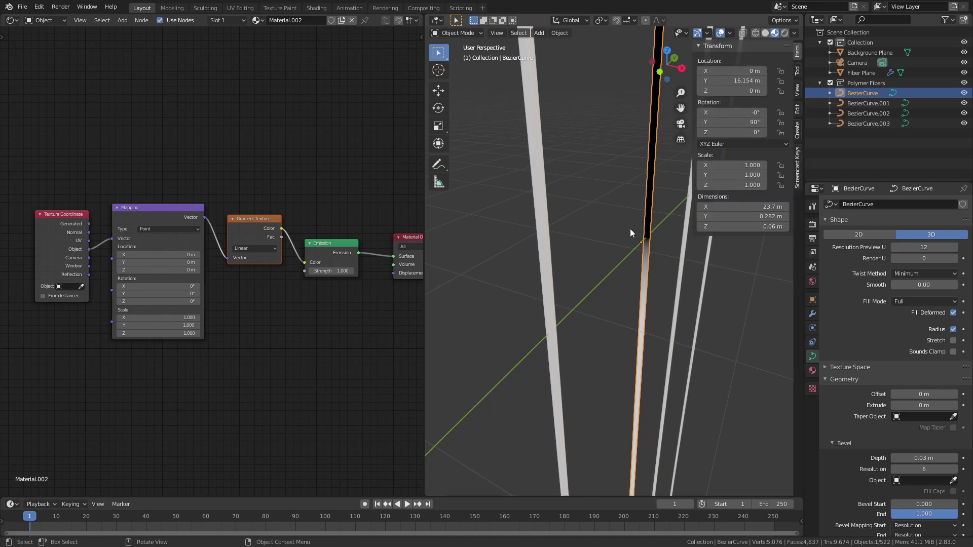
pyautogui.press('ctrl+a')
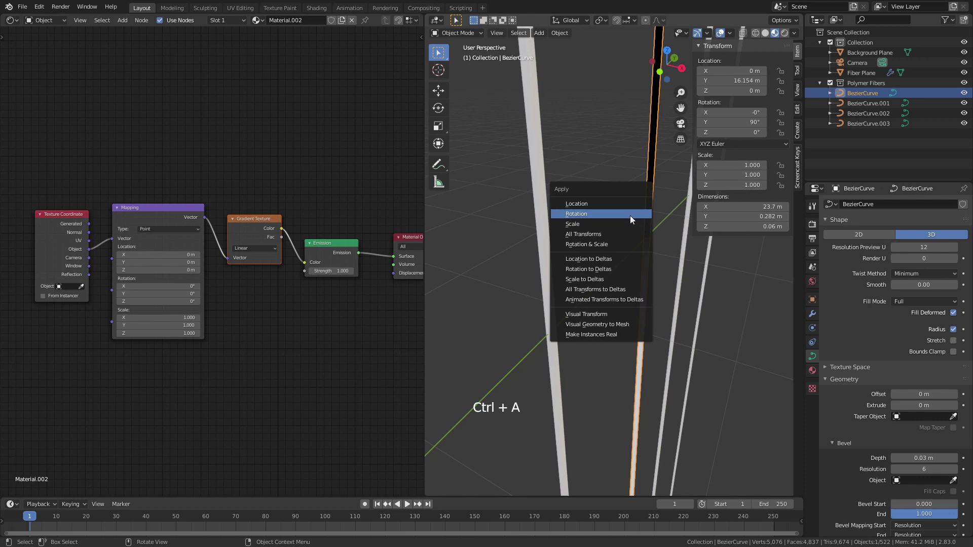
pyautogui.middleClick(616, 245)
pyautogui.scroll(3)
pyautogui.scroll(3)
# Select the Gradient Texture node in the fibre material's node tree.
pyautogui.click(293, 197)
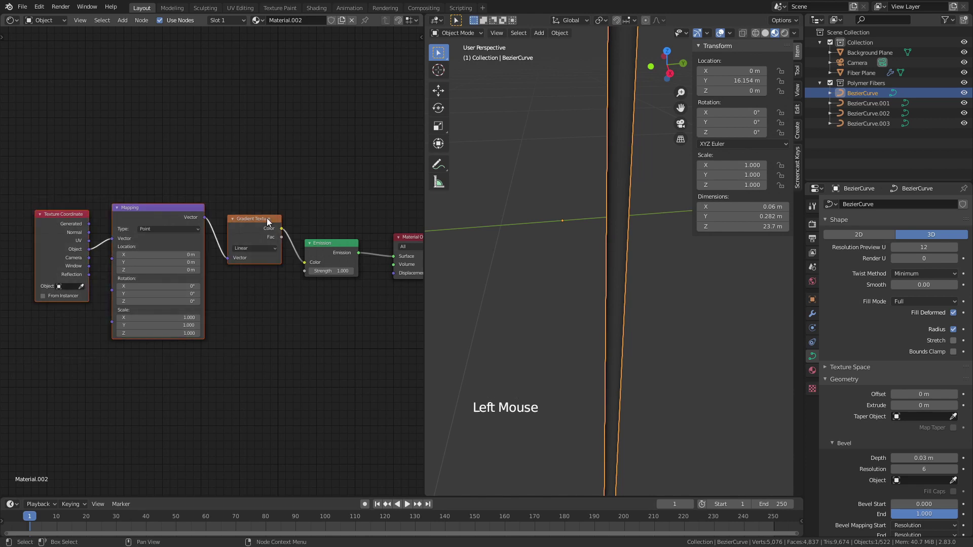
pyautogui.click(265, 229)
pyautogui.click(166, 203)
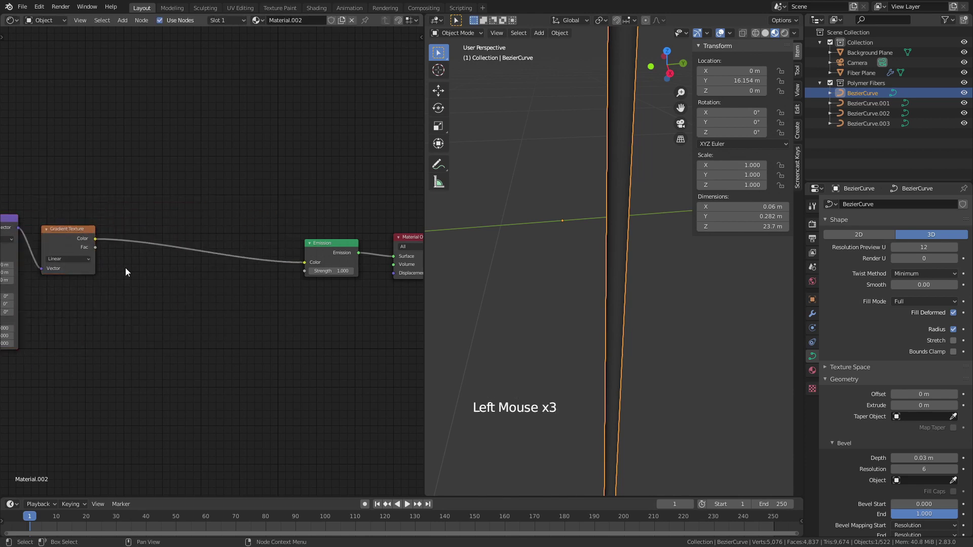
# Add a Converter > ColorRamp between Gradient Texture and Emission and position its black stop.
pyautogui.press('shift+a')
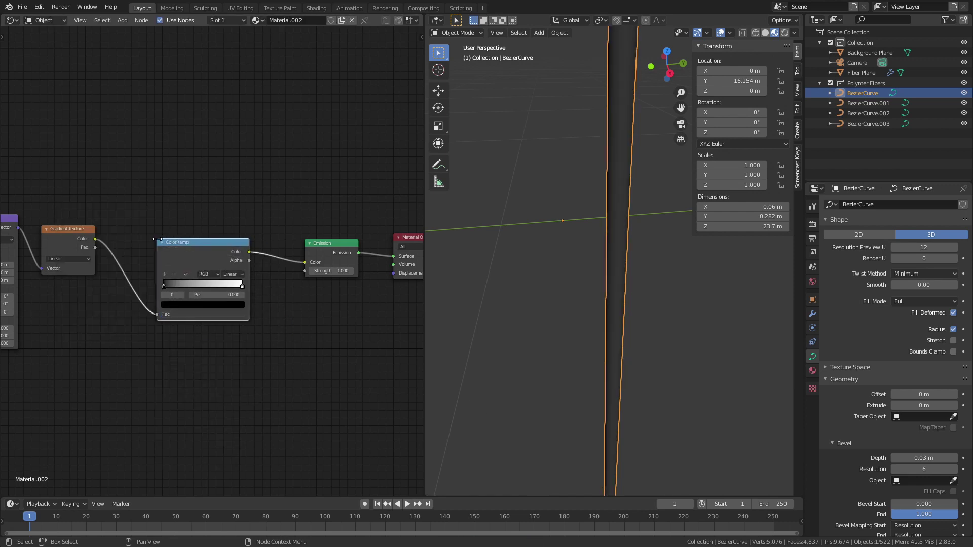
pyautogui.middleClick(260, 278)
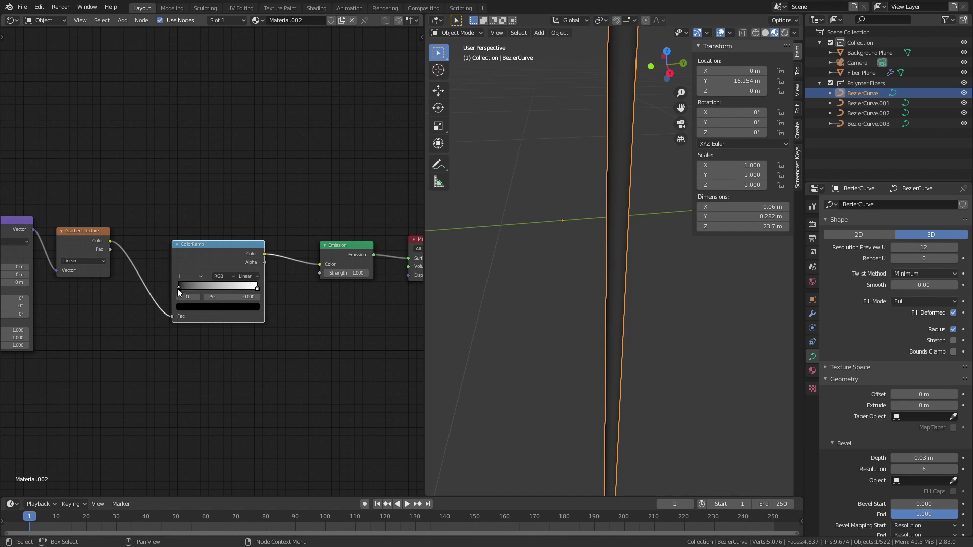
pyautogui.click(180, 293)
pyautogui.middleClick(573, 293)
pyautogui.middleClick(595, 293)
pyautogui.middleClick(609, 285)
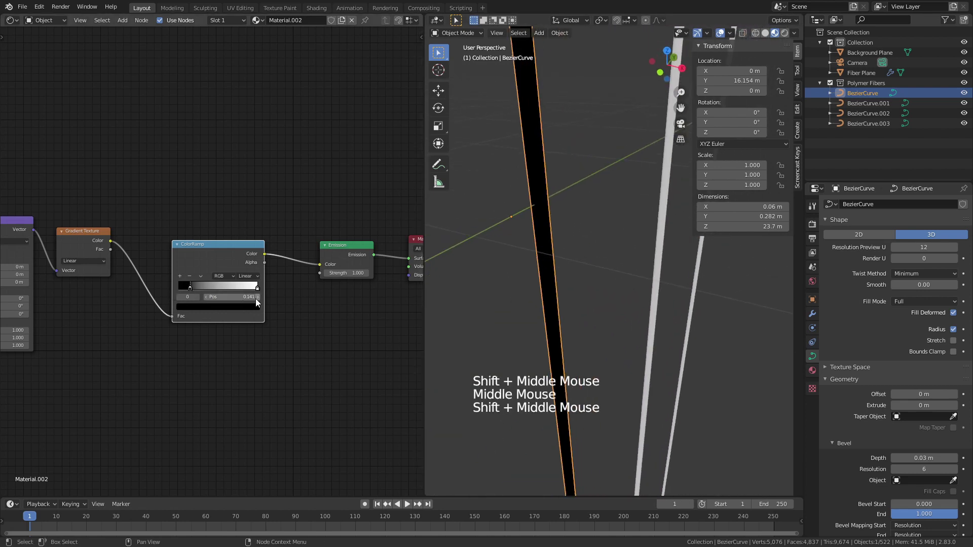
pyautogui.click(259, 293)
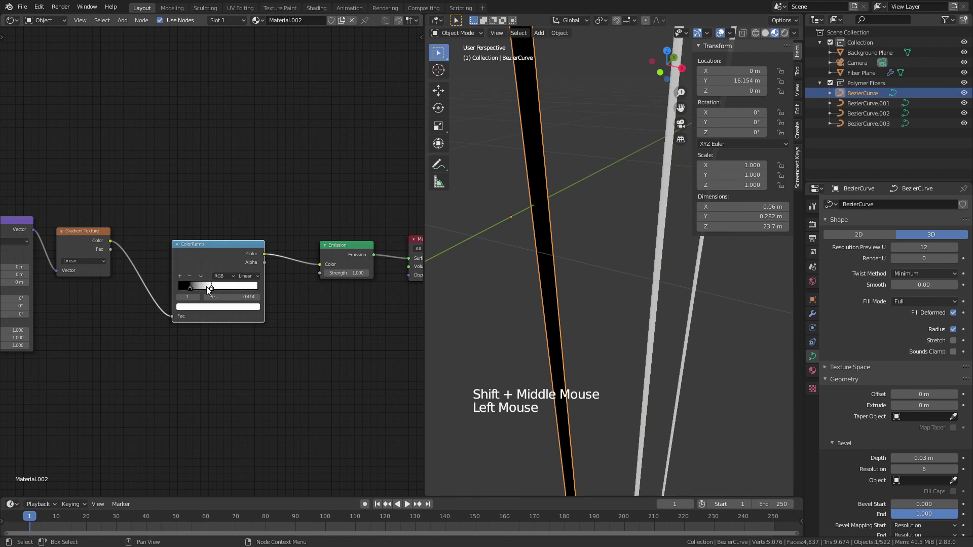
# Adjust where the ramp turns white and set the Emission strength to 5.
pyautogui.middleClick(228, 275)
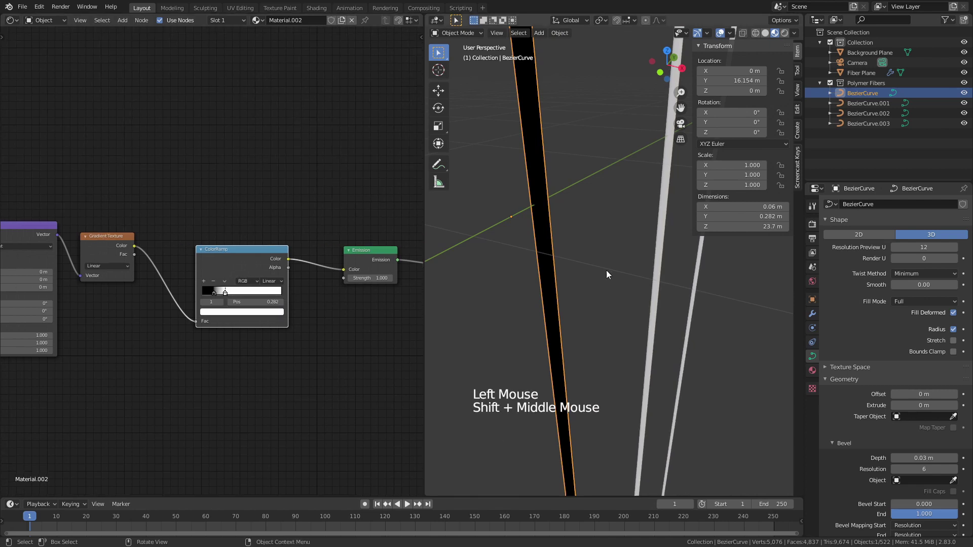
pyautogui.scroll(-3)
pyautogui.middleClick(600, 233)
pyautogui.scroll(-3)
pyautogui.scroll(-3)
pyautogui.scroll(3)
pyautogui.middleClick(261, 231)
pyautogui.scroll(-3)
pyautogui.scroll(3)
pyautogui.middleClick(188, 262)
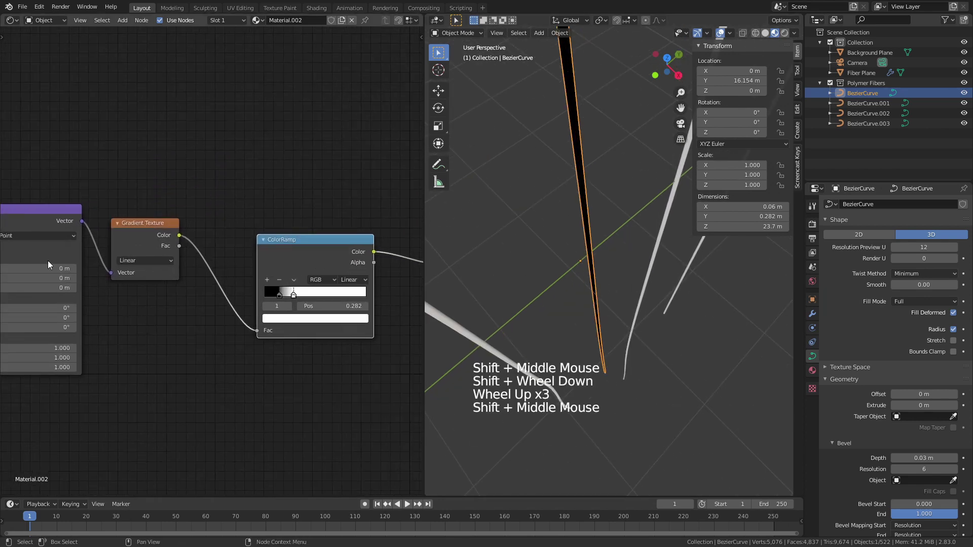
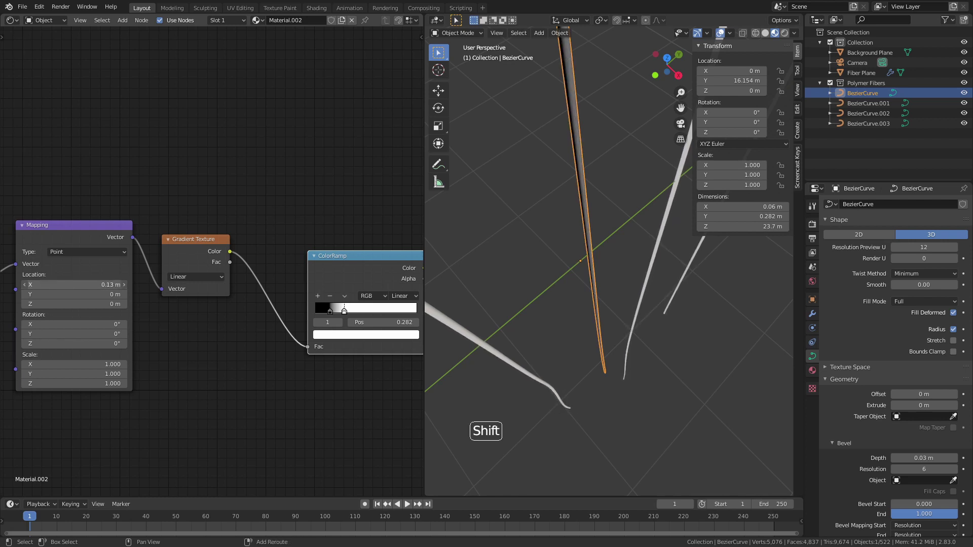
pyautogui.middleClick(460, 237)
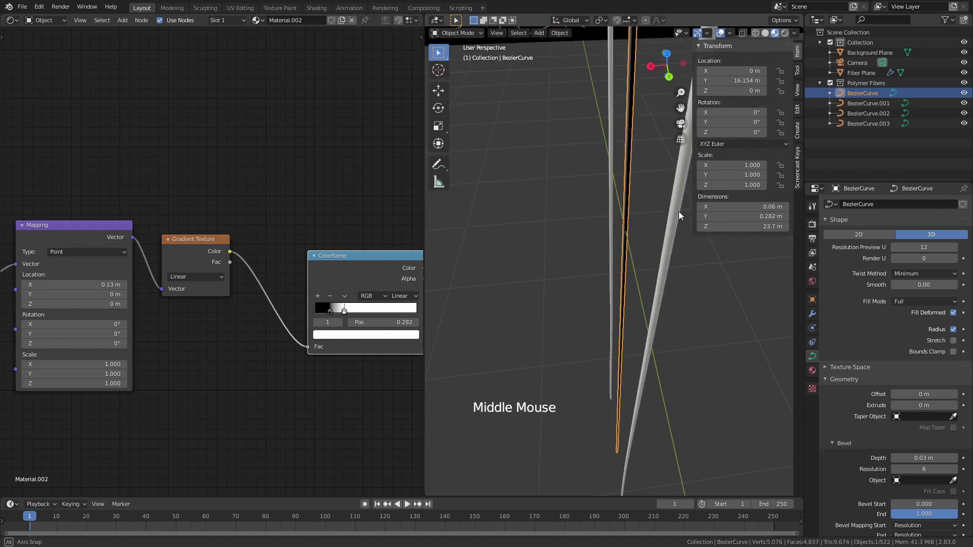
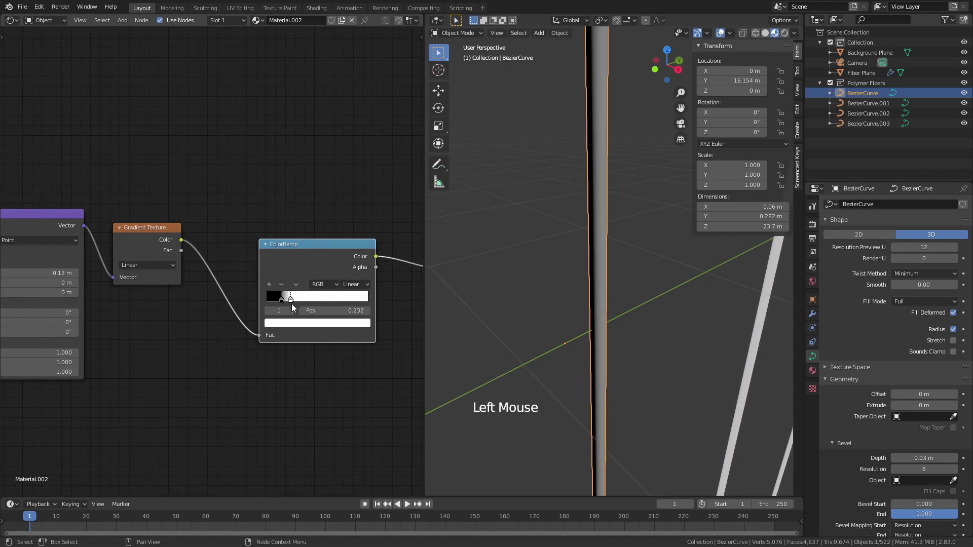
pyautogui.click(285, 303)
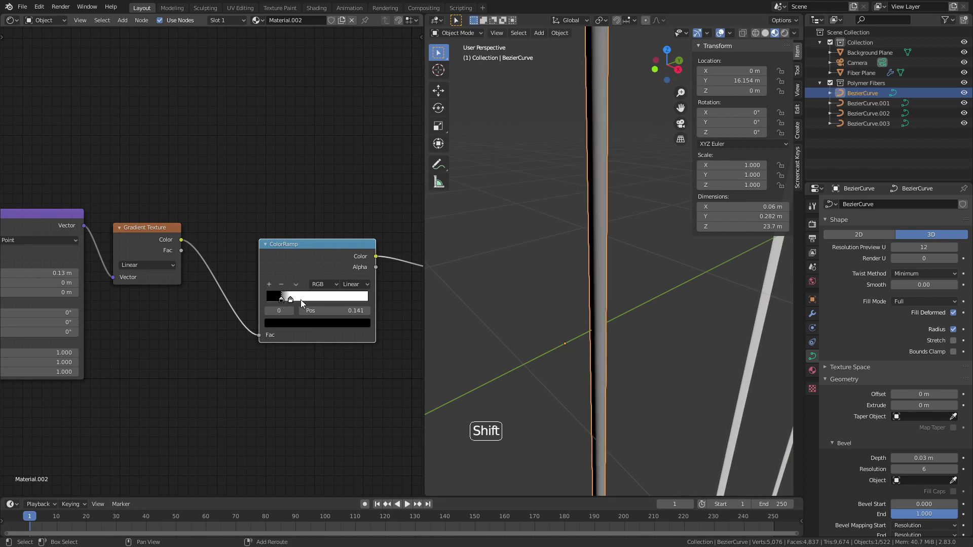
pyautogui.click(292, 302)
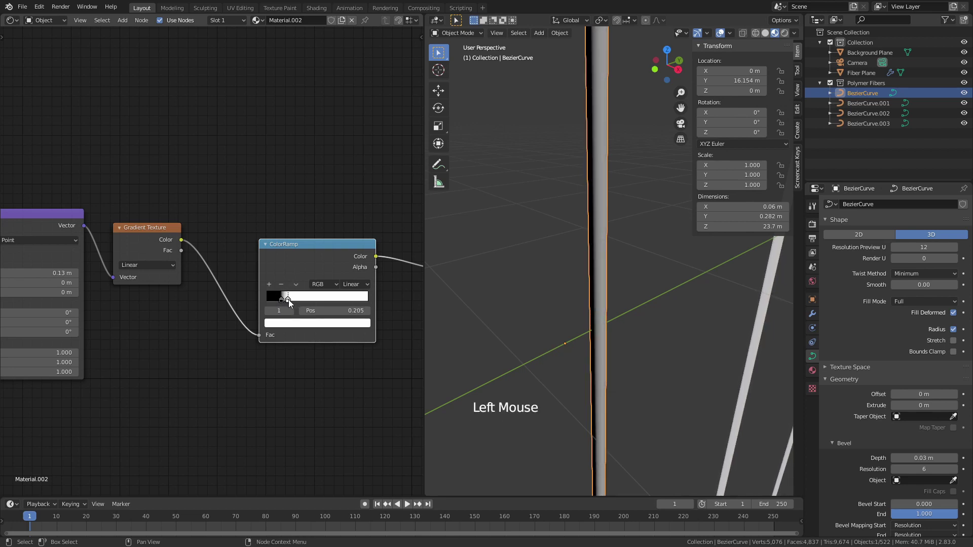
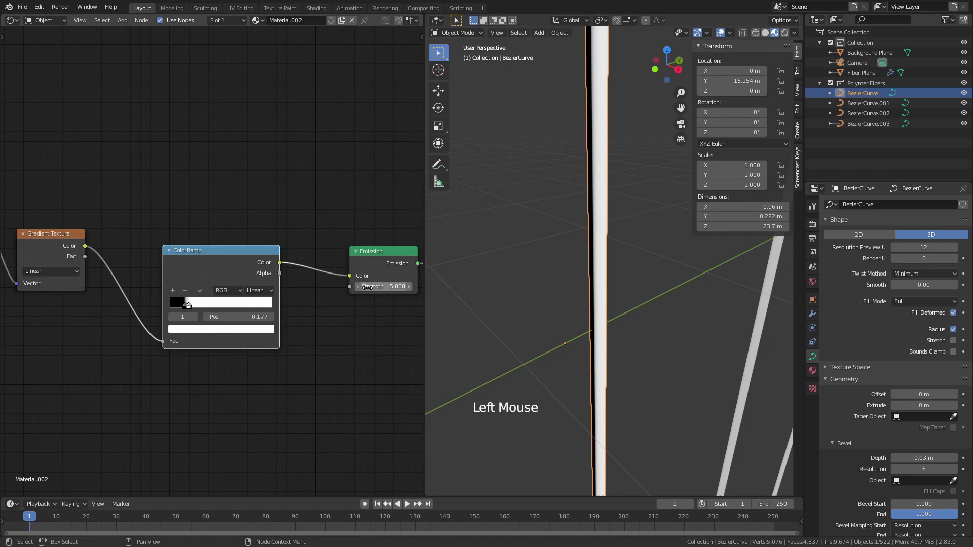
pyautogui.click(191, 308)
# Select BezierCurve.001–.003 with BezierCurve active and link Materials via Ctrl+L.
pyautogui.scroll(-3)
pyautogui.click(590, 241)
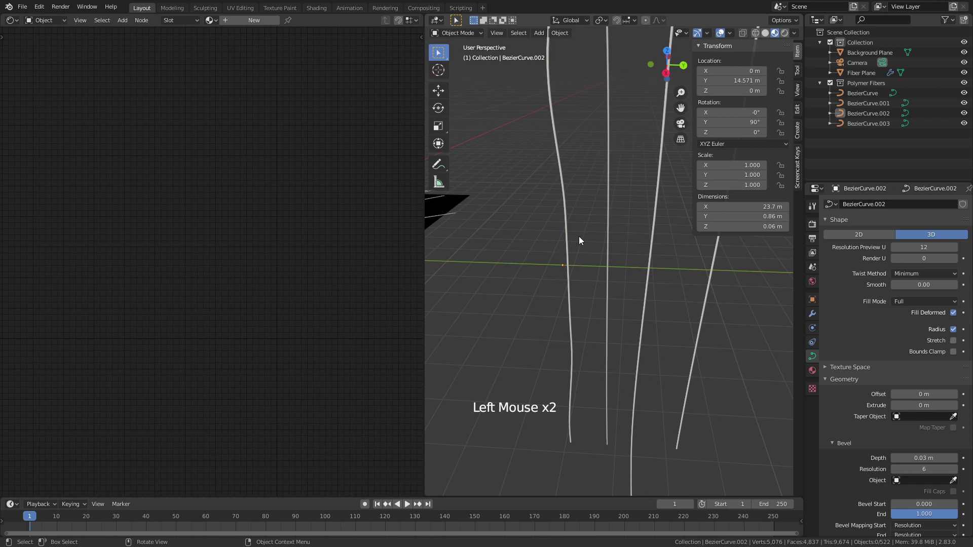
pyautogui.click(570, 235)
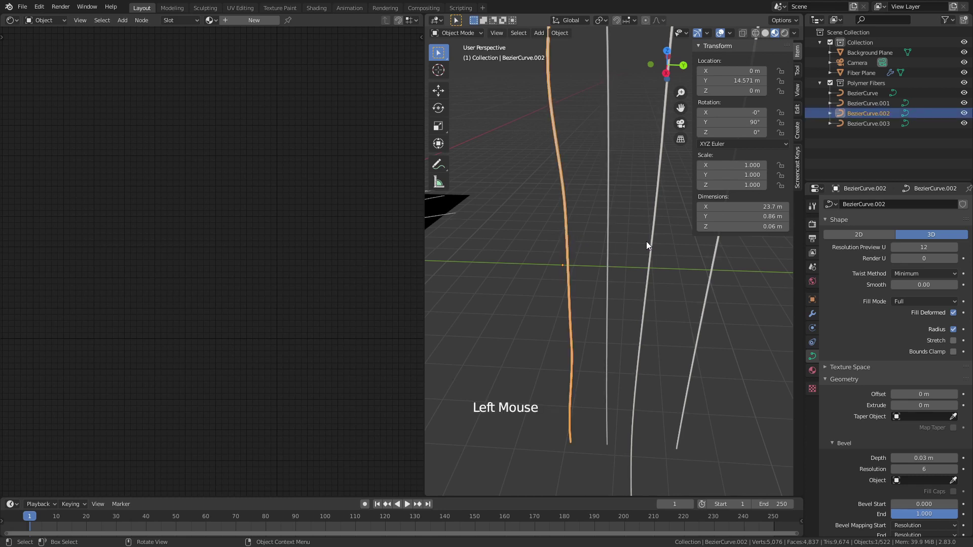
pyautogui.click(653, 245)
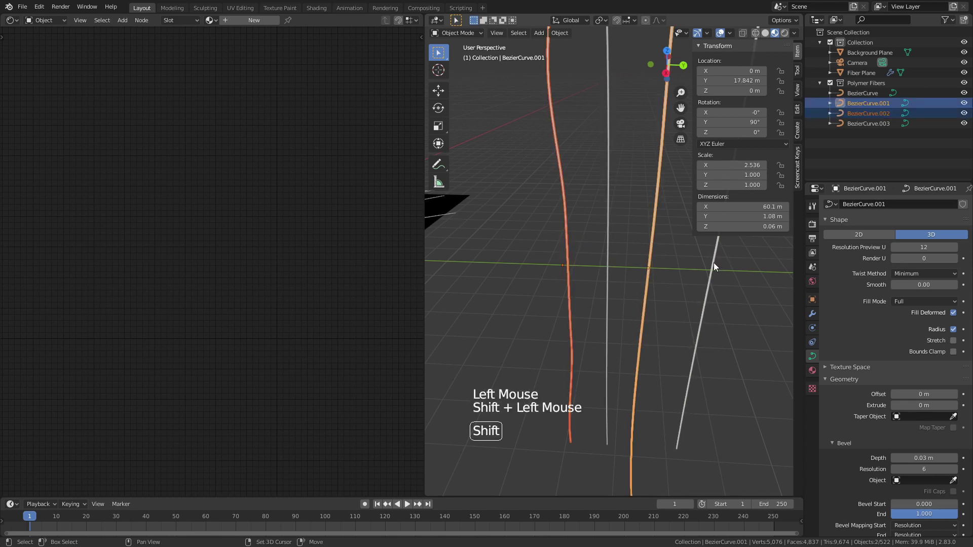
pyautogui.click(646, 192)
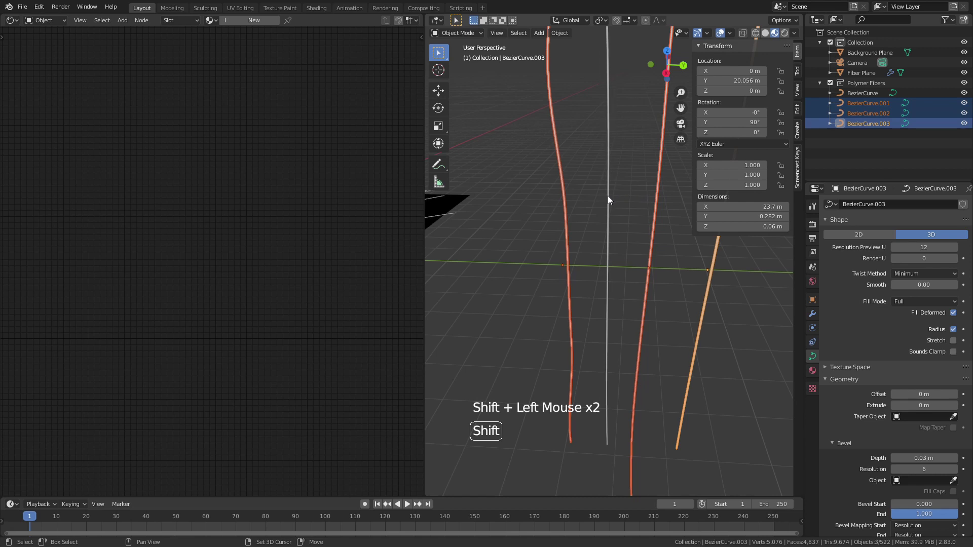
pyautogui.click(610, 200)
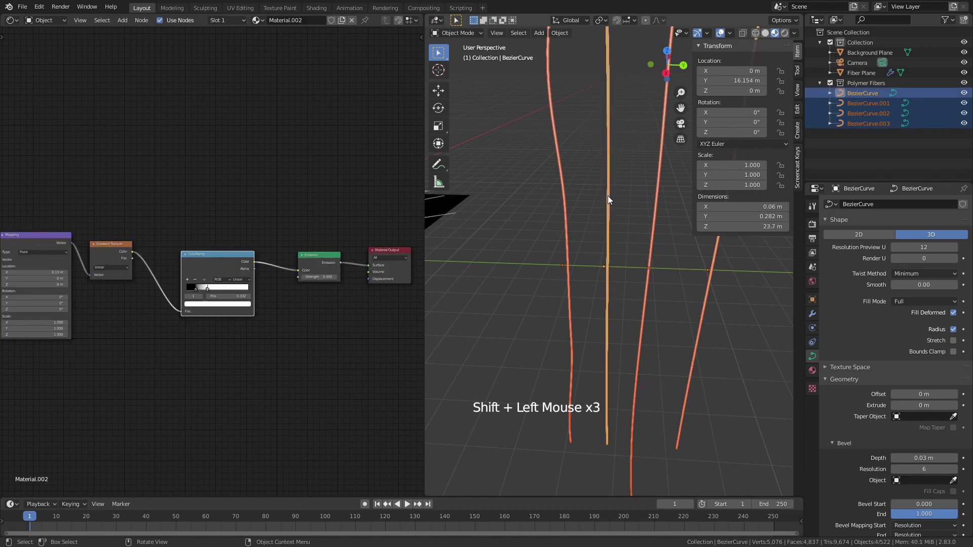
pyautogui.press('ctrl+l')
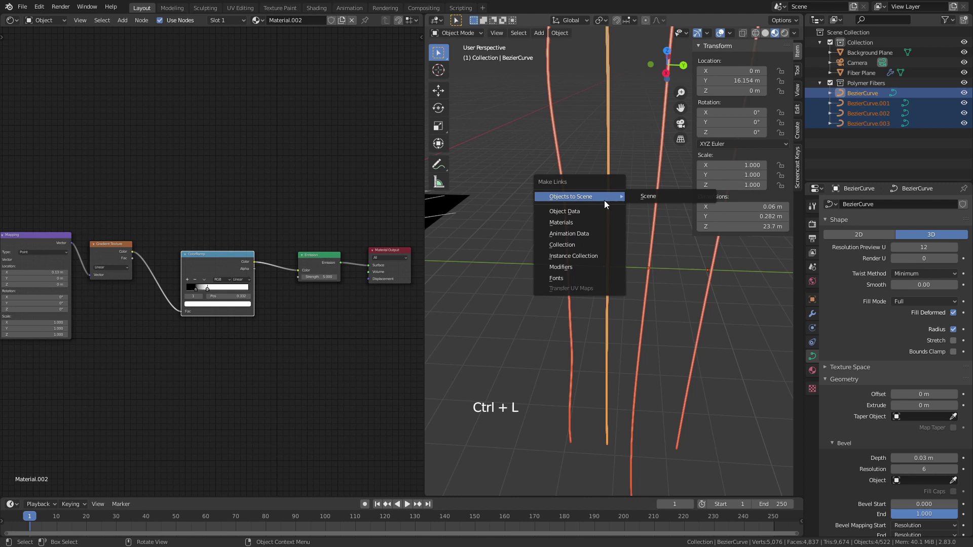
pyautogui.click(531, 259)
# Check the fibres' materials and apply BezierCurve.003's rotation onto Z.
pyautogui.middleClick(541, 264)
pyautogui.scroll(3)
pyautogui.middleClick(621, 238)
pyautogui.click(486, 250)
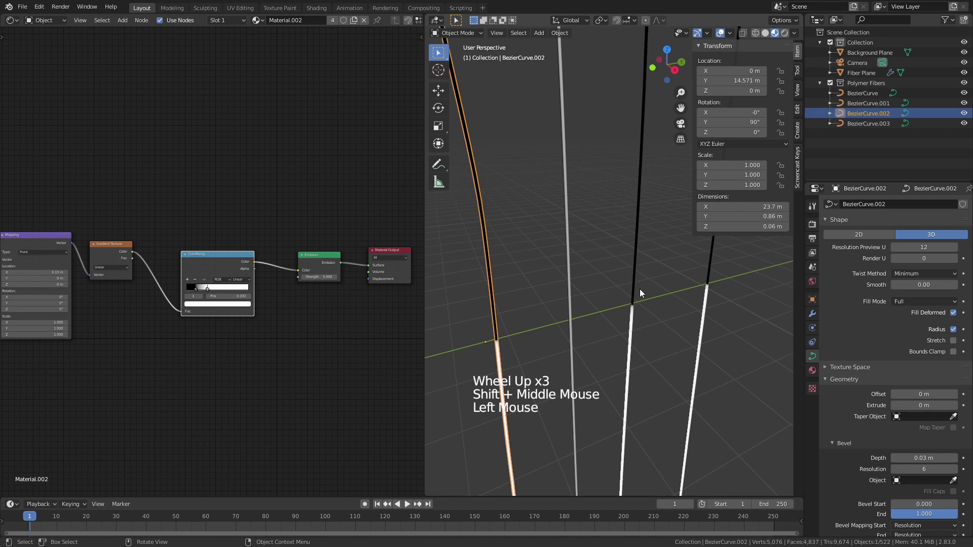
pyautogui.click(715, 283)
pyautogui.click(714, 281)
pyautogui.press('ctrl+a')
pyautogui.click(599, 292)
# Orbit out to view the whole fibre mesh.
pyautogui.middleClick(608, 292)
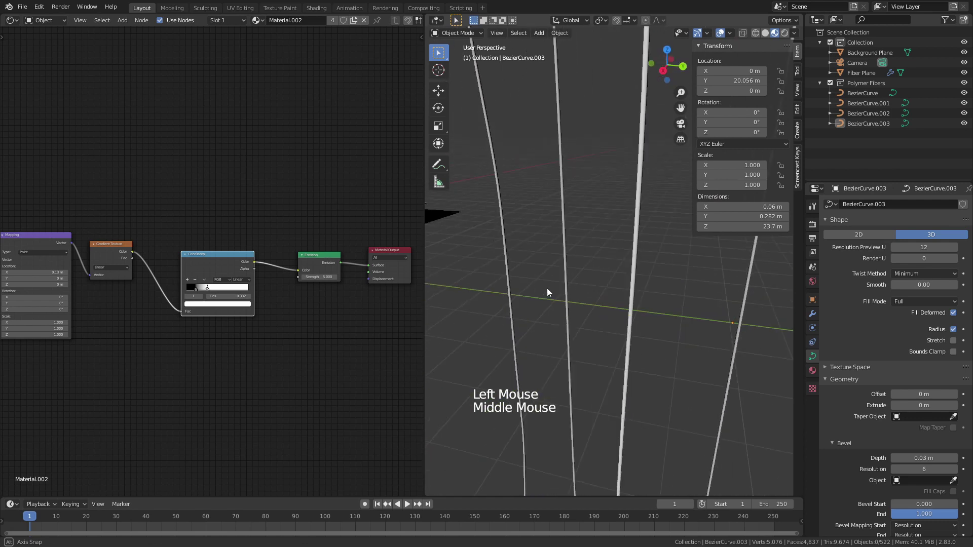
pyautogui.scroll(-3)
pyautogui.middleClick(624, 314)
pyautogui.scroll(3)
pyautogui.middleClick(622, 304)
pyautogui.scroll(-3)
pyautogui.middleClick(593, 244)
pyautogui.middleClick(610, 274)
pyautogui.middleClick(652, 296)
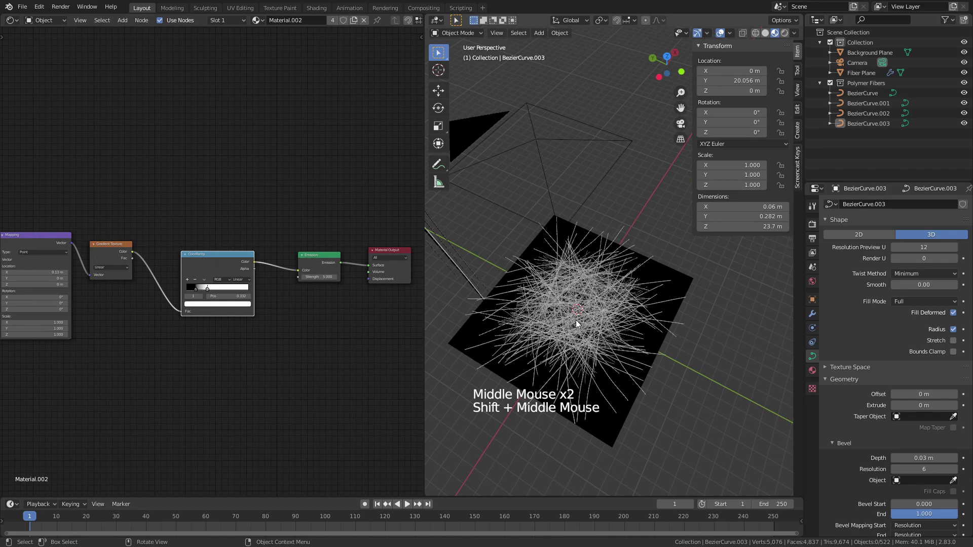
# Switch to camera view and frame the fibre tangle within it.
pyautogui.press('KP_0')
pyautogui.scroll(3)
pyautogui.middleClick(554, 327)
pyautogui.scroll(3)
pyautogui.middleClick(572, 274)
pyautogui.scroll(3)
pyautogui.middleClick(561, 278)
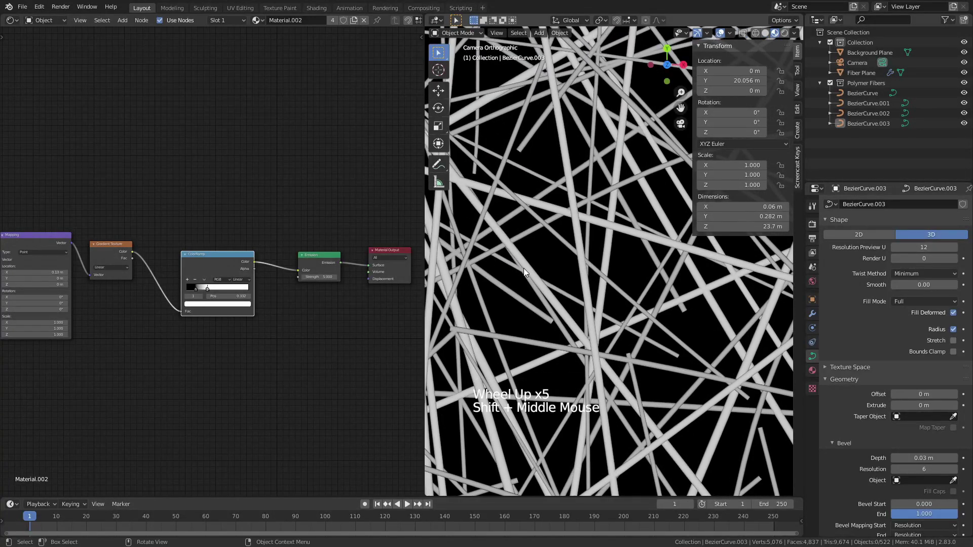
pyautogui.scroll(-3)
pyautogui.middleClick(308, 359)
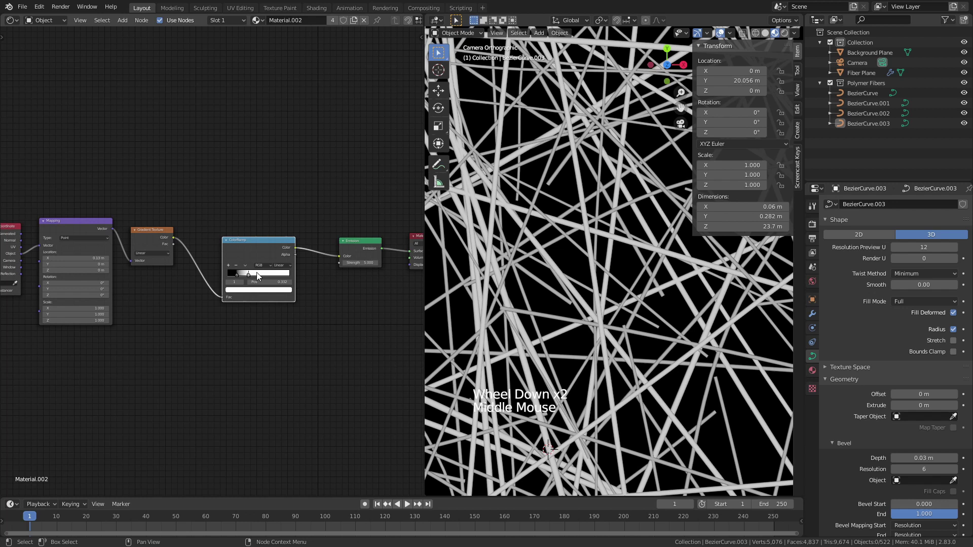
# Drag the ColorRamp's white stop toward the middle for greyer fibres, black stop at 0.136.
pyautogui.click(252, 278)
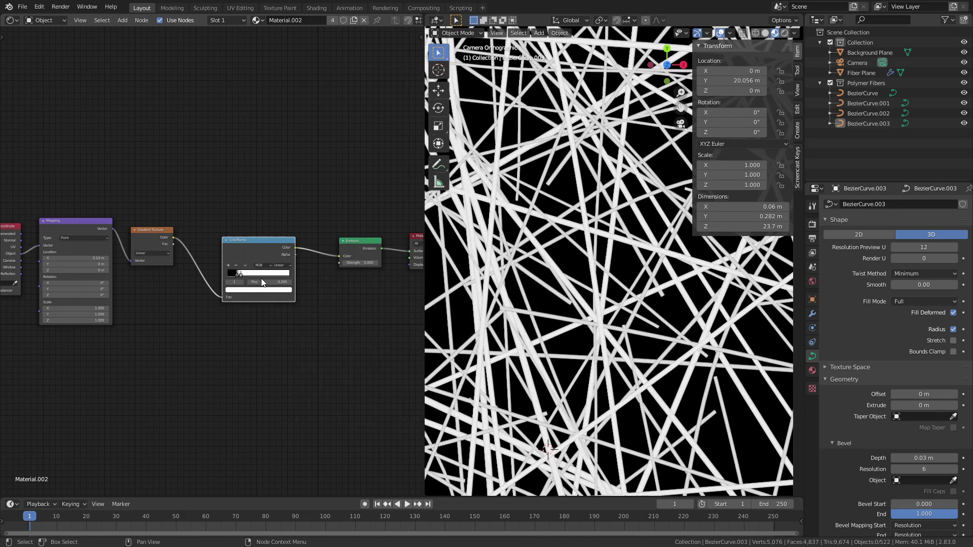
pyautogui.click(241, 278)
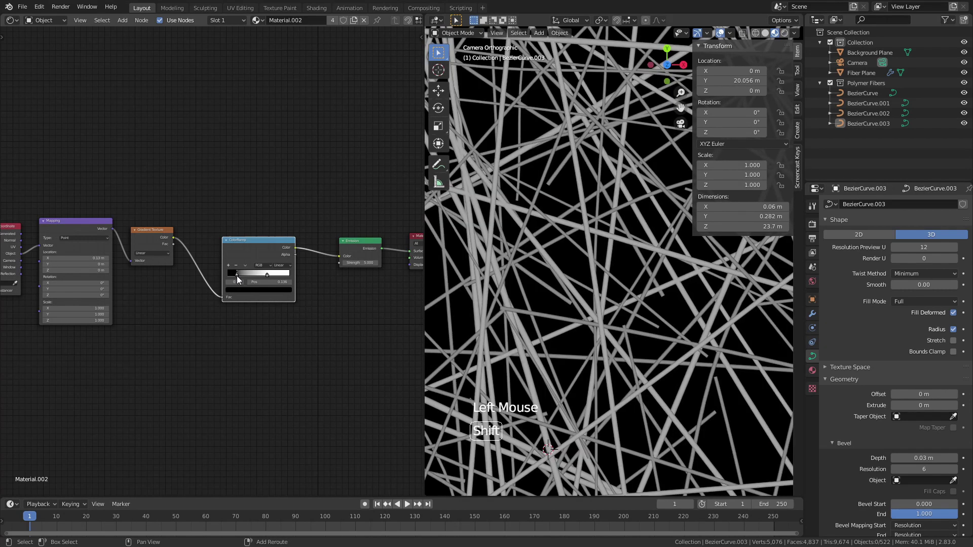
pyautogui.middleClick(618, 304)
pyautogui.scroll(3)
pyautogui.scroll(3)
pyautogui.middleClick(550, 315)
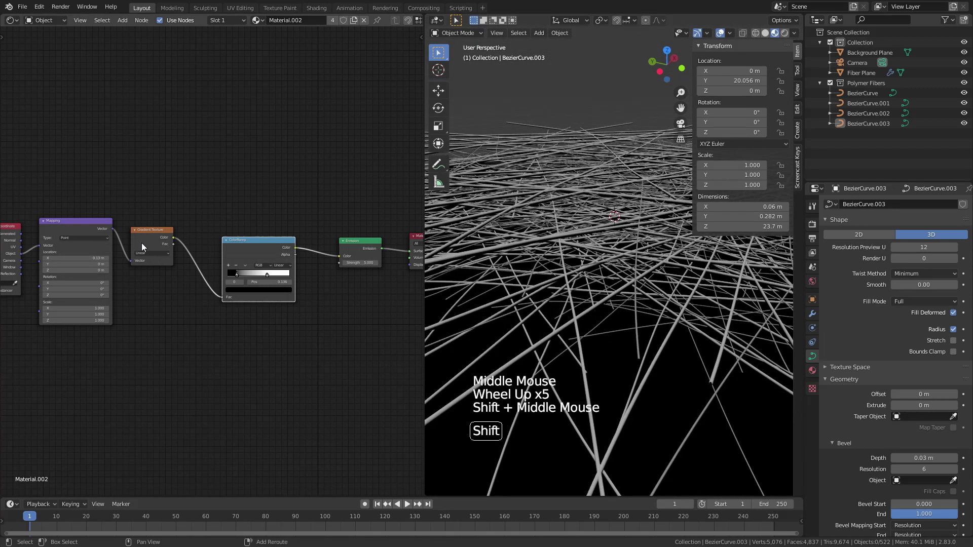
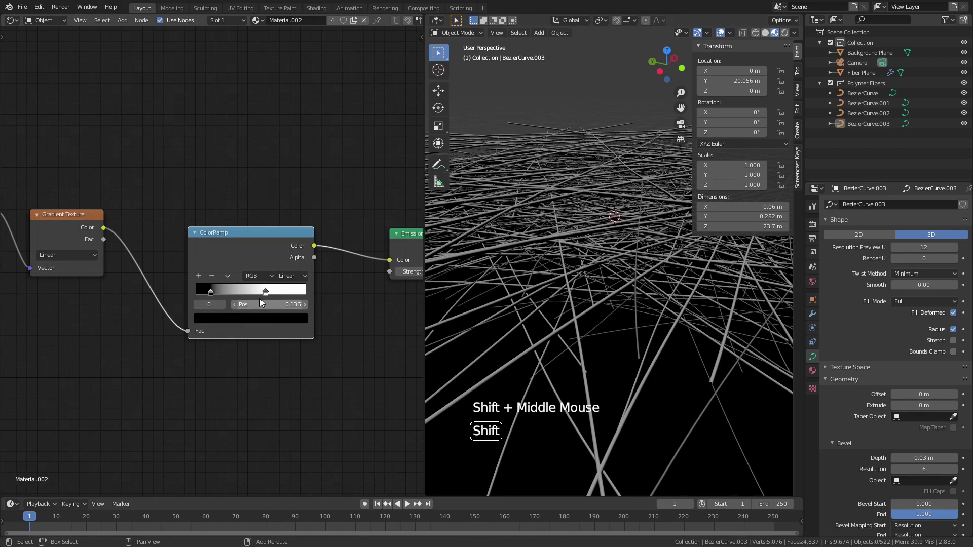
# Nudge the ramp's white stop and check the fibres through the camera.
pyautogui.click(264, 292)
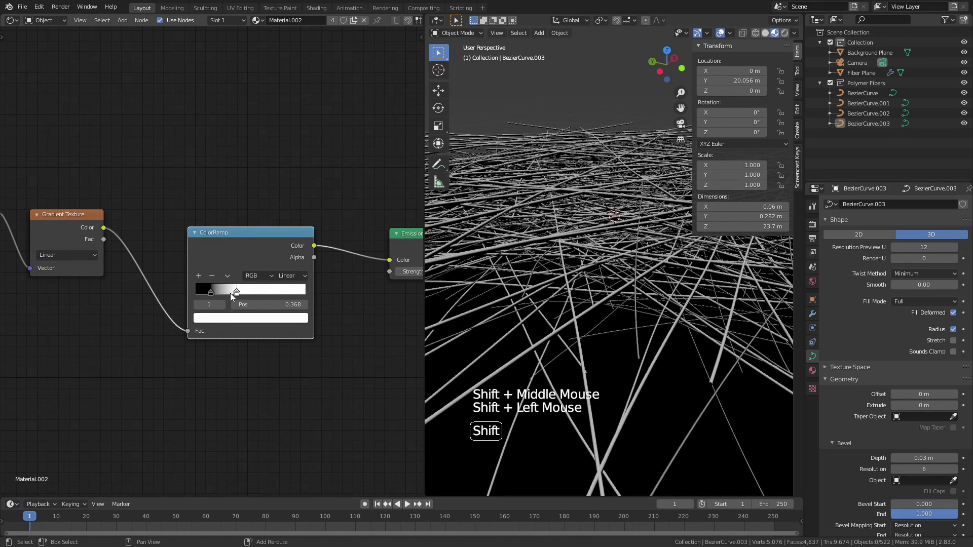
pyautogui.press('KP_0')
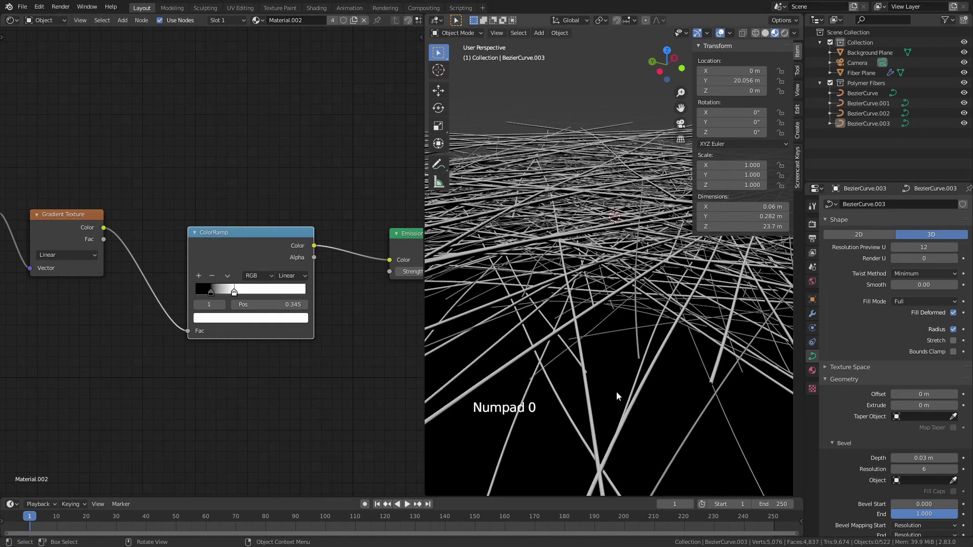
pyautogui.press('KP_0')
pyautogui.scroll(3)
pyautogui.middleClick(625, 305)
pyautogui.scroll(-3)
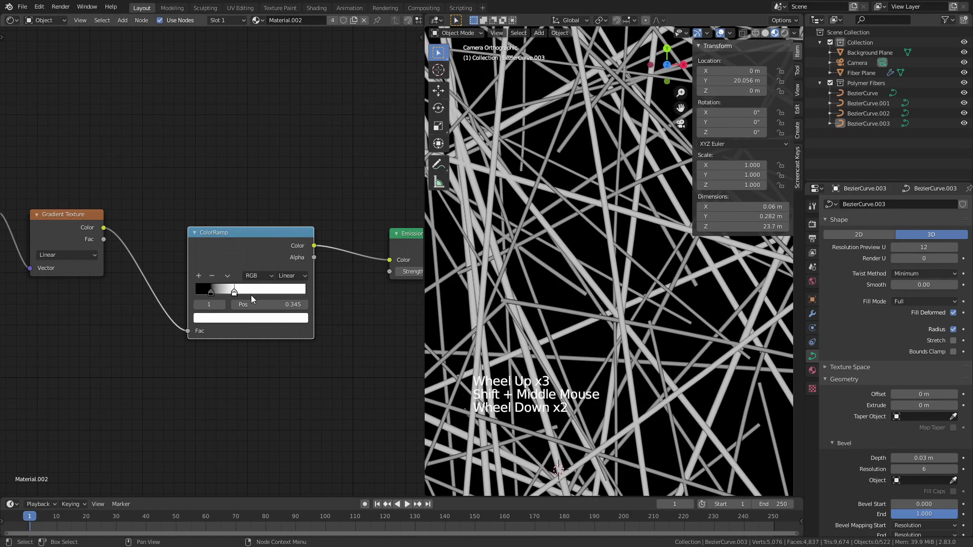
# Recolour the ColorRamp's dark stop blue and its light stop red.
pyautogui.click(212, 293)
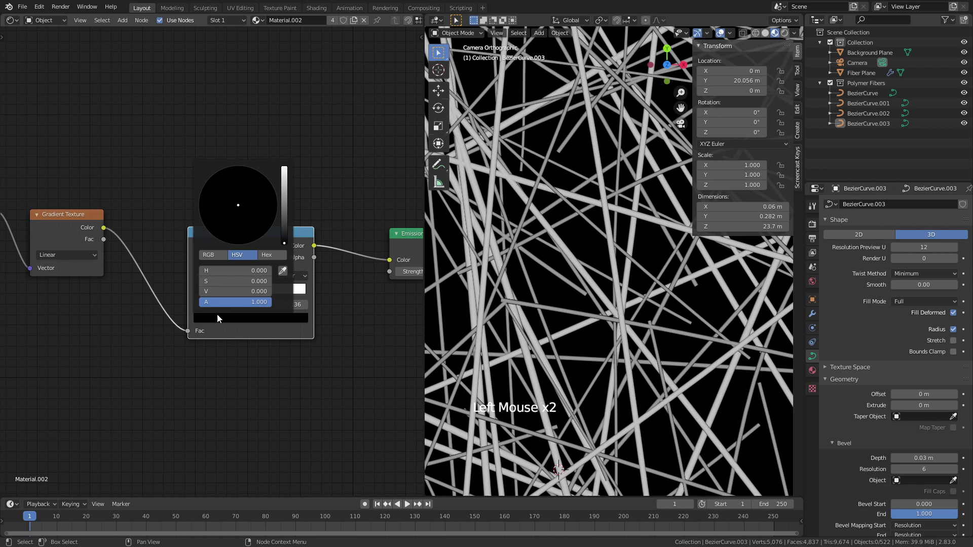
pyautogui.click(286, 215)
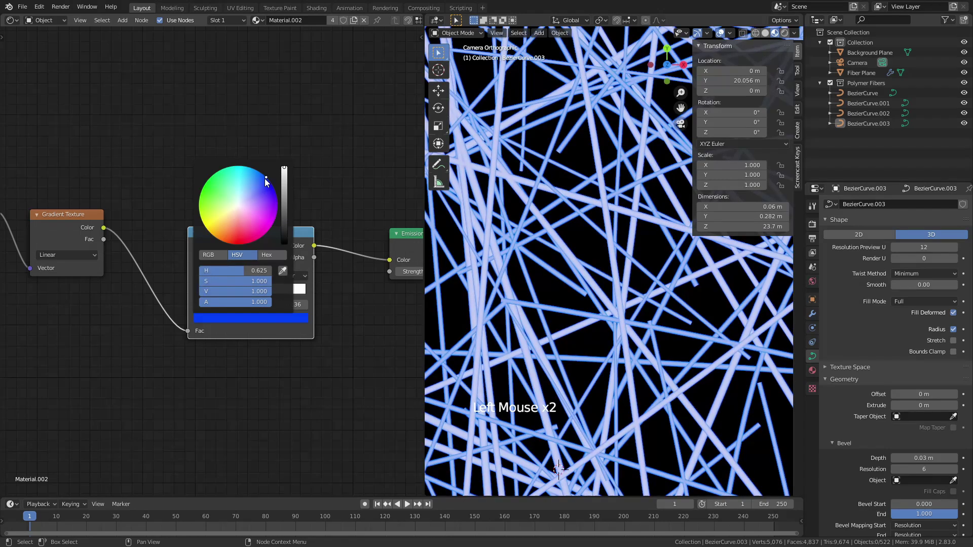
pyautogui.click(235, 292)
pyautogui.click(239, 242)
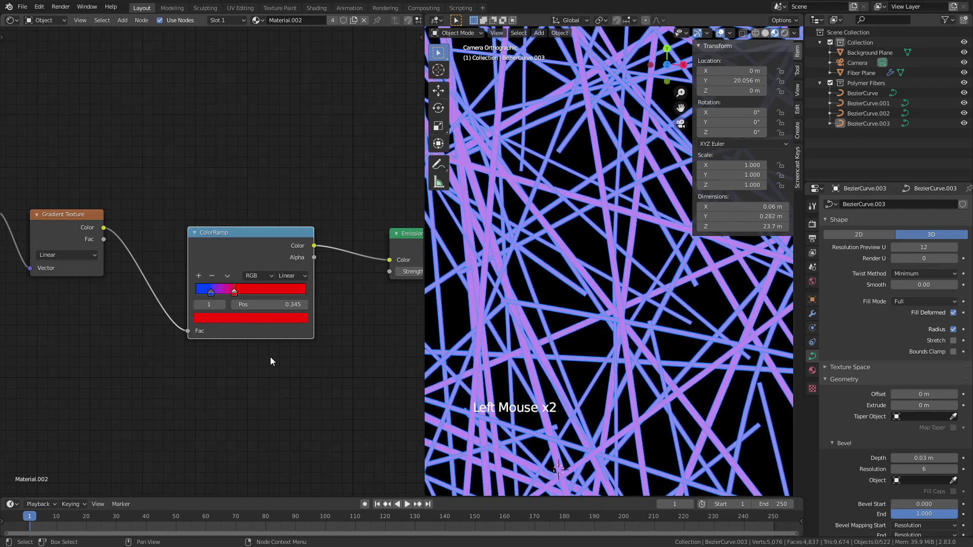
pyautogui.middleClick(332, 395)
pyautogui.middleClick(550, 369)
# Adjust the red and blue stop positions, blue stop at 0.105, for a magenta tangle with blue streaks.
pyautogui.middleClick(597, 324)
pyautogui.scroll(3)
pyautogui.middleClick(562, 313)
pyautogui.scroll(3)
pyautogui.click(282, 249)
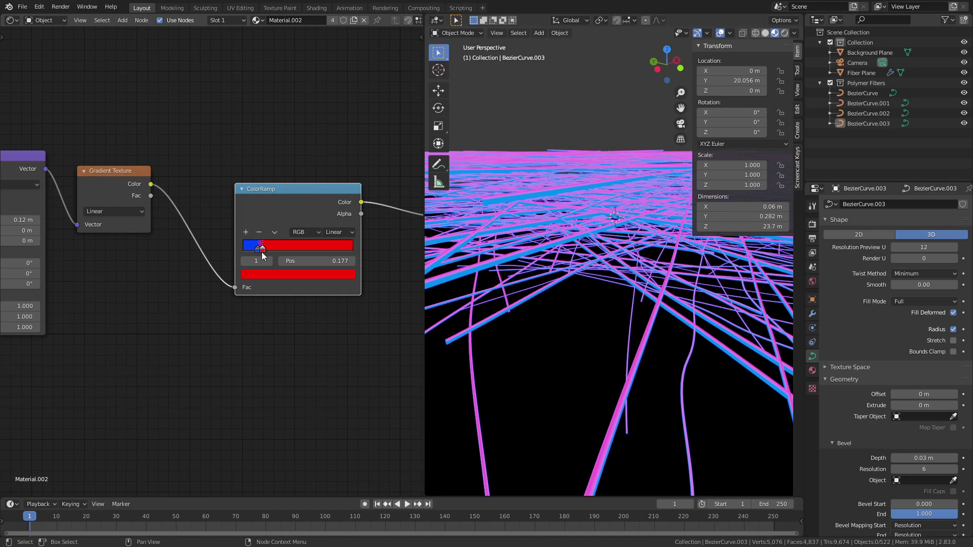
pyautogui.click(257, 252)
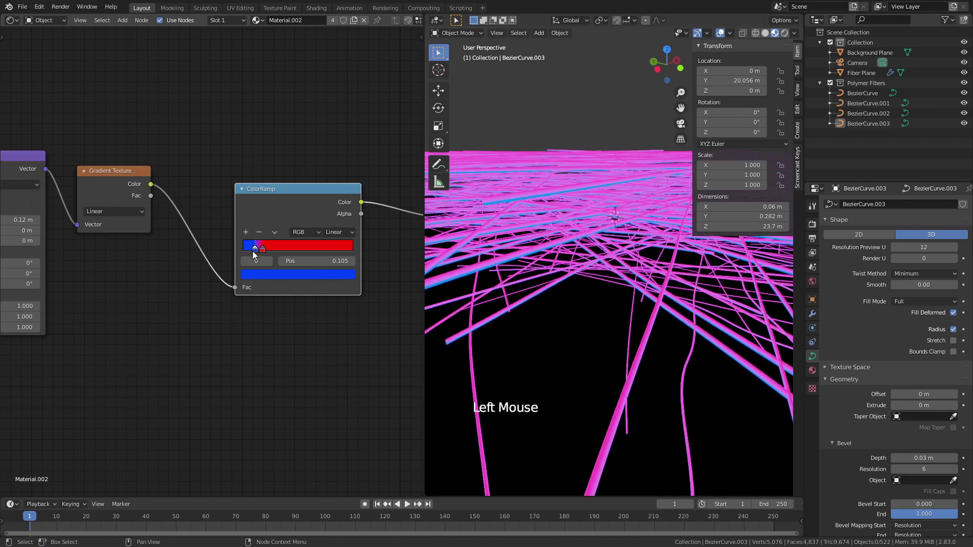
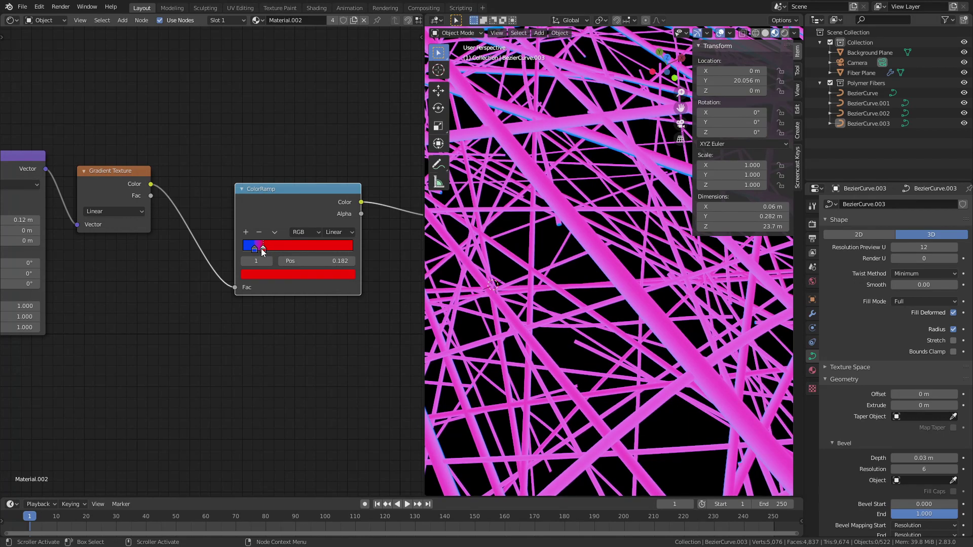
# Return the ramp stops to white and black and check through the camera.
pyautogui.click(270, 278)
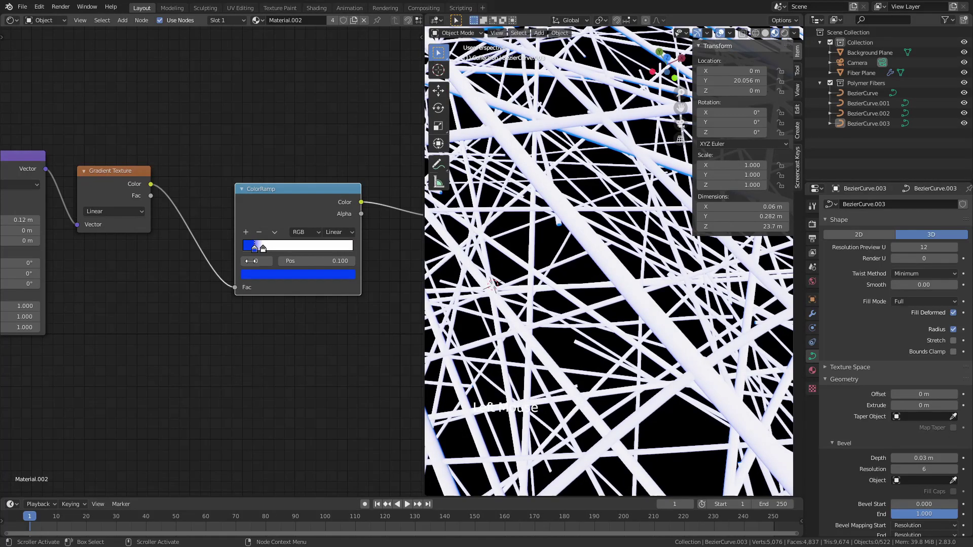
pyautogui.click(511, 273)
pyautogui.press('KP_0')
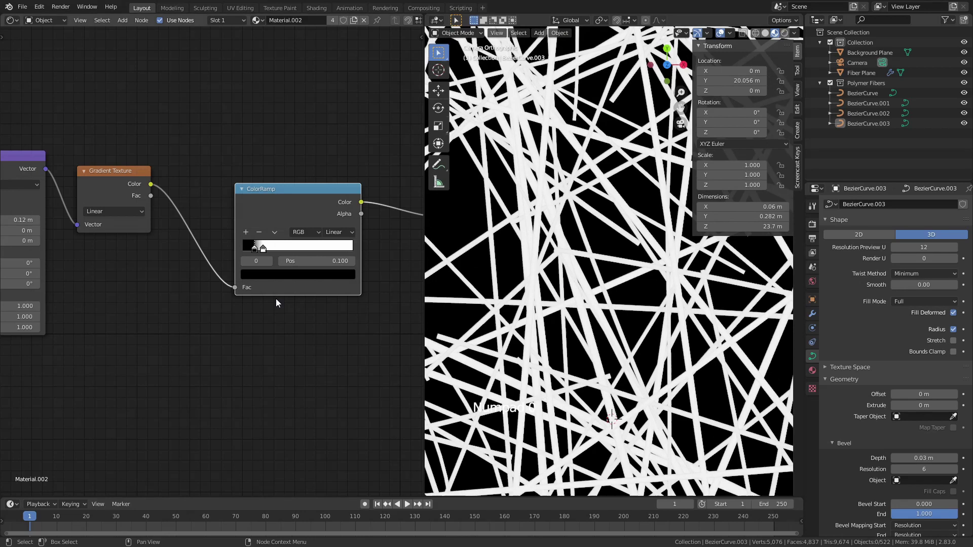
# Set the white stop's position to 0.150 and bring the Emission and output nodes into view.
pyautogui.click(266, 252)
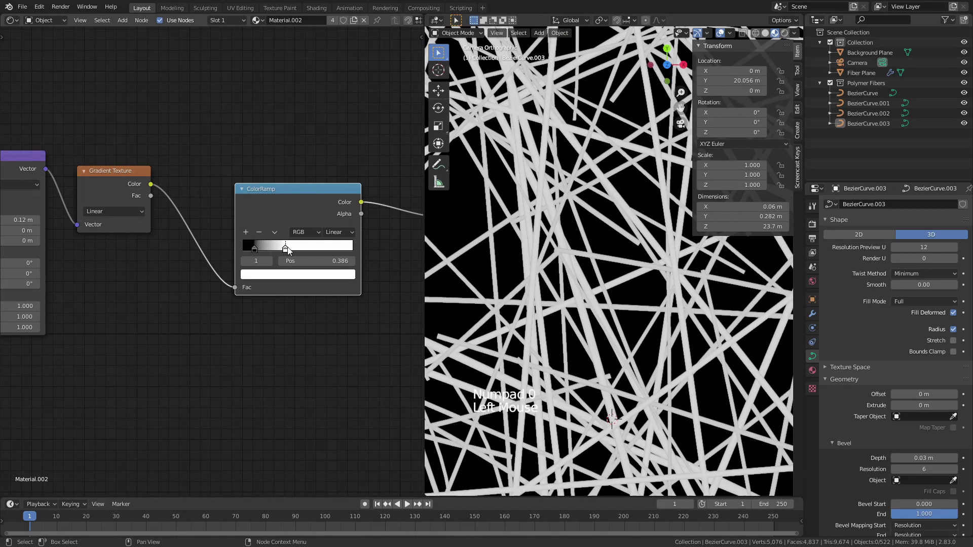
pyautogui.click(267, 249)
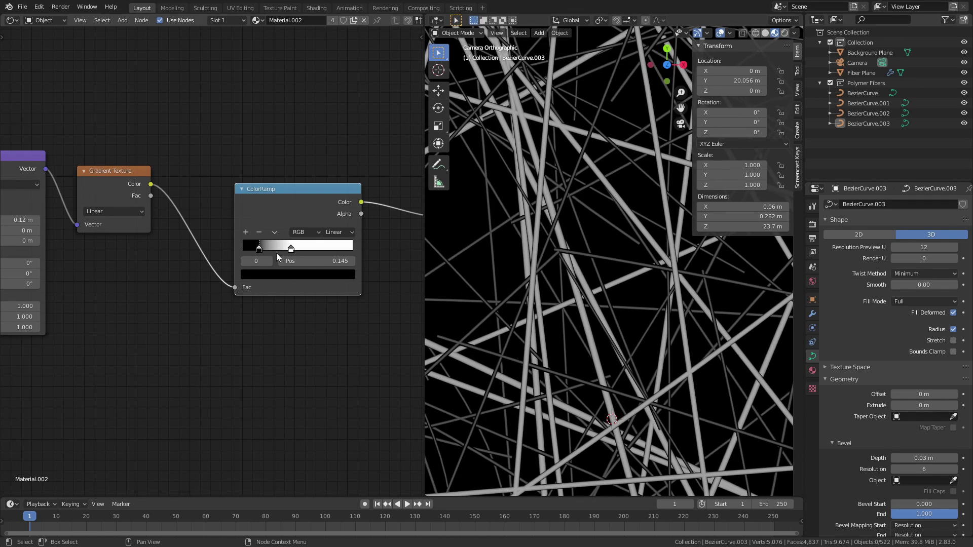
pyautogui.click(291, 252)
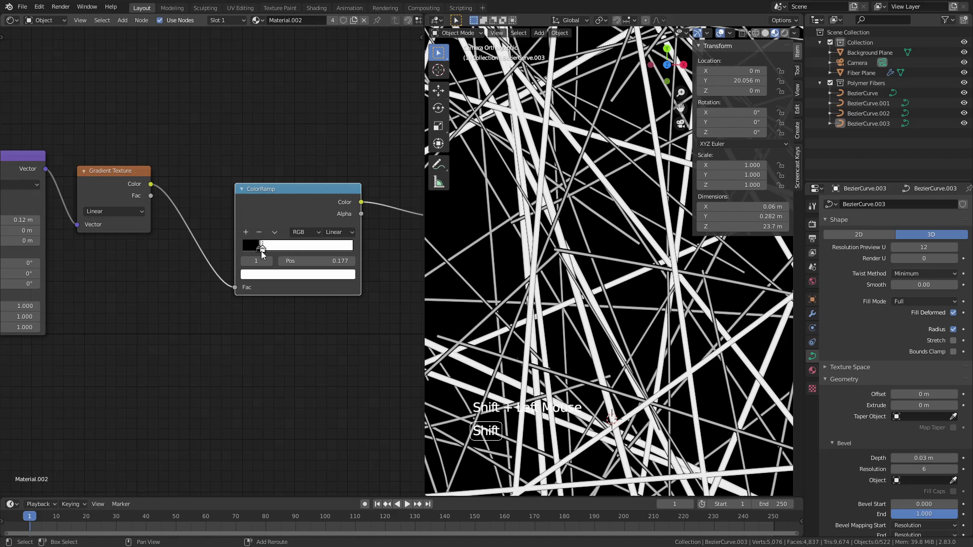
pyautogui.click(265, 252)
pyautogui.scroll(3)
pyautogui.click(272, 250)
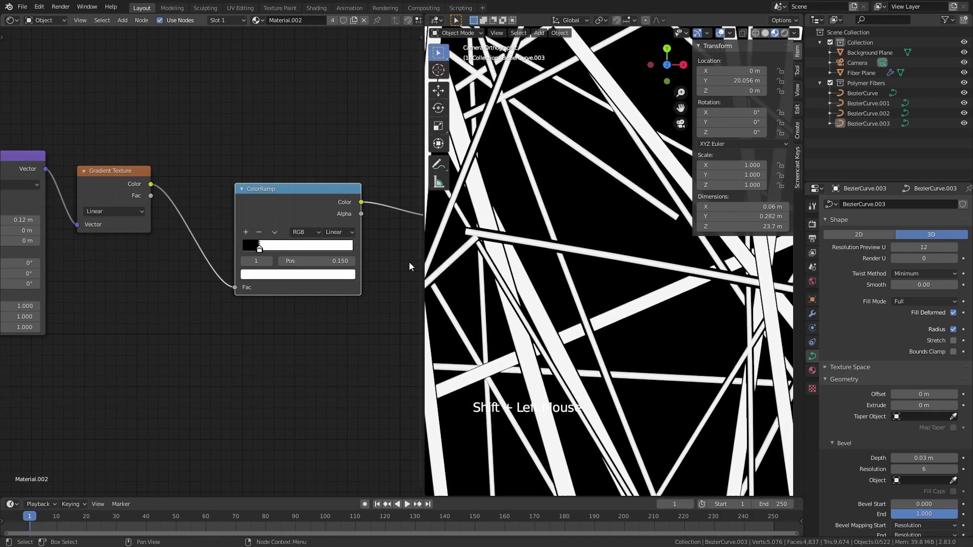
pyautogui.scroll(-3)
pyautogui.scroll(-3)
pyautogui.middleClick(231, 253)
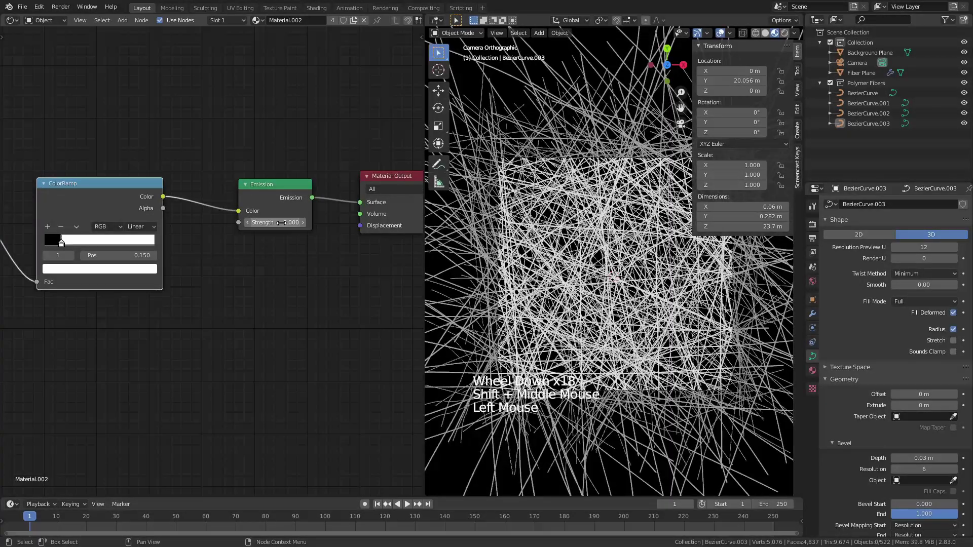
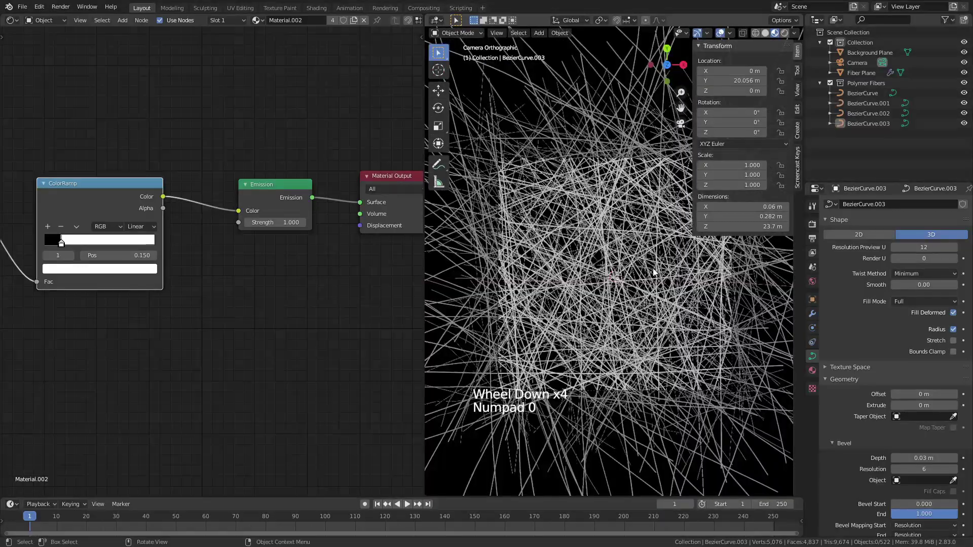
# Set the Fiber Plane's hair particle seed to 3 and count to 341, then select the Background Plane.
pyautogui.press('n')
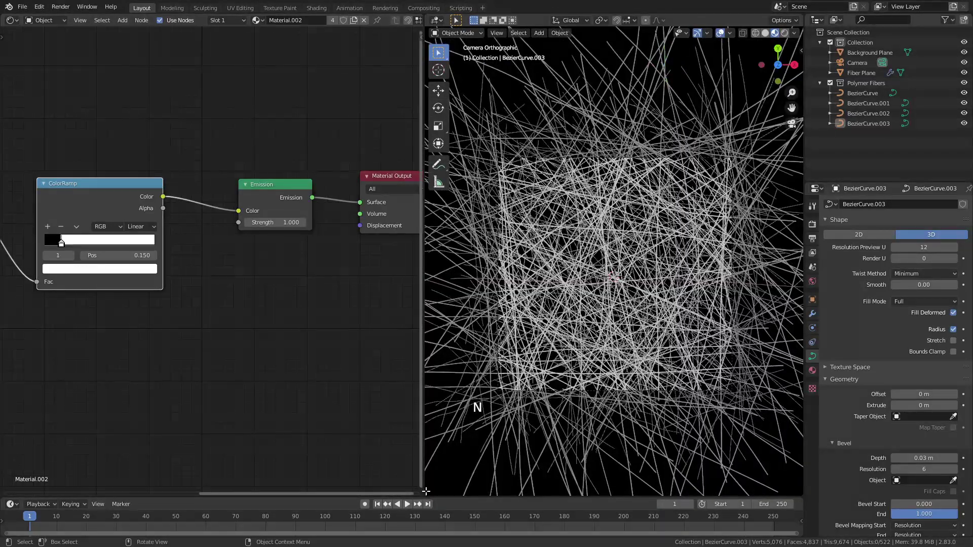
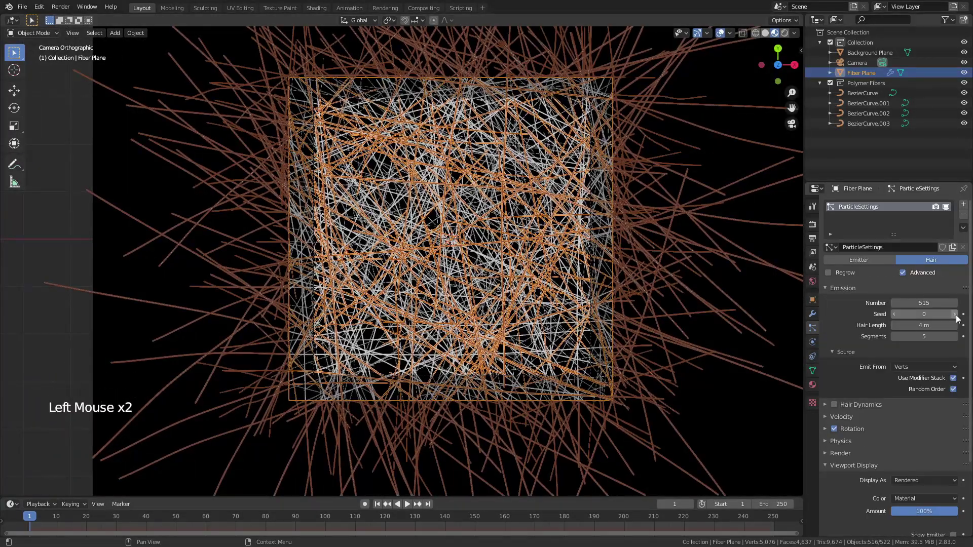
pyautogui.click(959, 318)
pyautogui.click(959, 319)
pyautogui.click(959, 319)
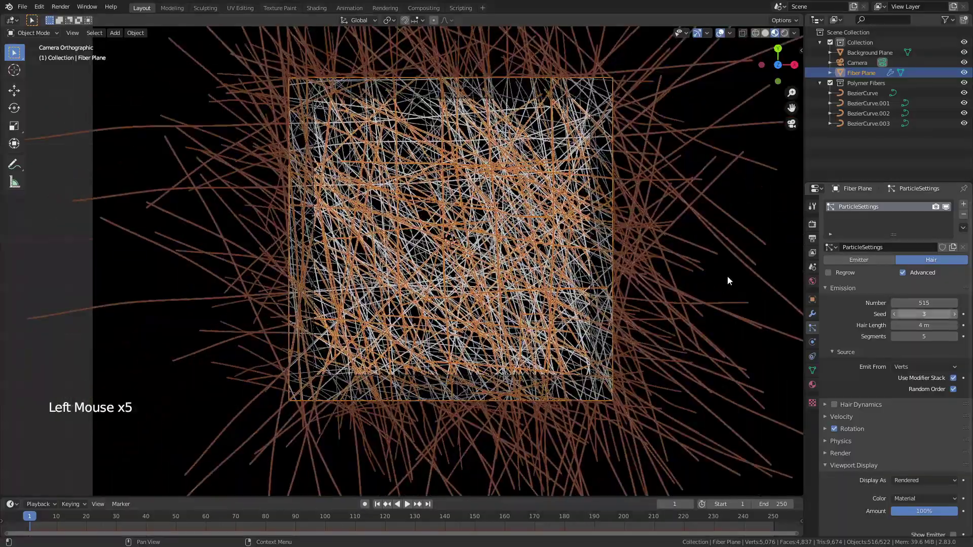
pyautogui.click(859, 271)
pyautogui.click(590, 234)
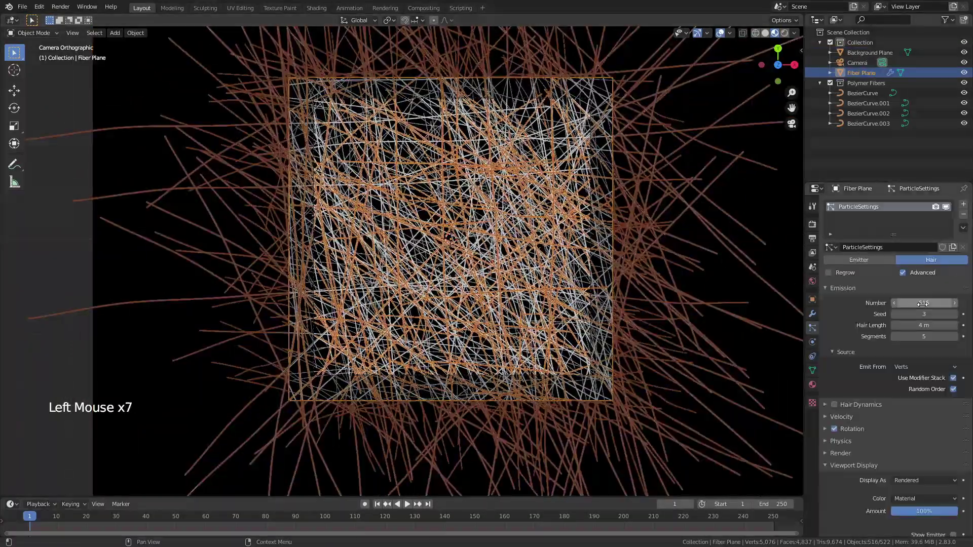
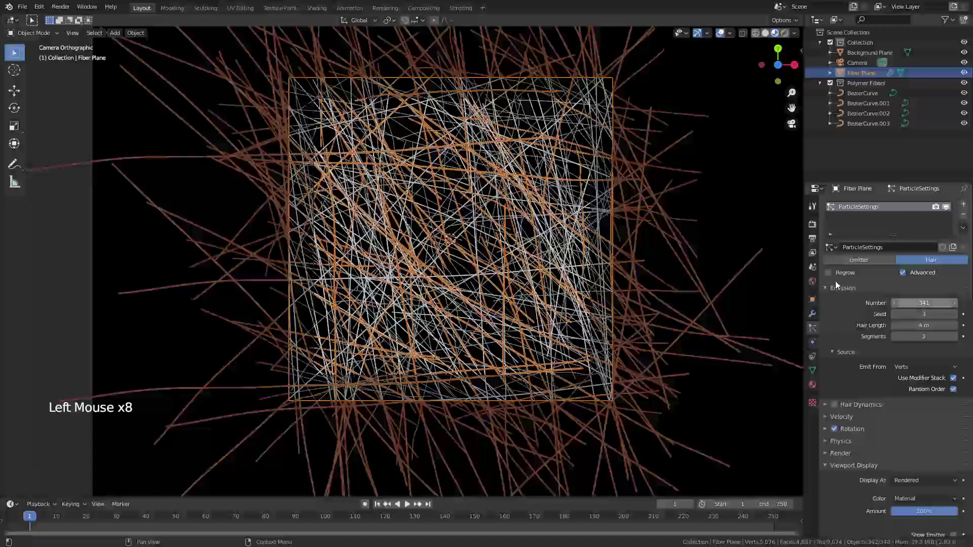
pyautogui.click(694, 211)
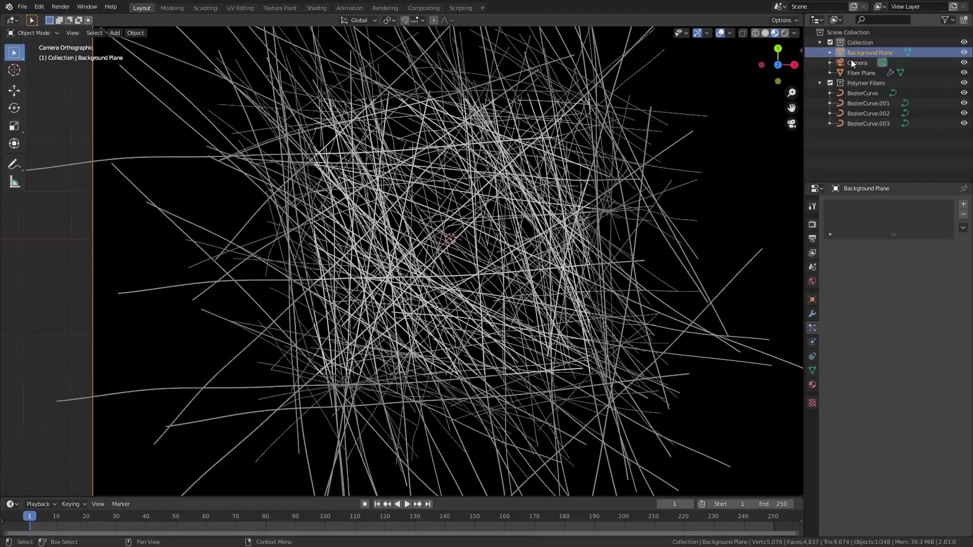
# Enable the Camera's Passepartout to black out everything outside the frame and run a test render.
pyautogui.click(852, 61)
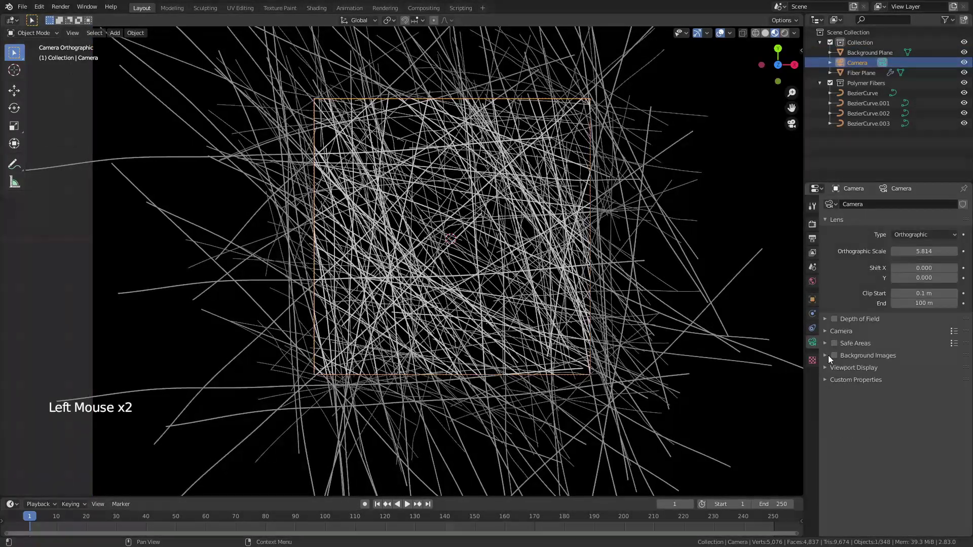
pyautogui.click(825, 332)
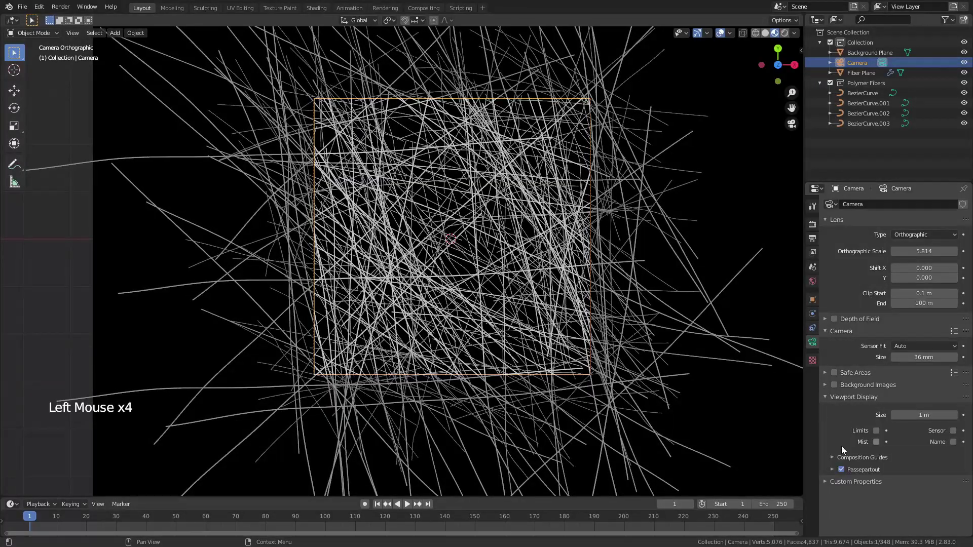
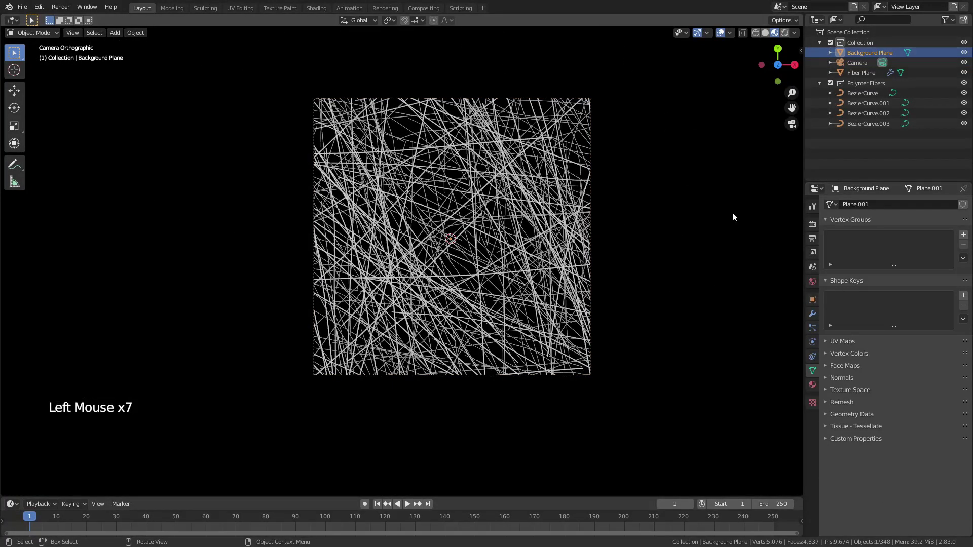
pyautogui.click(55, 8)
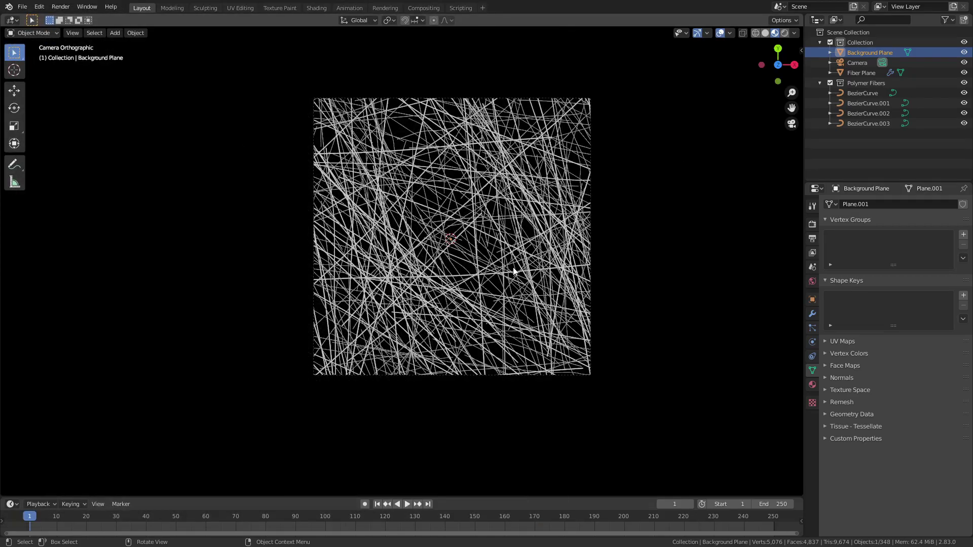
pyautogui.scroll(3)
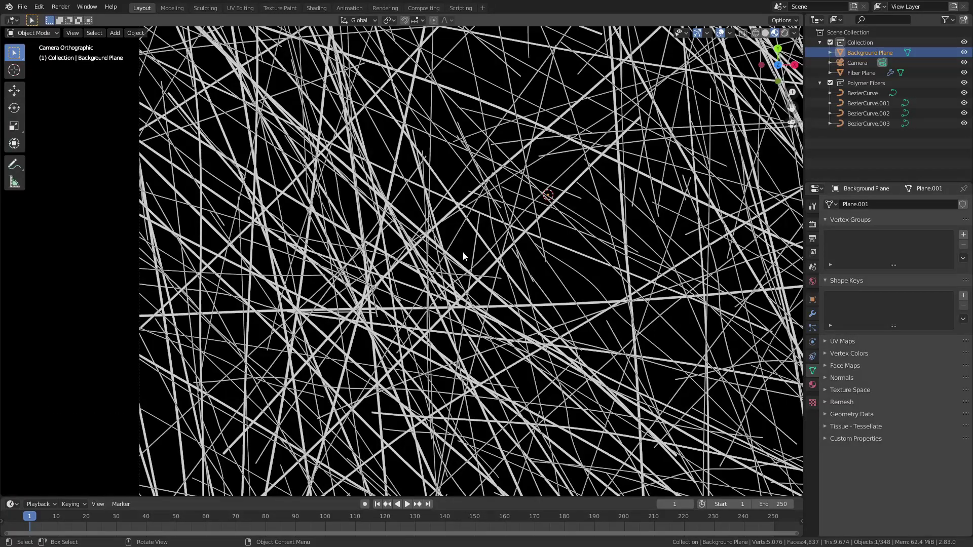